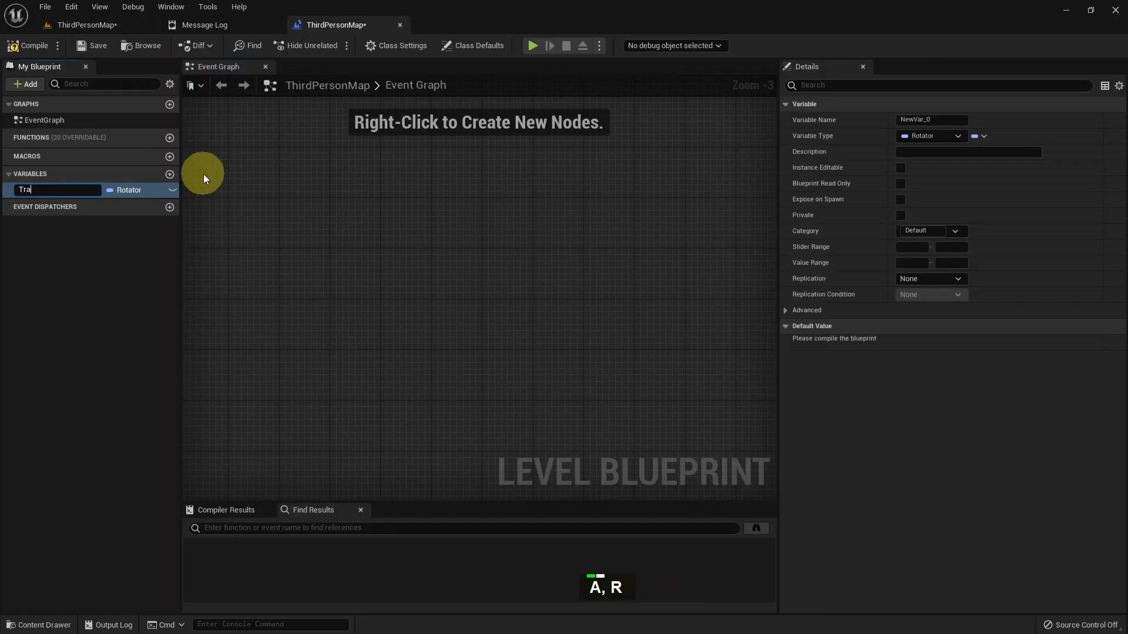
Name the new variable Transform, give it the Transform type, and review its default location 0, rotation 0, scale 1.
{"action": "key", "text": "Return"}
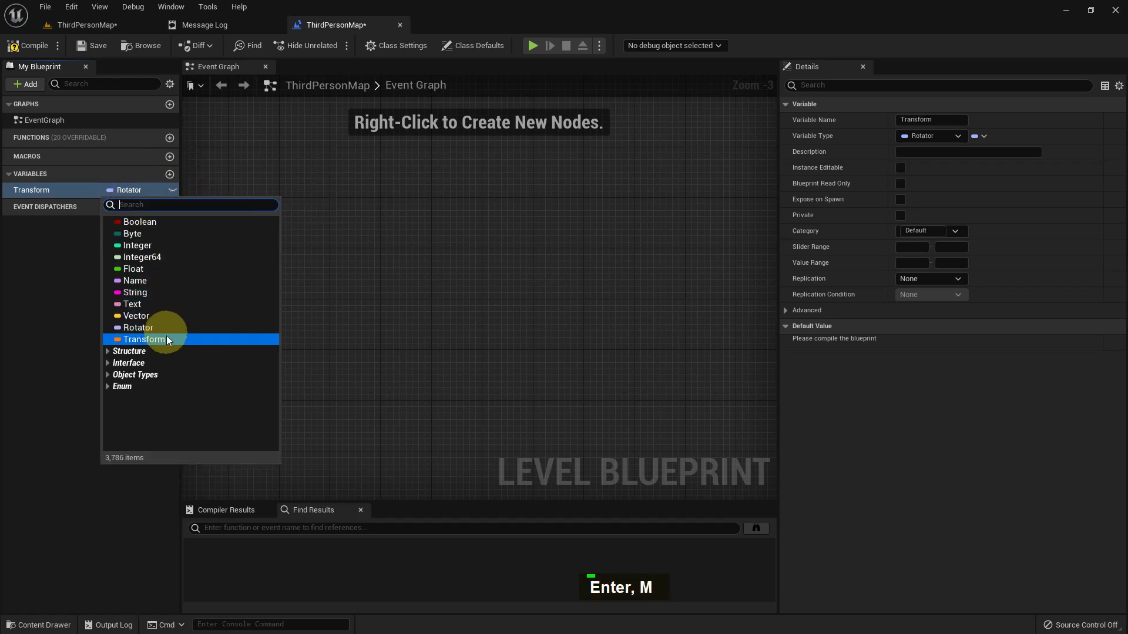
{"action": "double_click", "coordinate": [139, 195]}
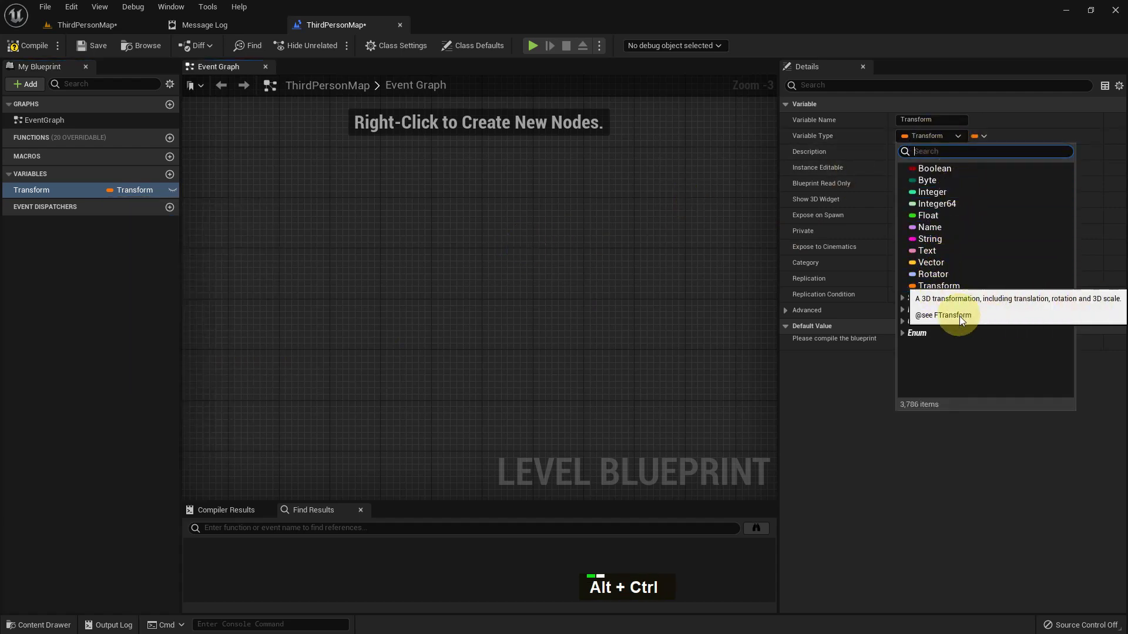
{"action": "double_click", "coordinate": [88, 53]}
{"action": "scroll", "scroll_direction": "up", "scroll_amount": 3}
{"action": "scroll", "scroll_direction": "up", "scroll_amount": 3}
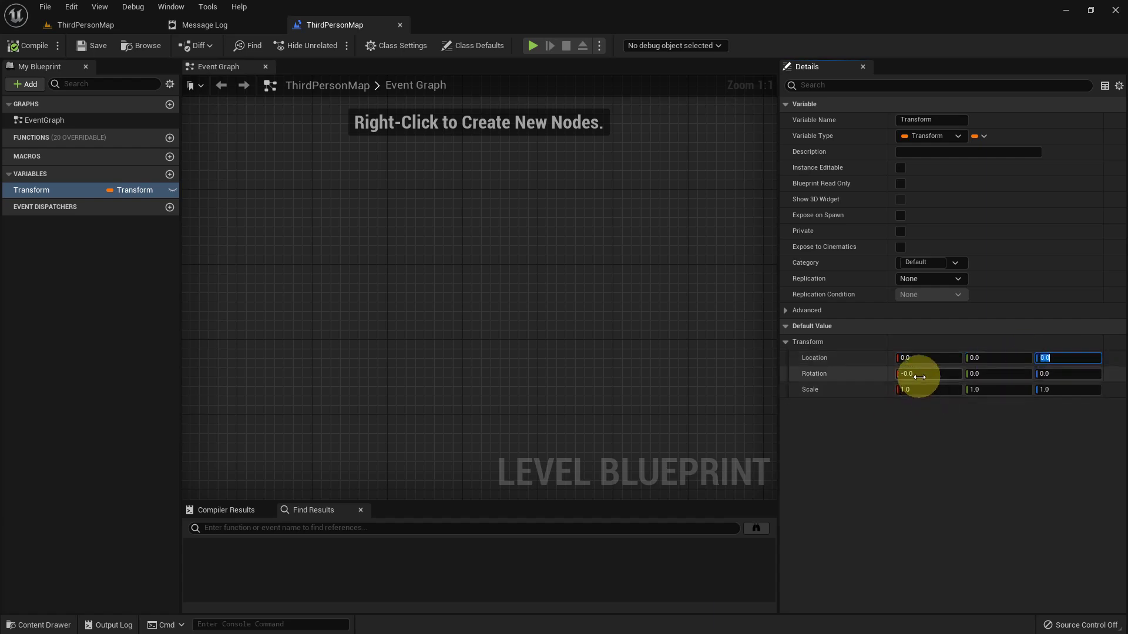
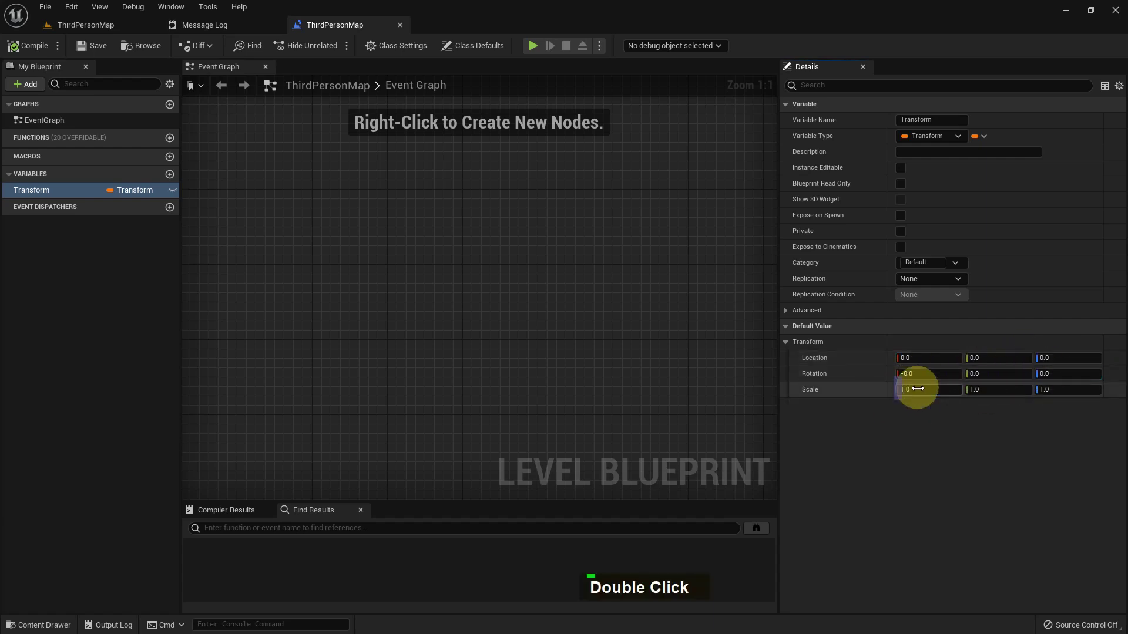
{"action": "scroll", "scroll_direction": "down", "scroll_amount": 3}
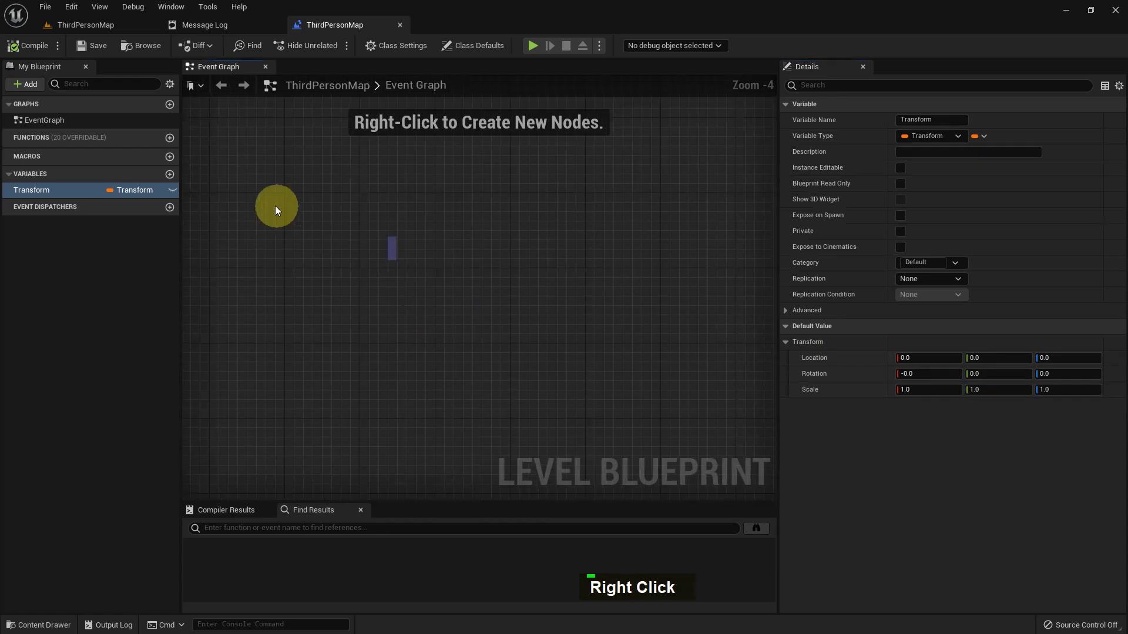
Add a Vector variable named Location and a Rotator variable named Rotation.
{"action": "right_click", "coordinate": [326, 235]}
{"action": "type", "text": "o"}
{"action": "key", "text": "Return"}
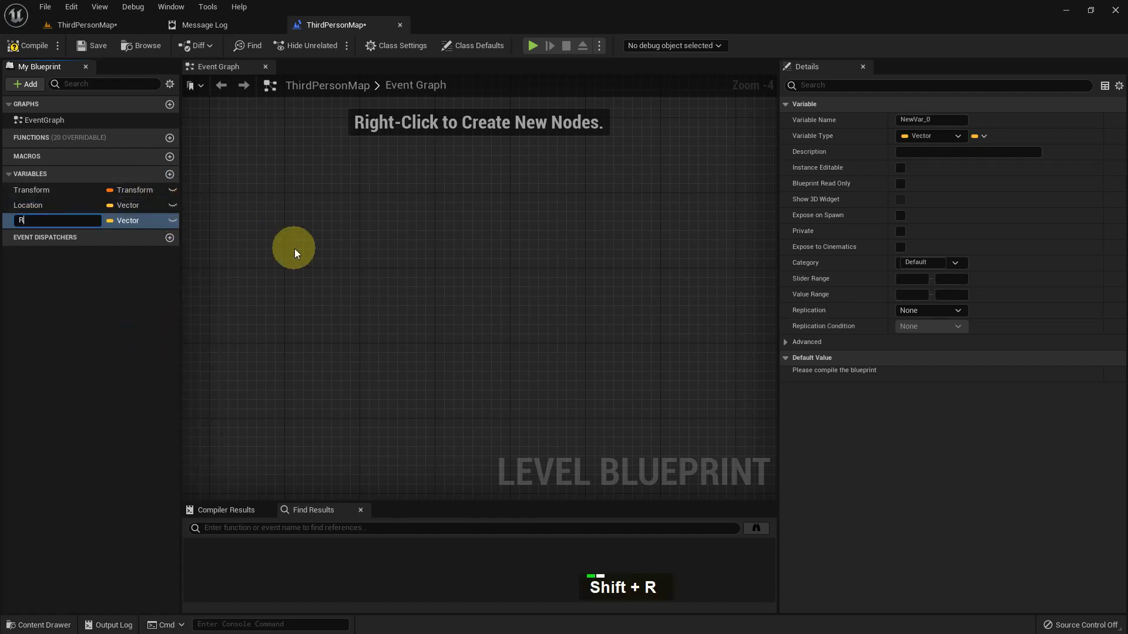
{"action": "key", "text": "Return"}
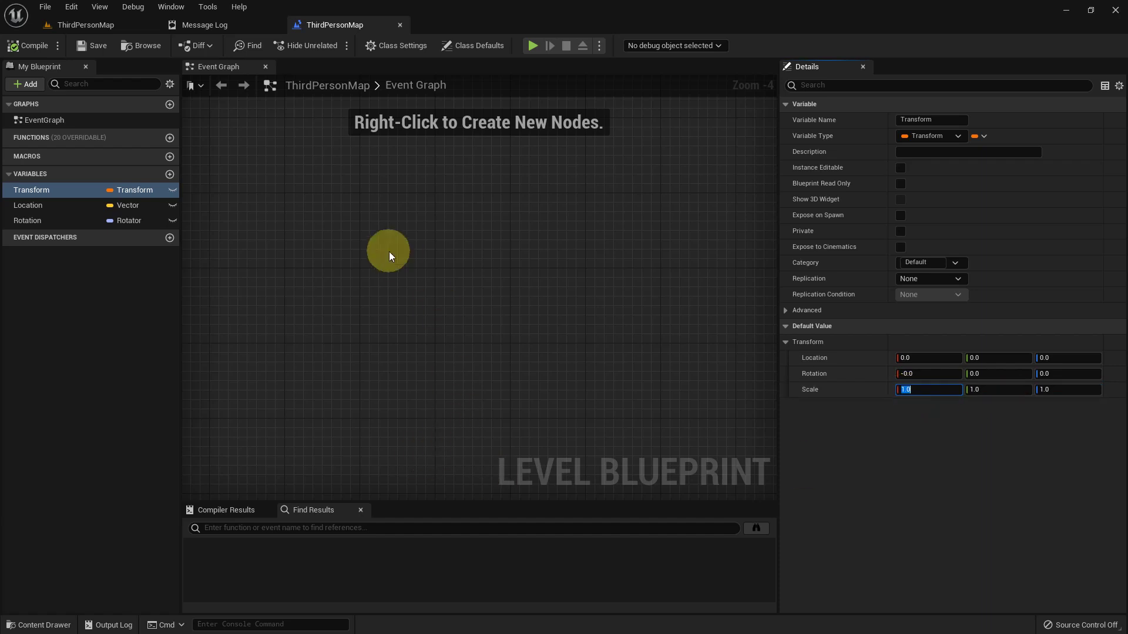
Add an Event BeginPlay node to the level blueprint's Event Graph.
{"action": "right_click", "coordinate": [394, 252]}
{"action": "right_click", "coordinate": [375, 249]}
{"action": "type", "text": "E, V"}
{"action": "key", "text": "space"}
{"action": "type", "text": "B, Spac"}
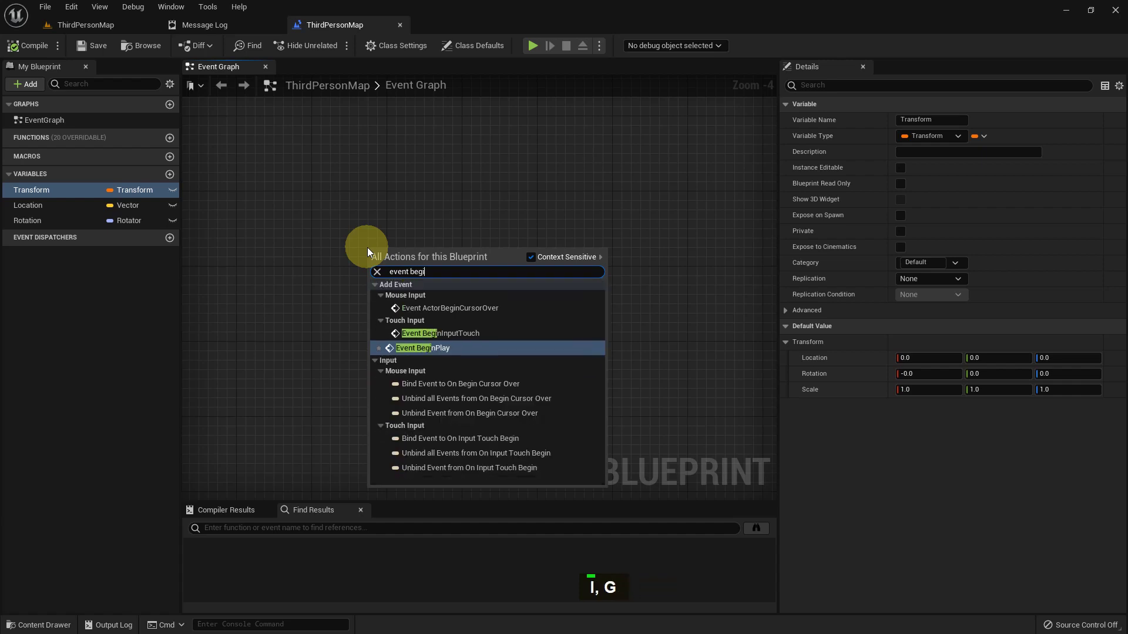
{"action": "key", "text": "space"}
{"action": "type", "text": "P, Space"}
{"action": "key", "text": "Return"}
Wire BeginPlay into a Print String node whose In String reads Hello.
{"action": "scroll", "scroll_direction": "up", "scroll_amount": 3}
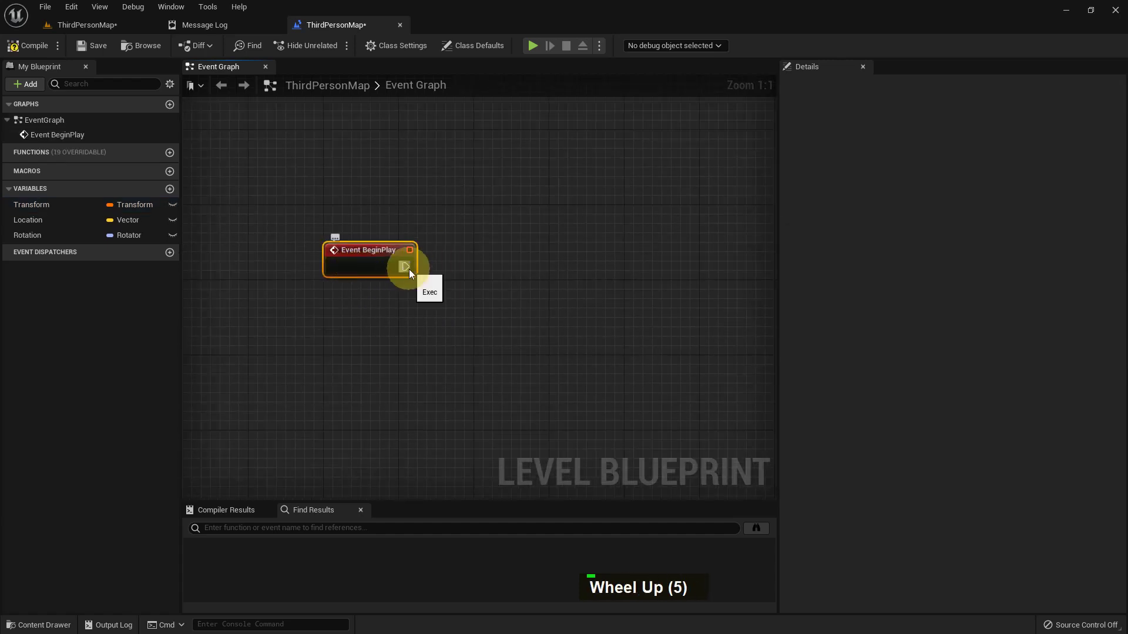
{"action": "key", "text": "space"}
{"action": "key", "text": "Return"}
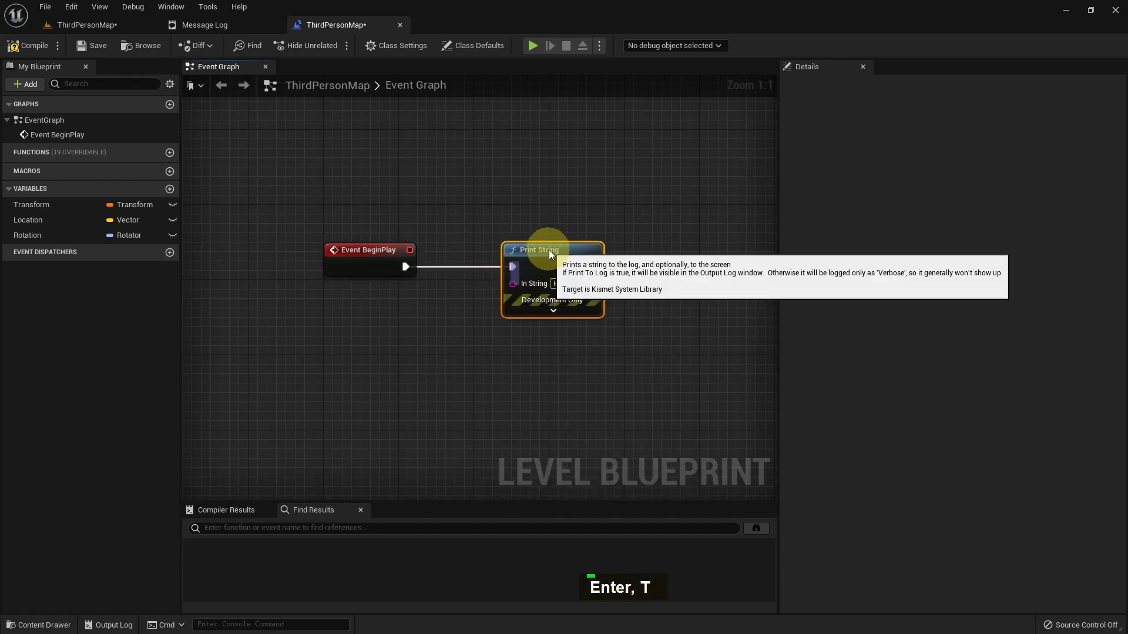
{"action": "double_click", "coordinate": [96, 219]}
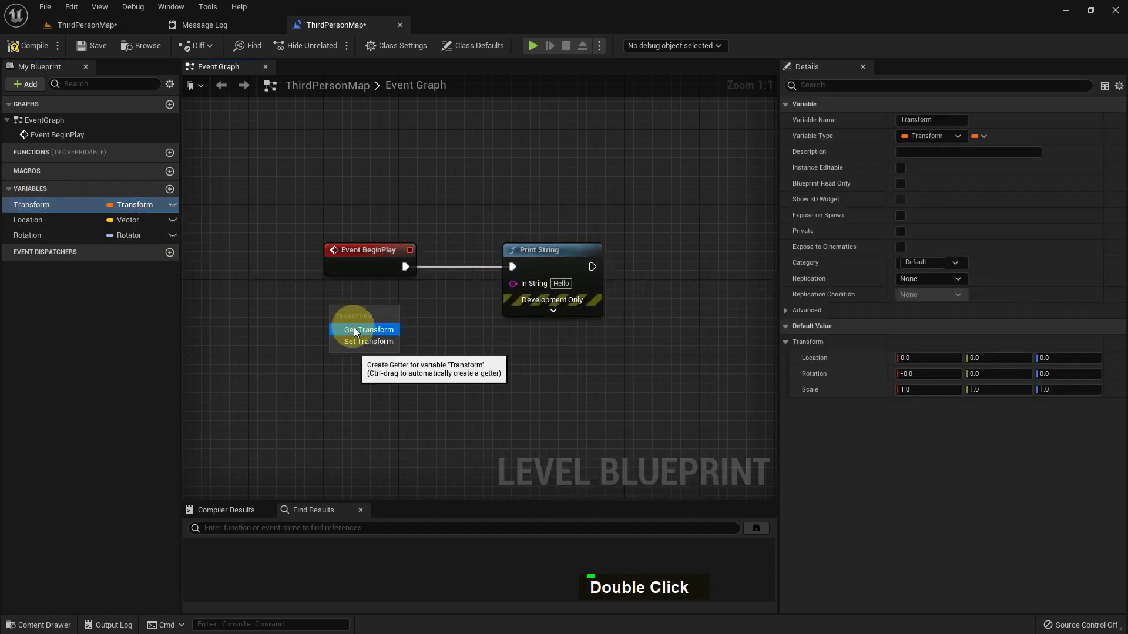
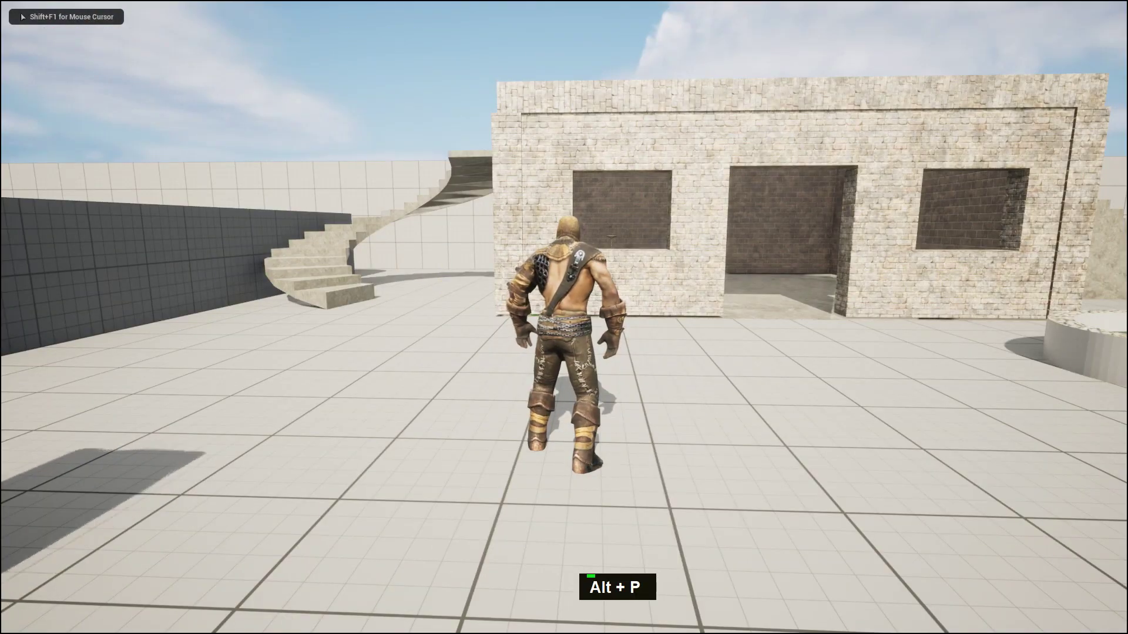
Run the level in a play test and stop it again.
{"action": "key", "text": "Escape"}
{"action": "key", "text": "alt+p"}
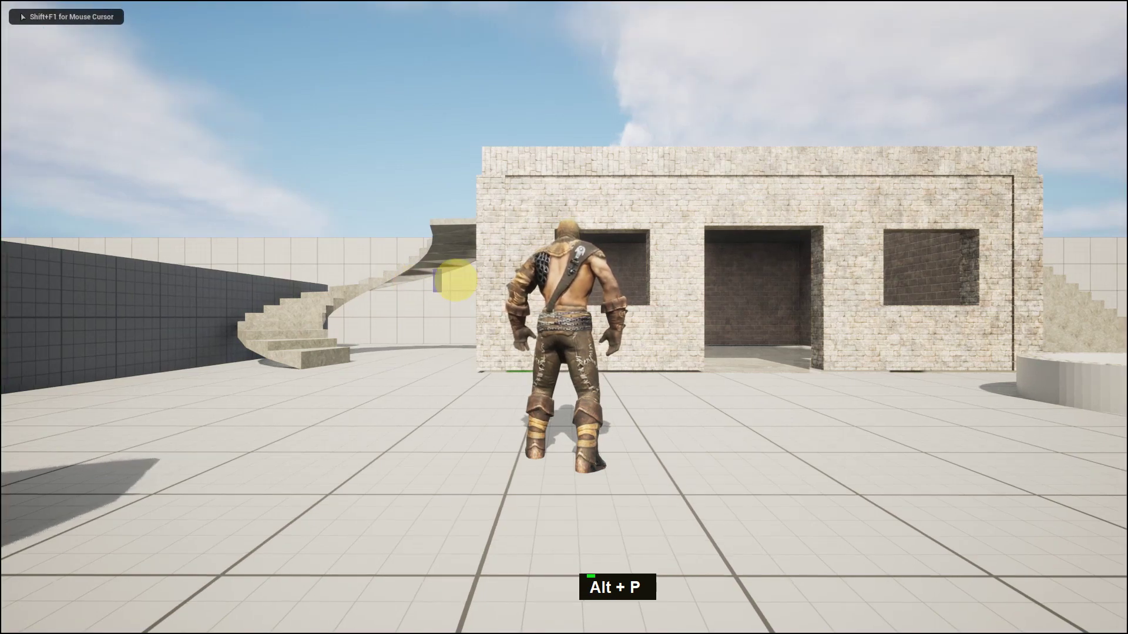
{"action": "key", "text": "Escape"}
{"action": "middle_click", "coordinate": [420, 383]}
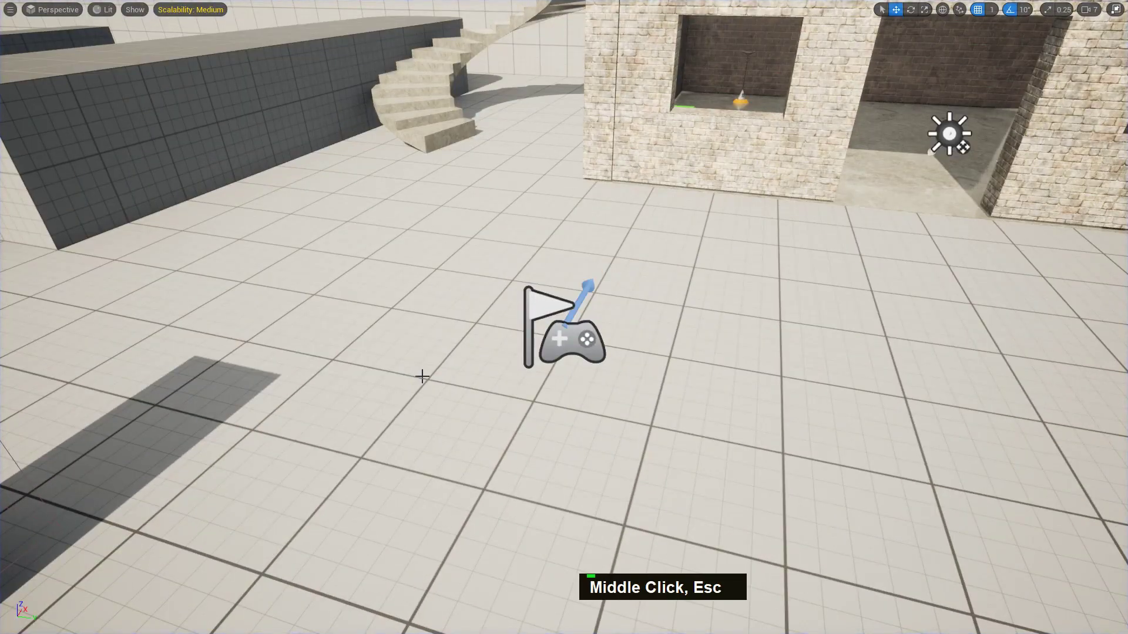
Return to the level blueprint and clear the graph down to the lone Event BeginPlay node.
{"action": "key", "text": "F11"}
{"action": "double_click", "coordinate": [355, 23]}
{"action": "scroll", "scroll_direction": "down", "scroll_amount": 3}
{"action": "scroll", "scroll_direction": "up", "scroll_amount": 3}
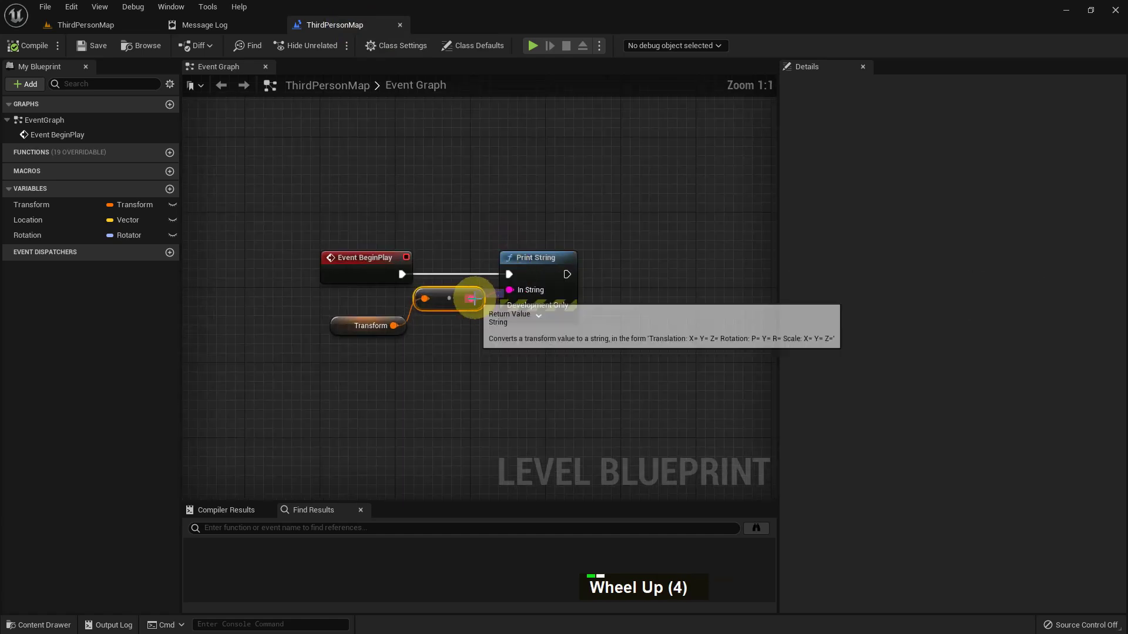
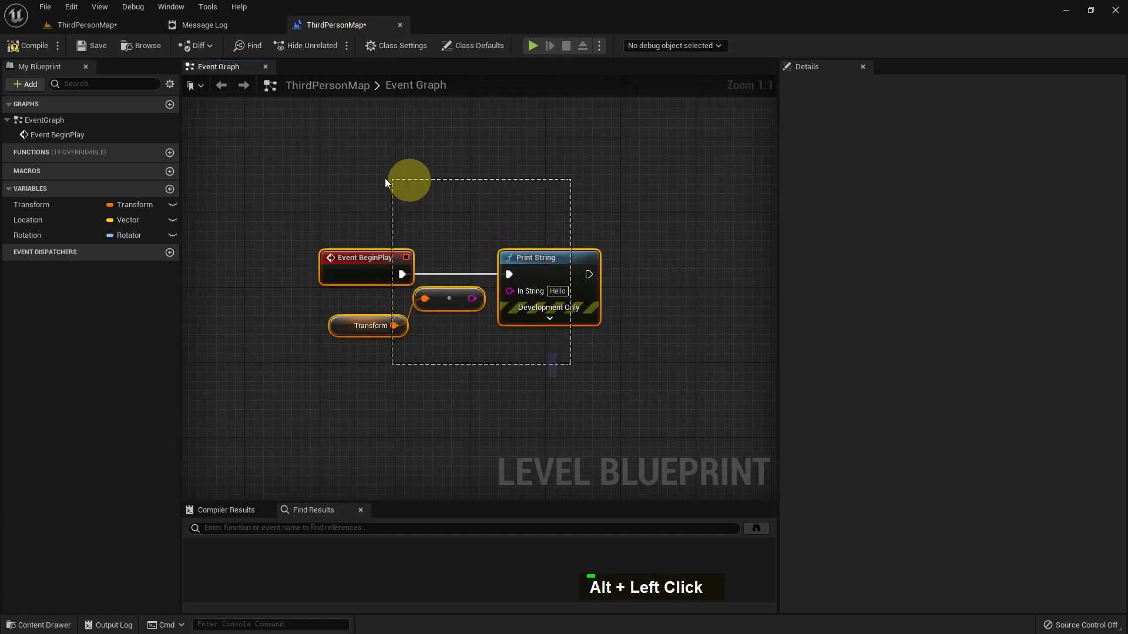
{"action": "double_click", "coordinate": [587, 392]}
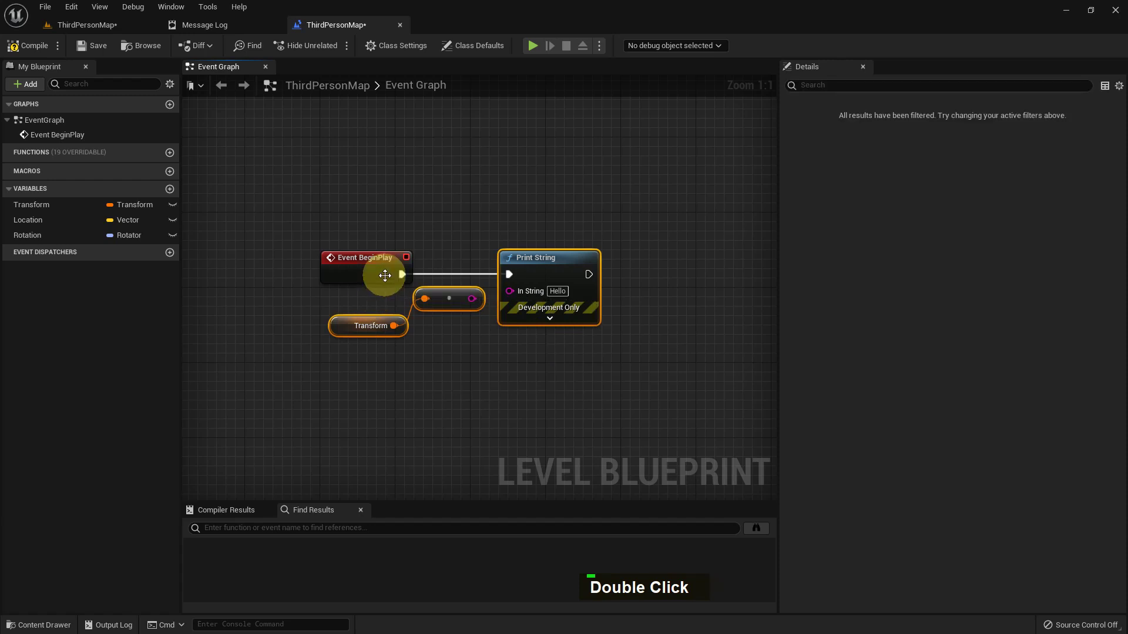
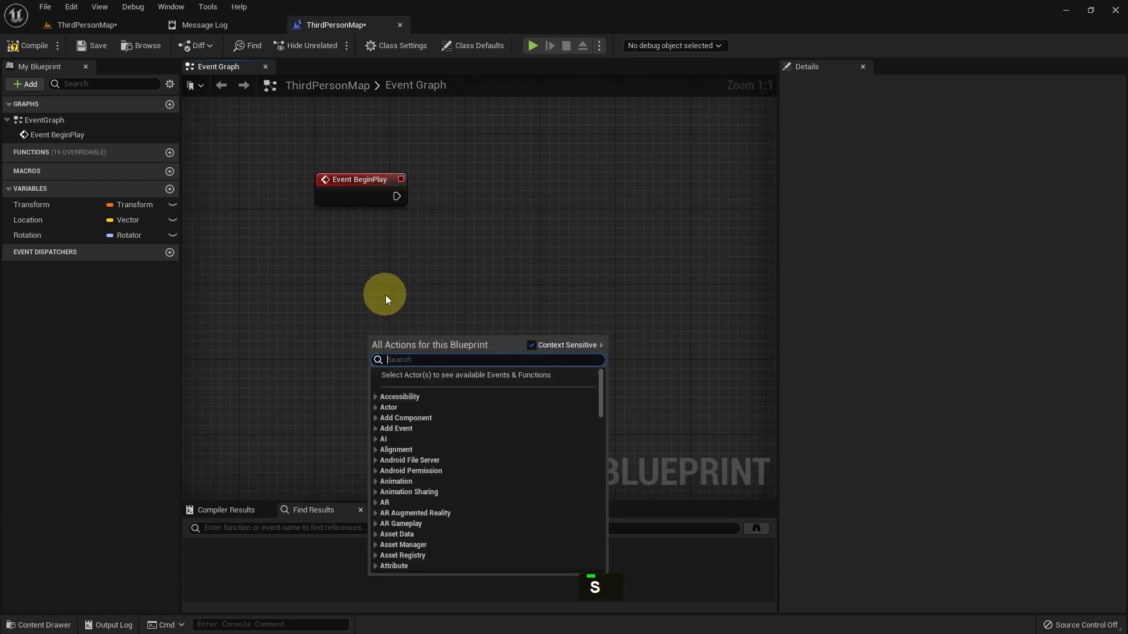
Add a Spawn Actor from Class node to the Event Graph.
{"action": "key", "text": "space"}
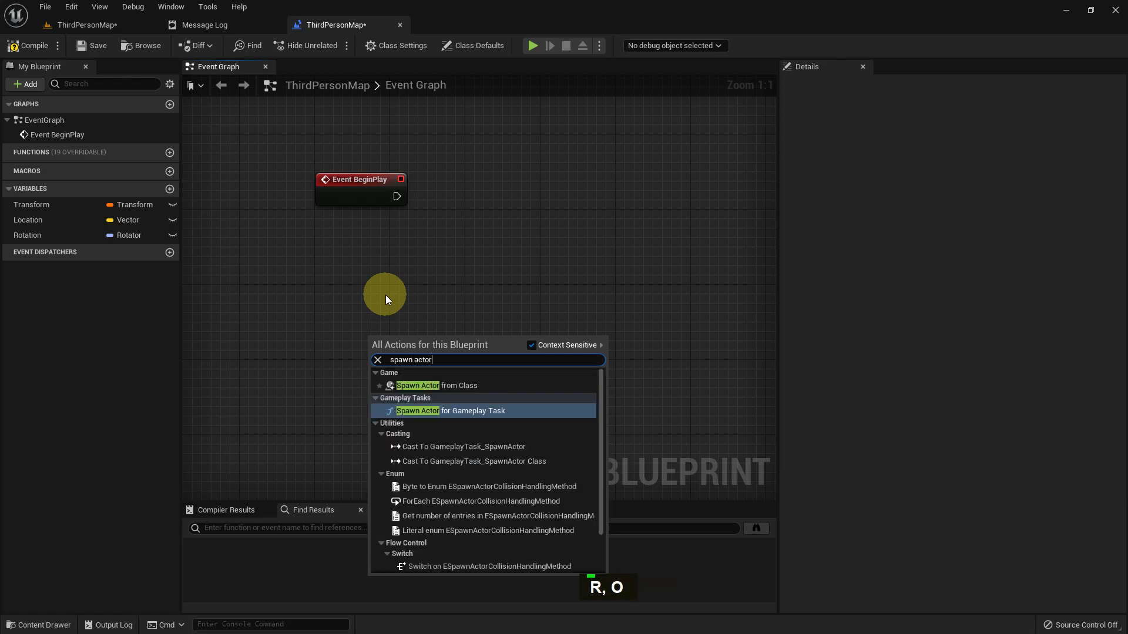
{"action": "key", "text": "Up"}
{"action": "key", "text": "Return"}
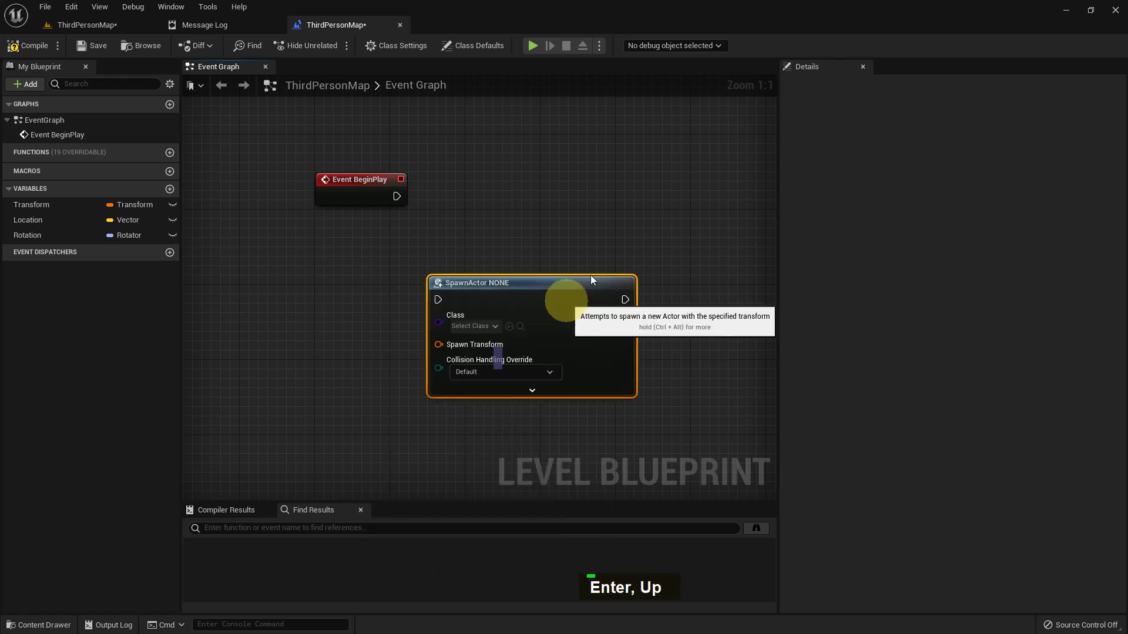
Split the Spawn Transform pin into location, rotation and scale inputs.
{"action": "right_click", "coordinate": [496, 292]}
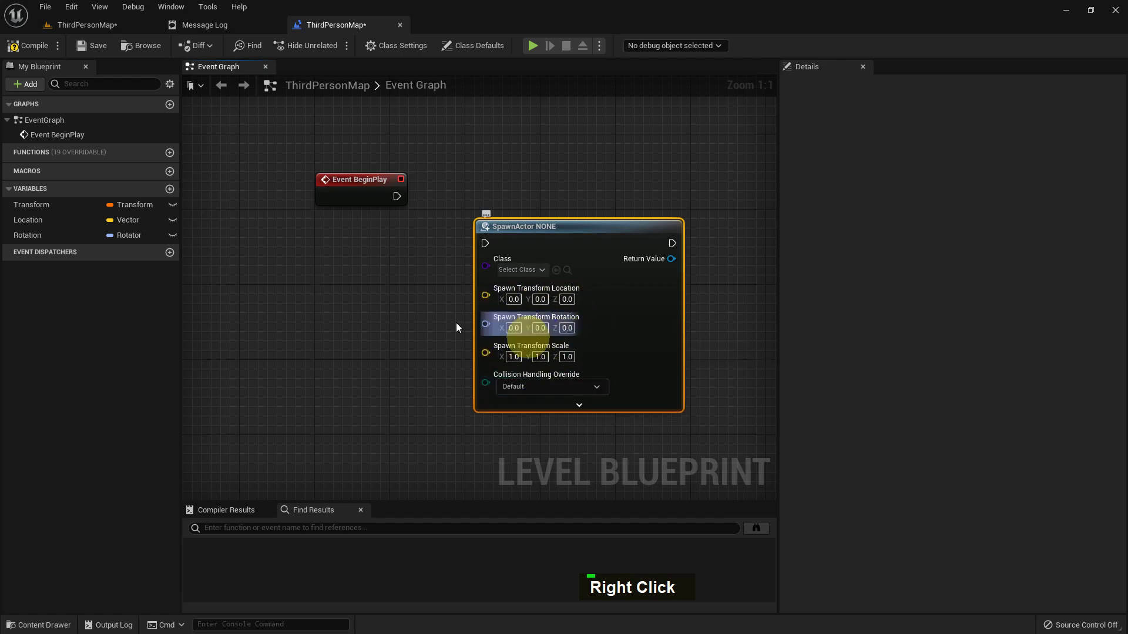
{"action": "right_click", "coordinate": [416, 306]}
{"action": "right_click", "coordinate": [470, 316]}
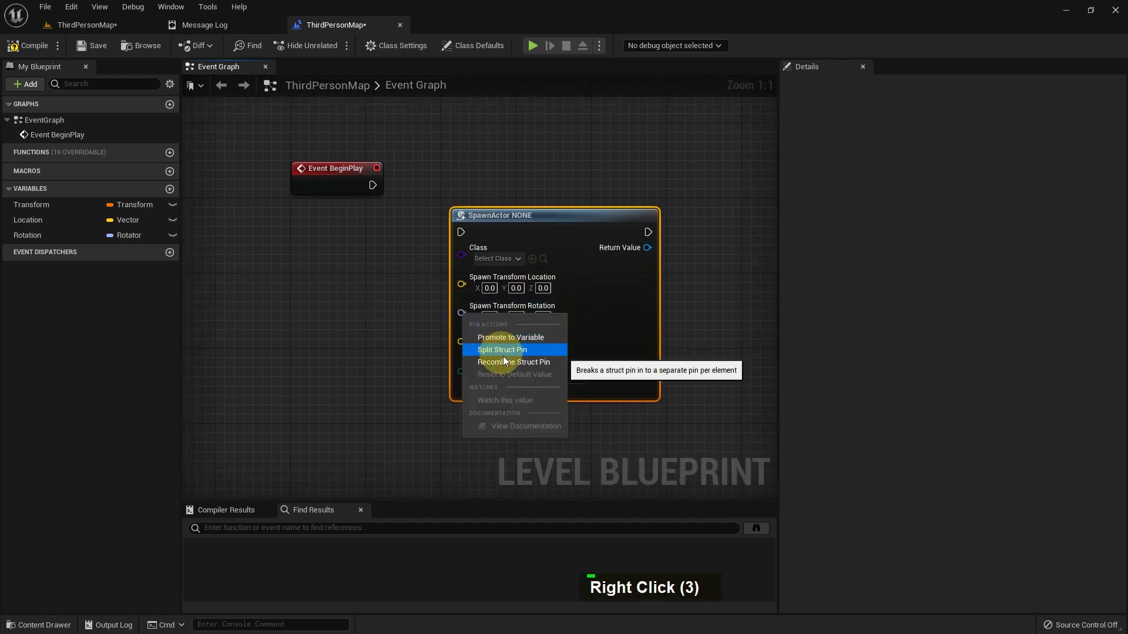
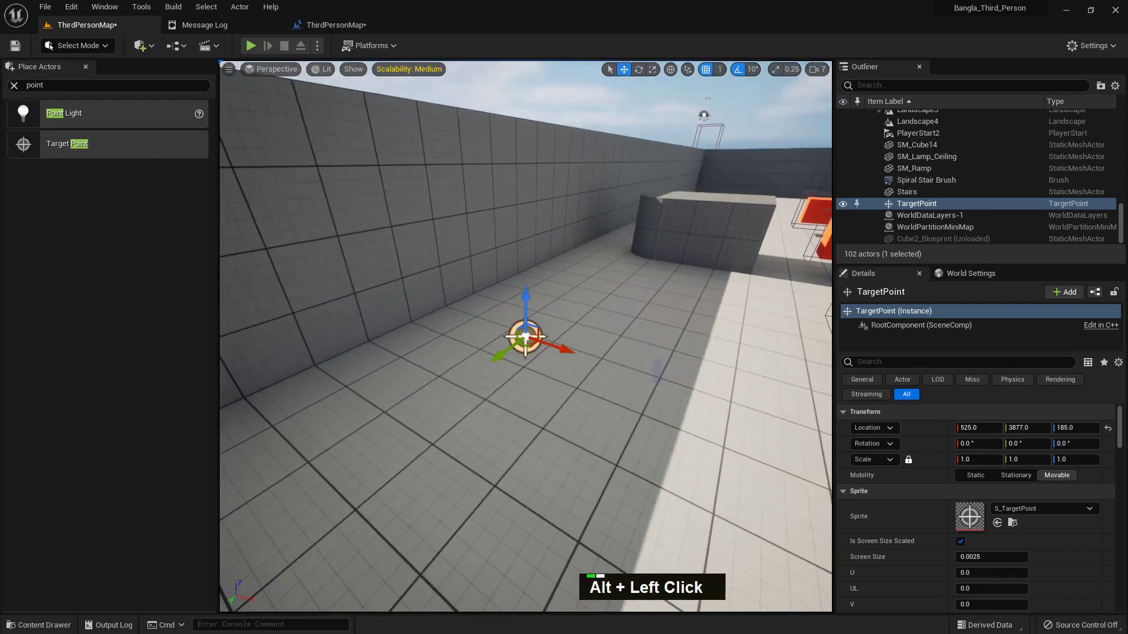
Place a Target Point actor in the level at 525, 3877, 185 and clear the Place Actors search.
{"action": "scroll", "scroll_direction": "down", "scroll_amount": 3}
{"action": "left_click", "coordinate": [746, 378]}
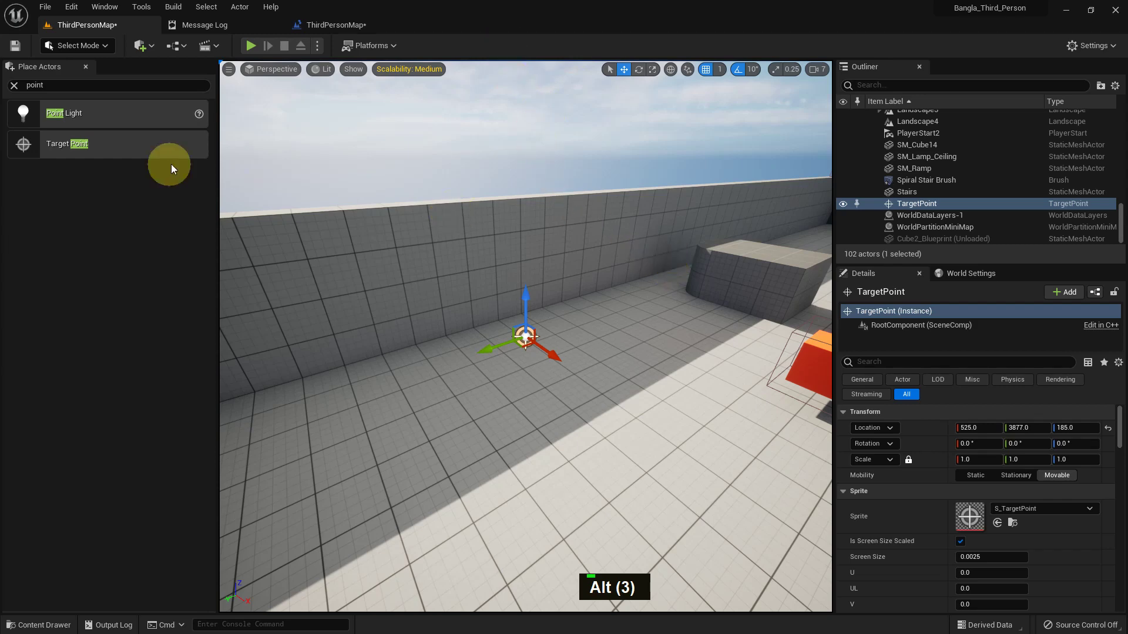
{"action": "key", "text": "BackSpace"}
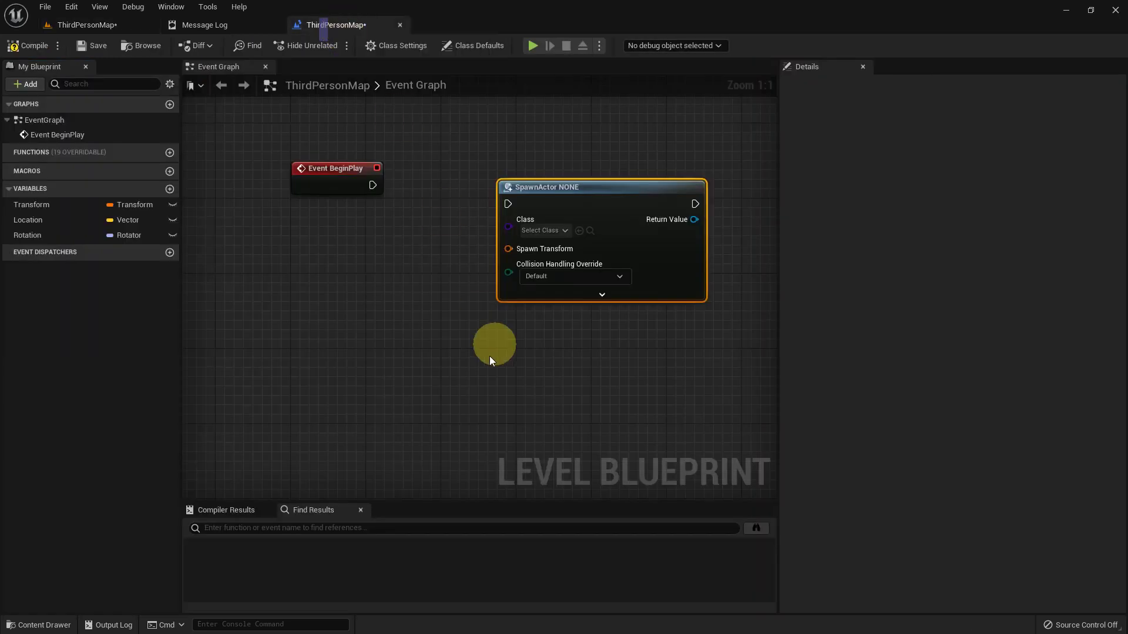
Feed the TargetPoint's Get Actor Transform into the SpawnActor node's Spawn Transform.
{"action": "right_click", "coordinate": [445, 349]}
{"action": "right_click", "coordinate": [332, 230]}
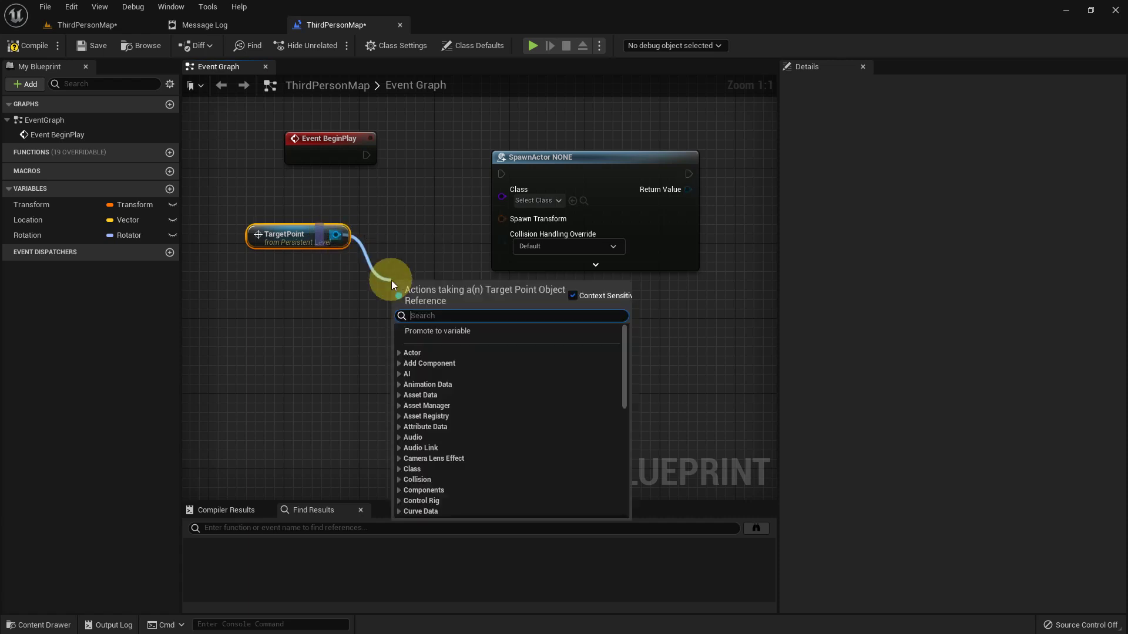
{"action": "key", "text": "space"}
{"action": "type", "text": "A, Spac"}
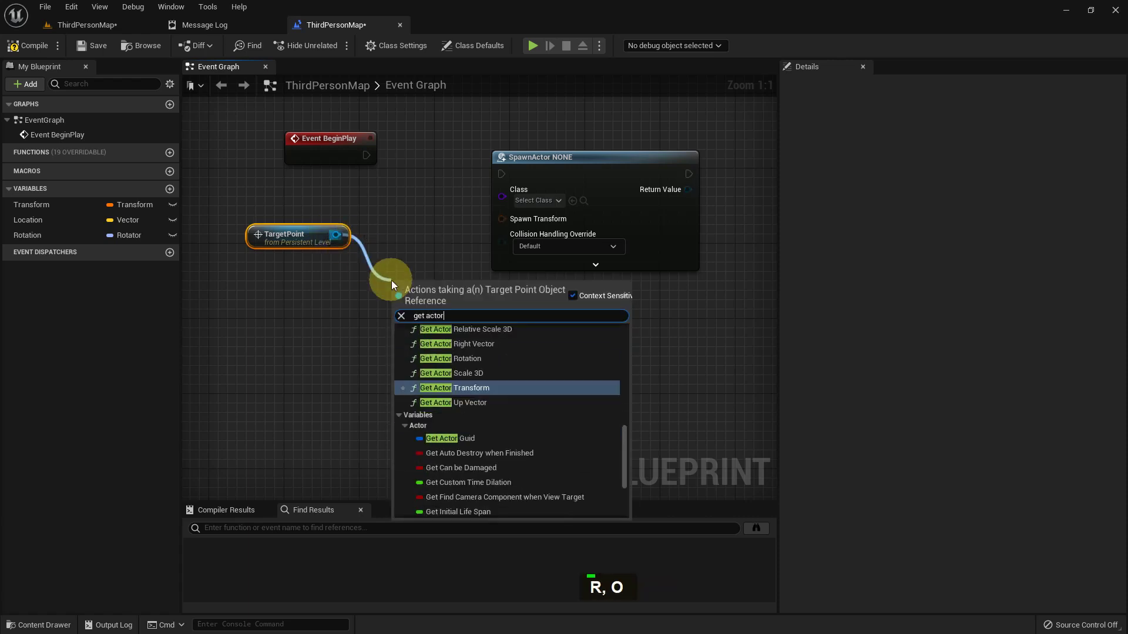
{"action": "type", "text": "Space, R"}
{"action": "key", "text": "t"}
{"action": "type", "text": "R, T"}
{"action": "key", "text": "Return"}
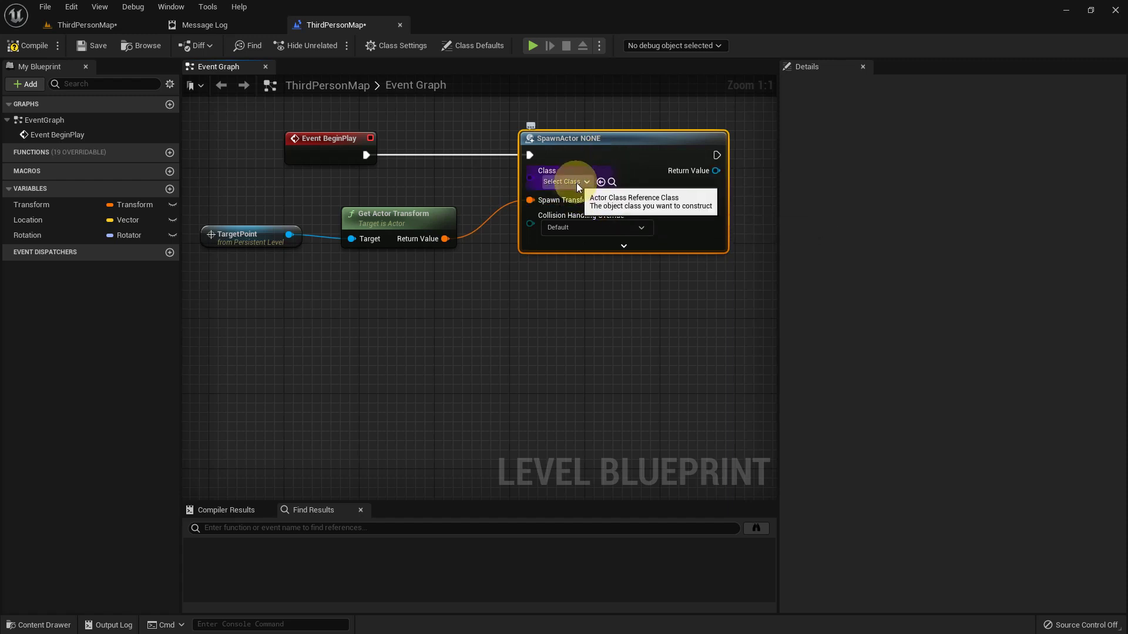
Set the SpawnActor node's Class to BP Collect.
{"action": "key", "text": "b"}
{"action": "type", "text": "P, B"}
{"action": "key", "text": "space"}
{"action": "type", "text": "C, Space"}
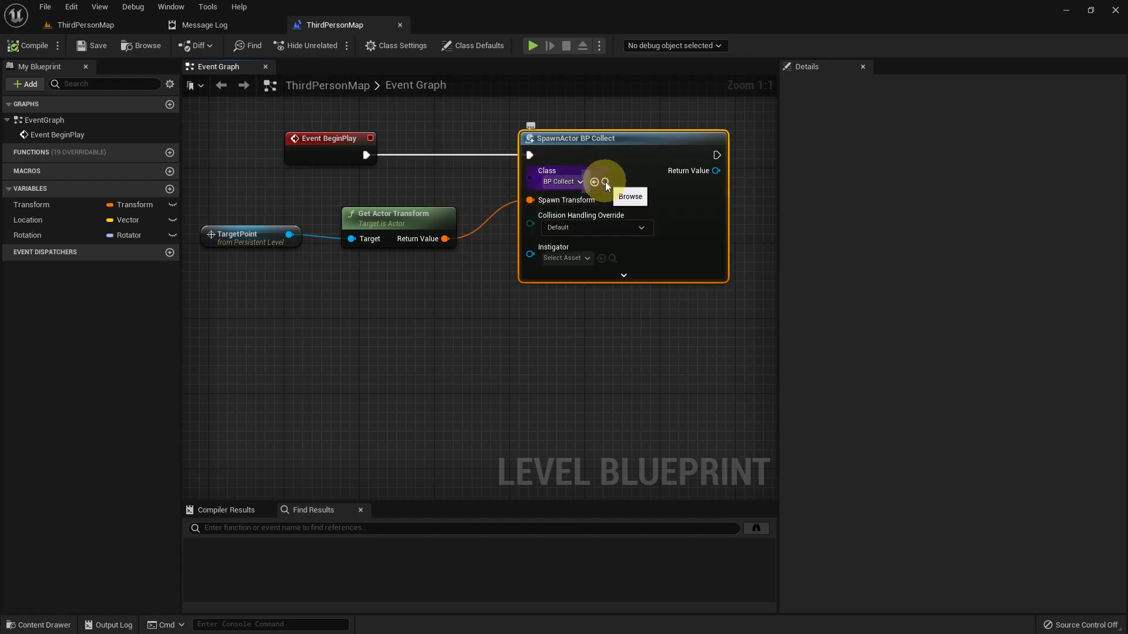
Inspect the BP_Collect and Blast blueprints, enabling physics simulation on Blast's Sphere.
{"action": "double_click", "coordinate": [268, 465]}
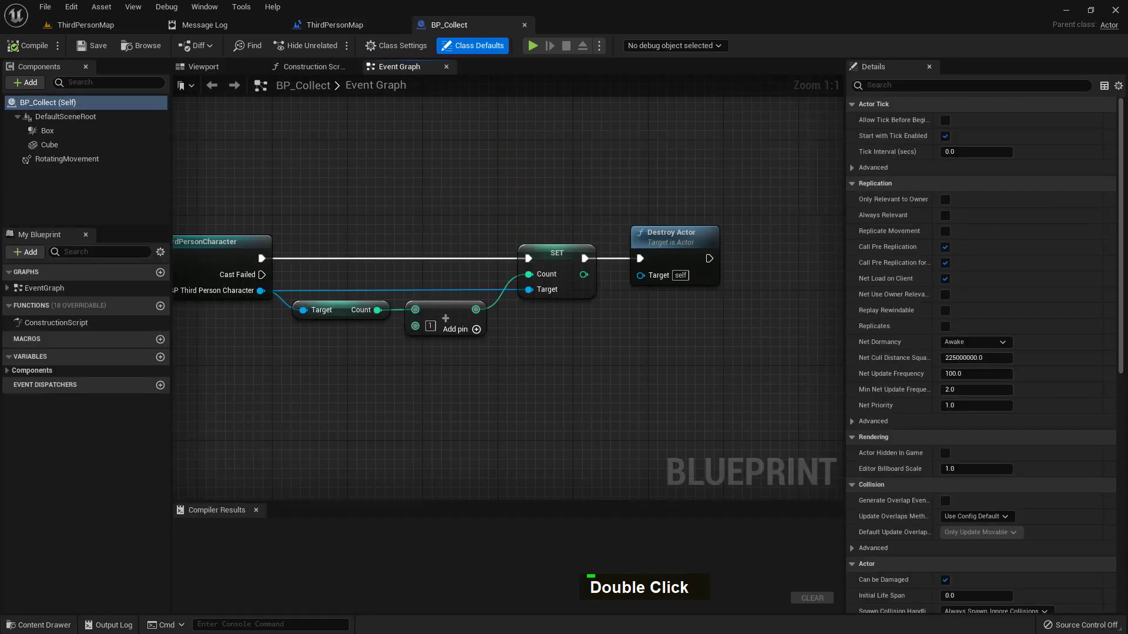
{"action": "right_click", "coordinate": [387, 189]}
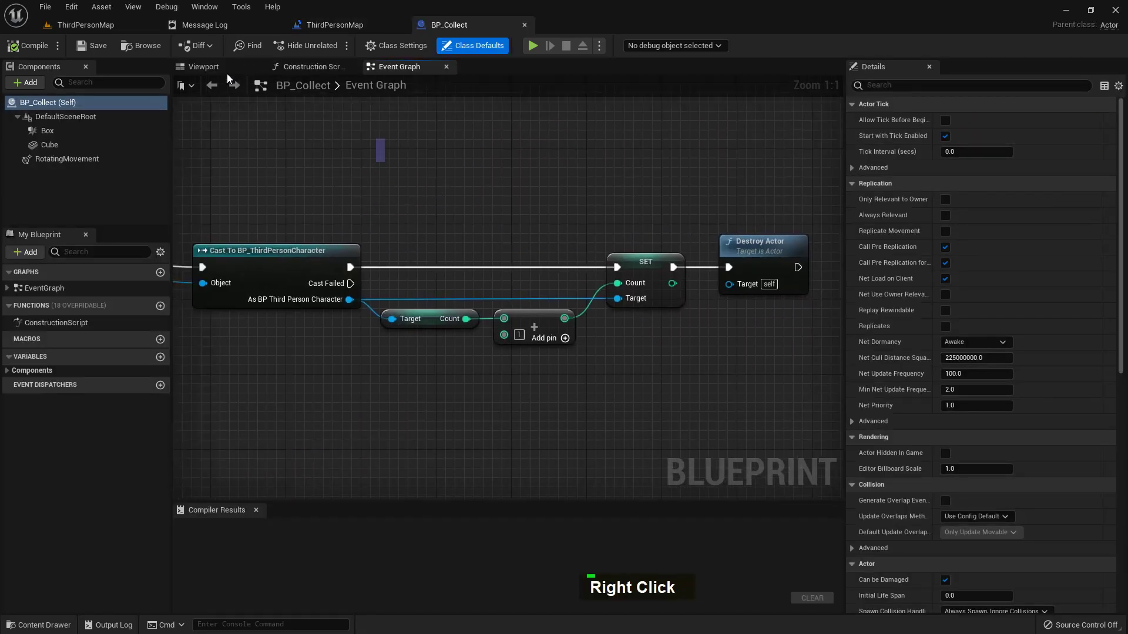
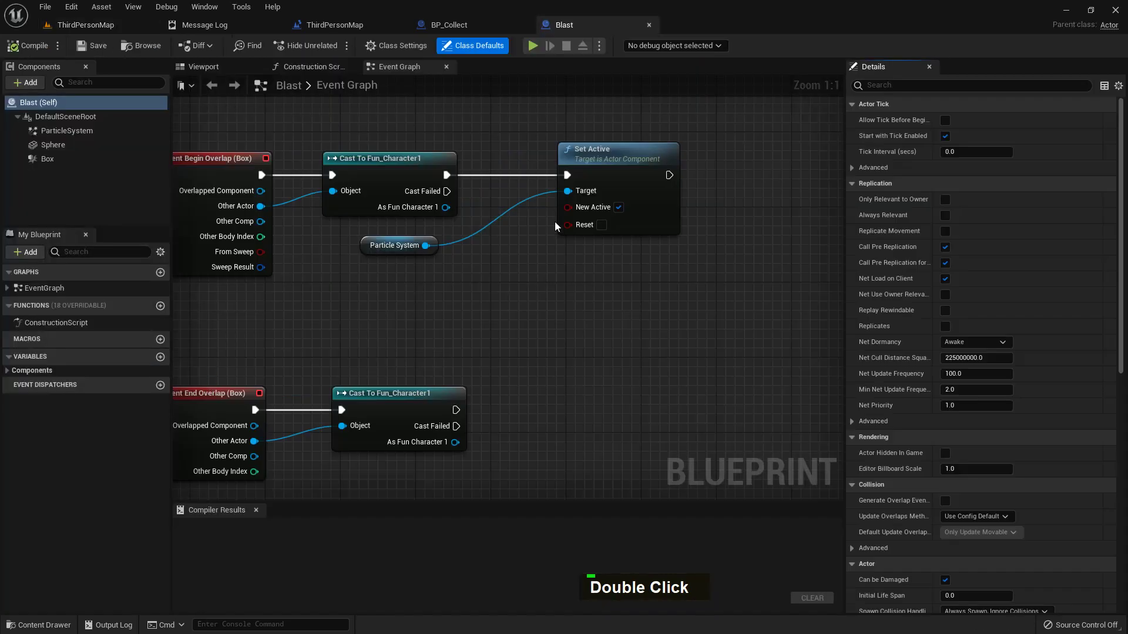
{"action": "scroll", "scroll_direction": "down", "scroll_amount": 3}
{"action": "right_click", "coordinate": [470, 302]}
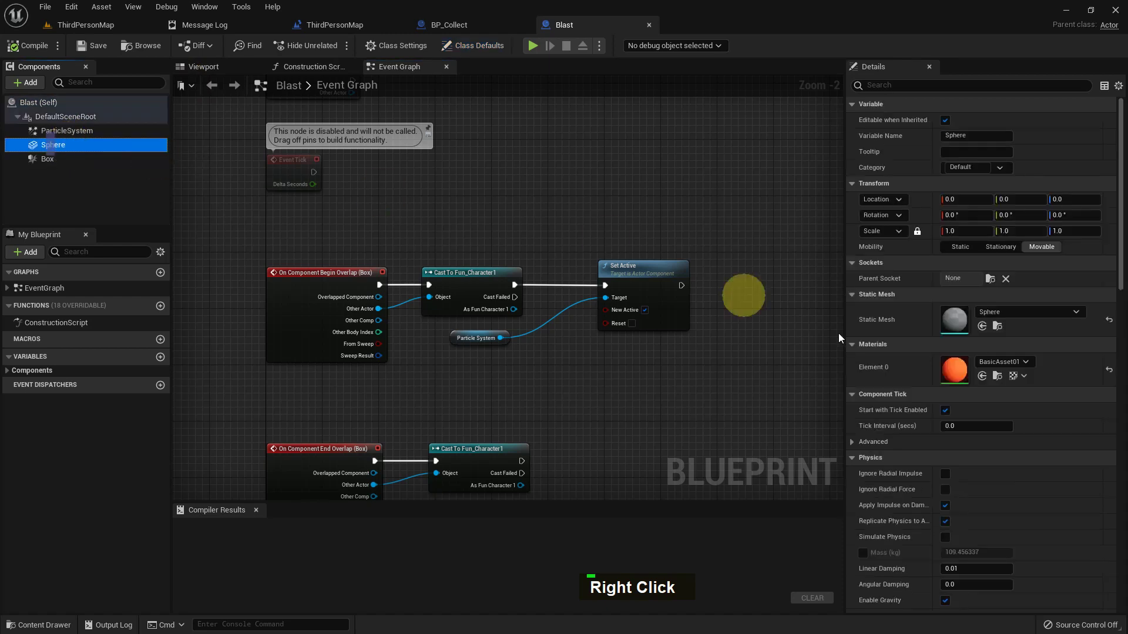
Back in the level blueprint, change the SpawnActor Class from BP Collect to Blast.
{"action": "scroll", "scroll_direction": "down", "scroll_amount": 3}
{"action": "scroll", "scroll_direction": "up", "scroll_amount": 3}
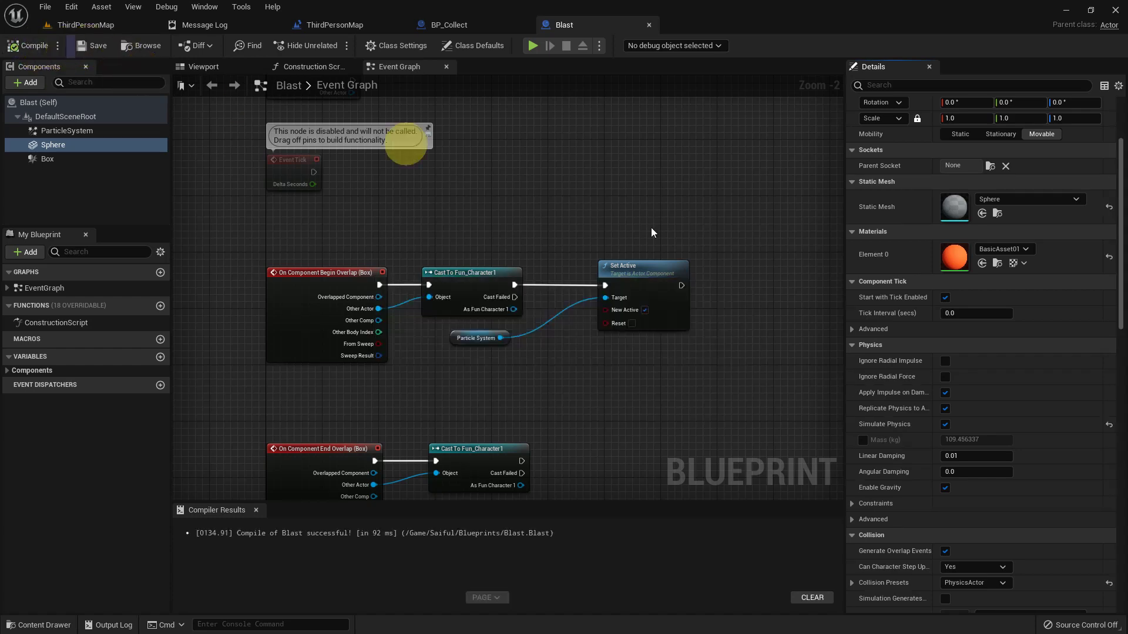
{"action": "scroll", "scroll_direction": "up", "scroll_amount": 3}
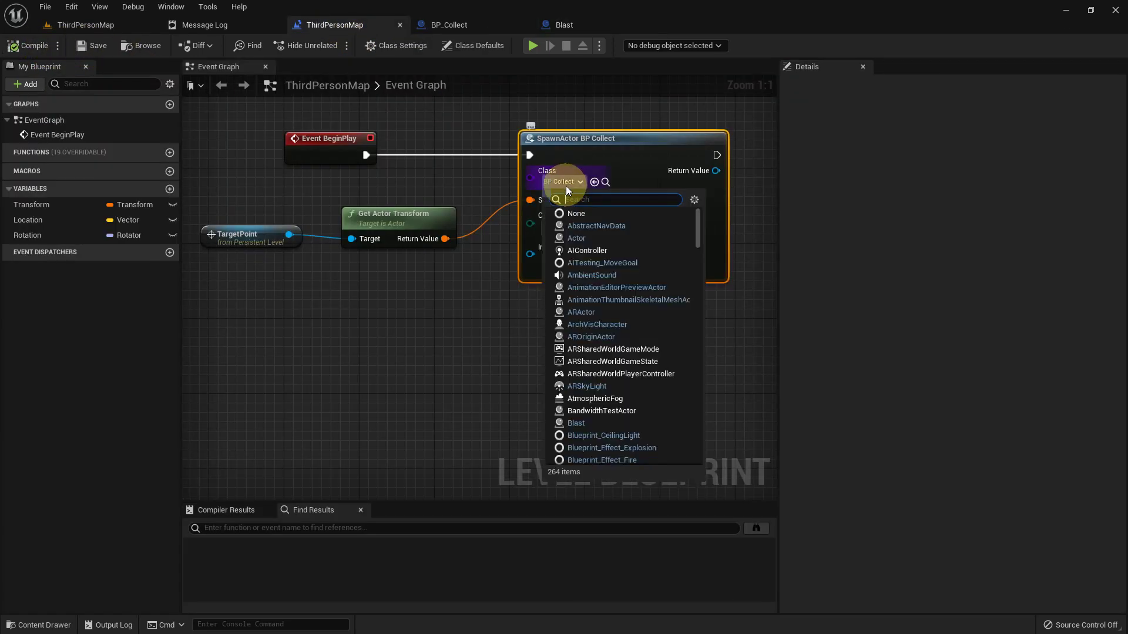
{"action": "key", "text": "b"}
{"action": "key", "text": "l"}
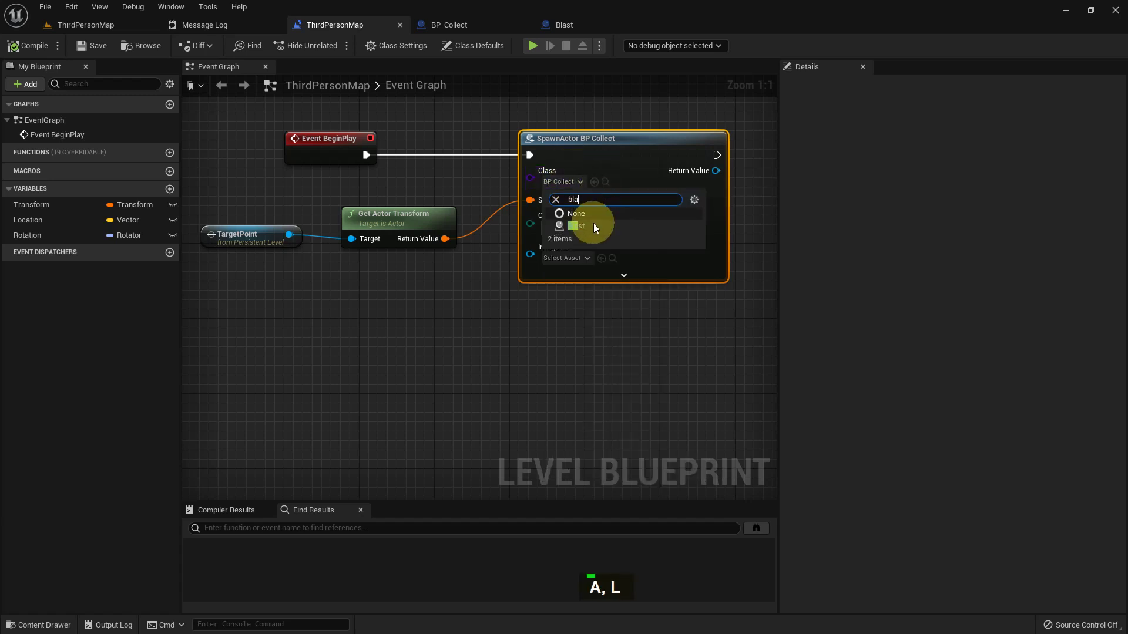
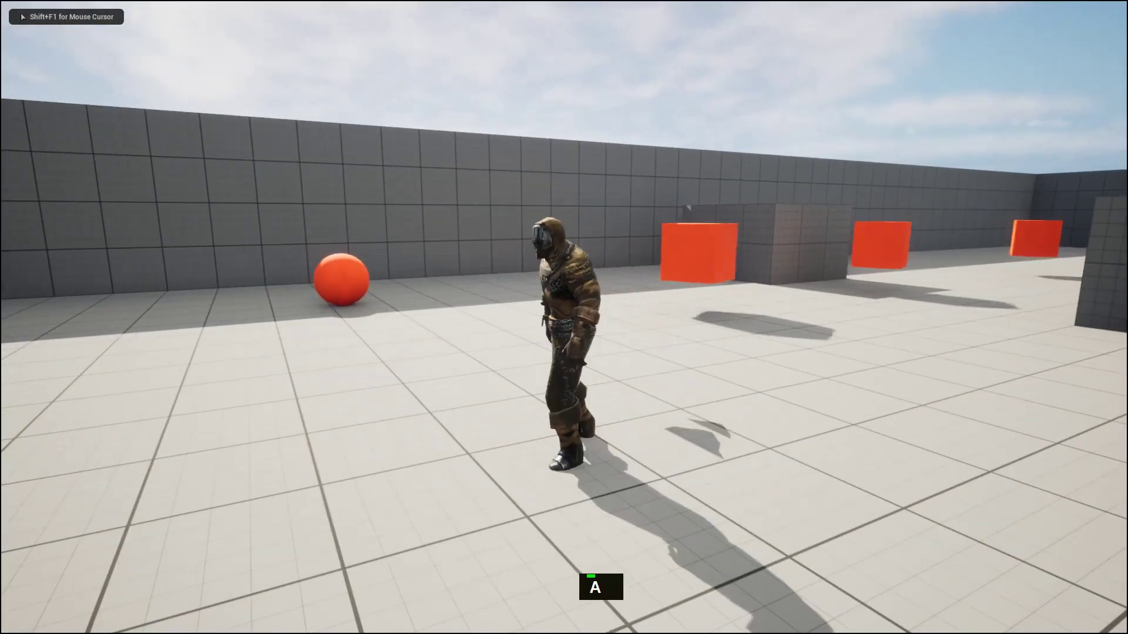
Play-test the level pressing key 1, then stop Play.
{"action": "key", "text": "1"}
{"action": "key", "text": "1"}
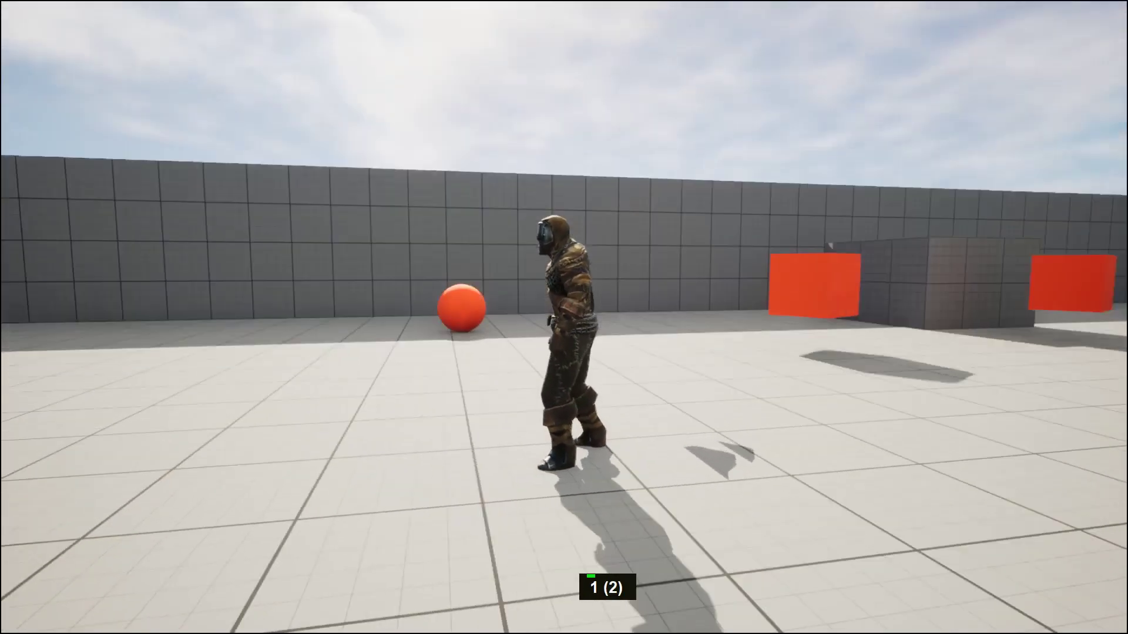
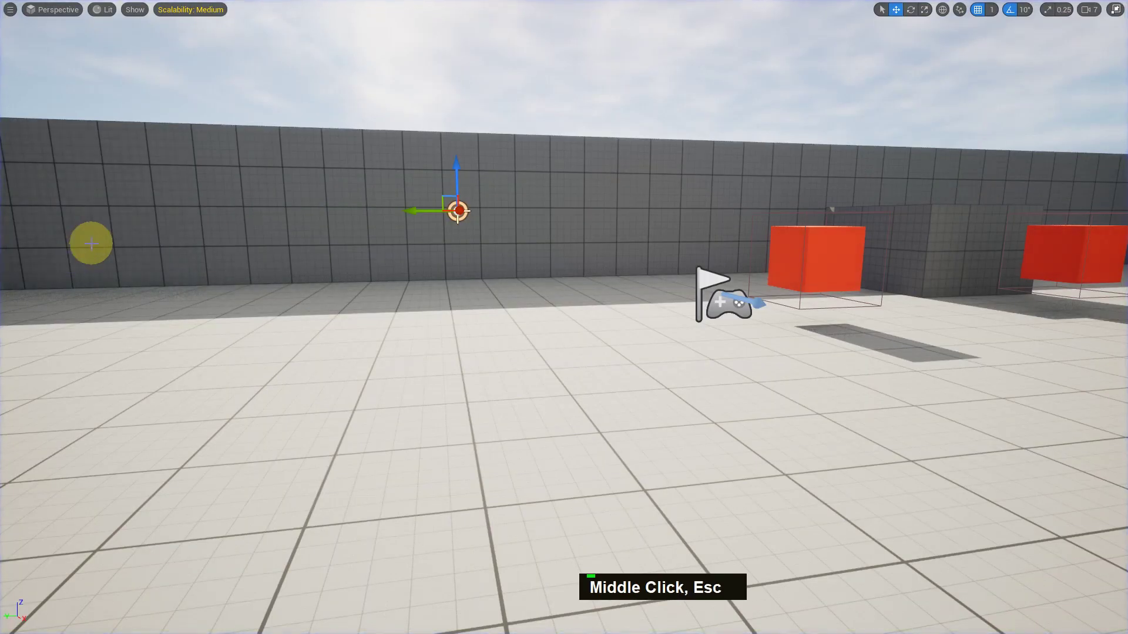
{"action": "key", "text": "F11"}
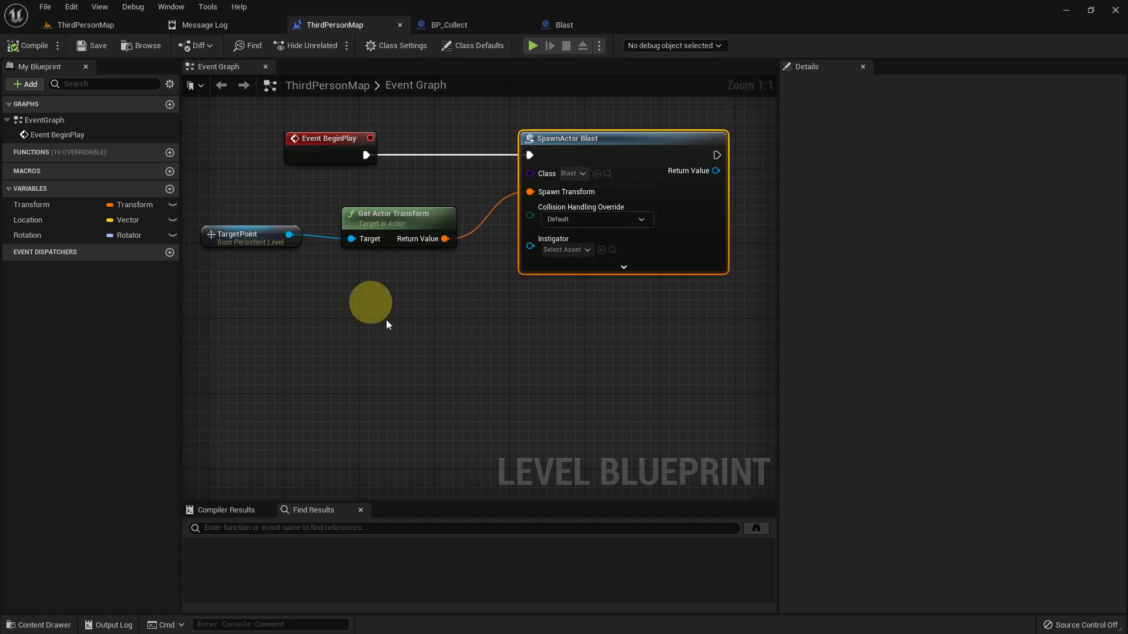
Add a Keyboard 1 event driving SpawnActor Blast, compile, and return to the ThirdPersonMap tab.
{"action": "right_click", "coordinate": [357, 343]}
{"action": "key", "text": "space"}
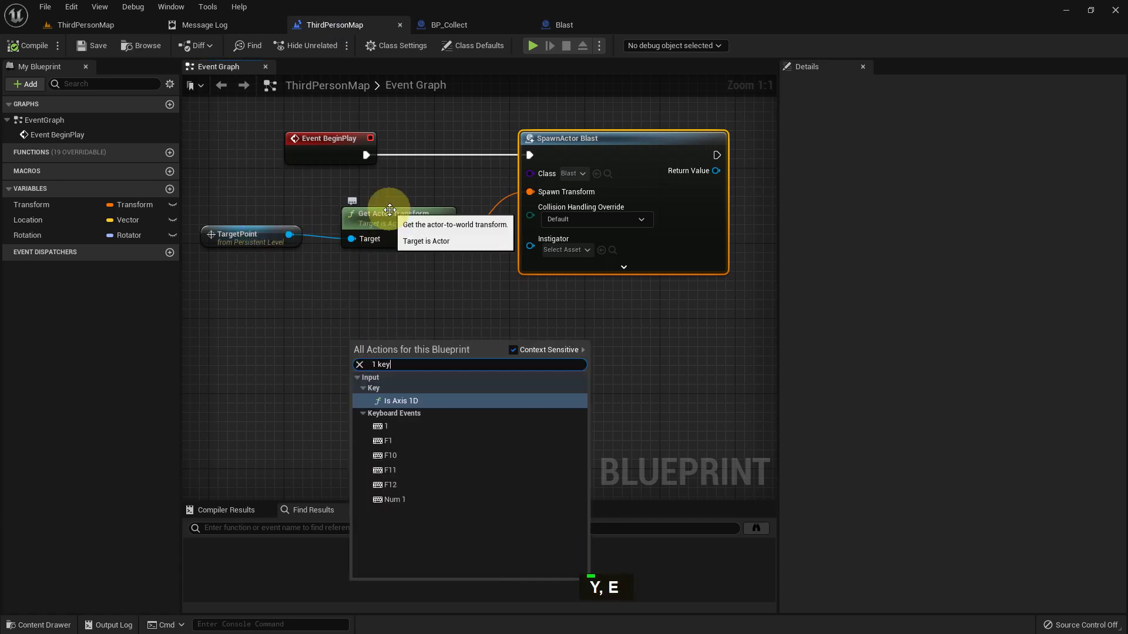
{"action": "key", "text": "Down"}
{"action": "key", "text": "Return"}
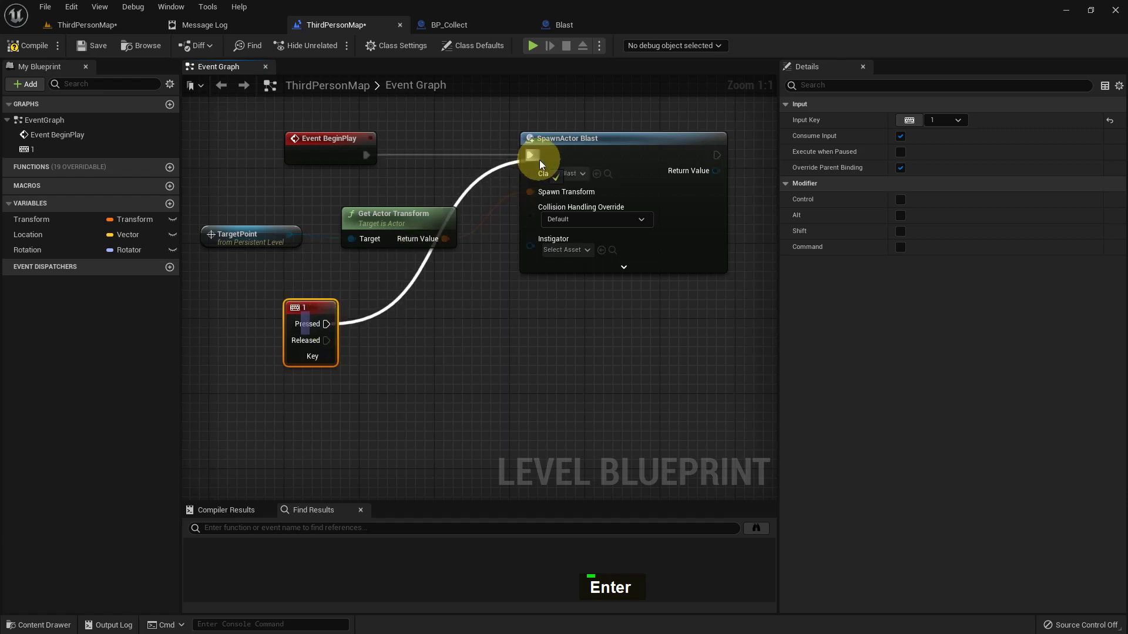
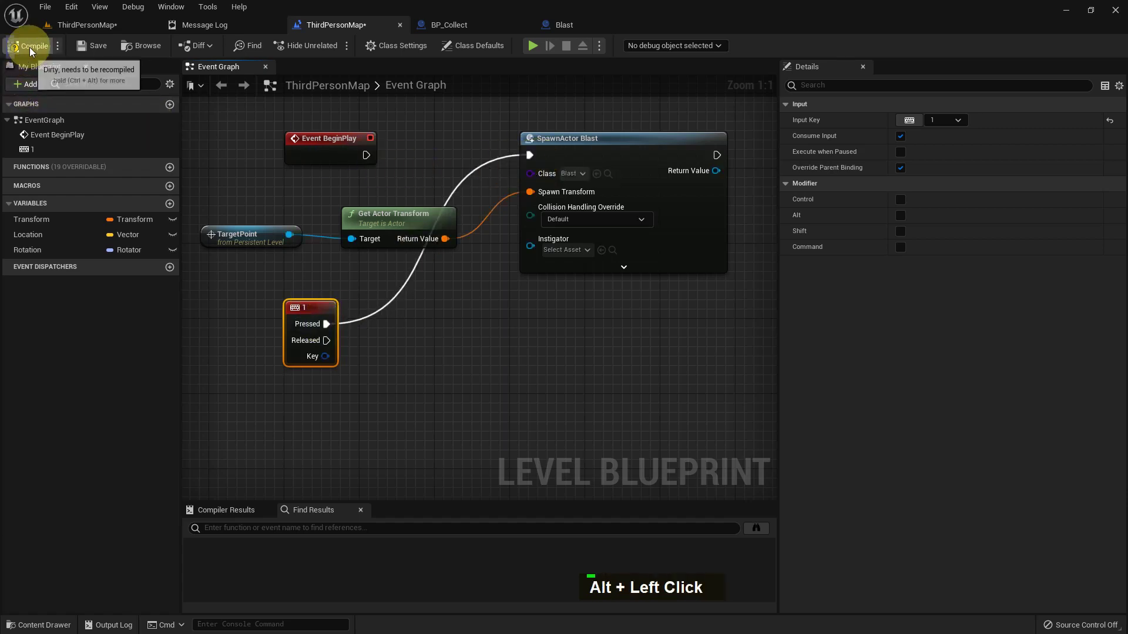
{"action": "double_click", "coordinate": [100, 22]}
{"action": "key", "text": "F11"}
{"action": "key", "text": "alt+p"}
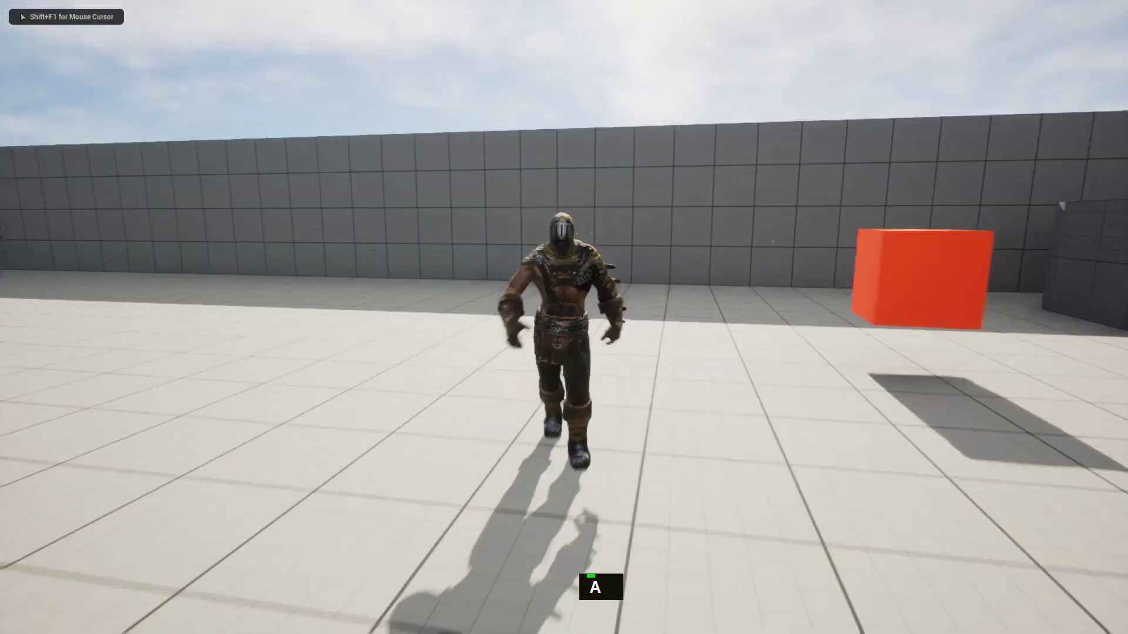
{"action": "key", "text": "1"}
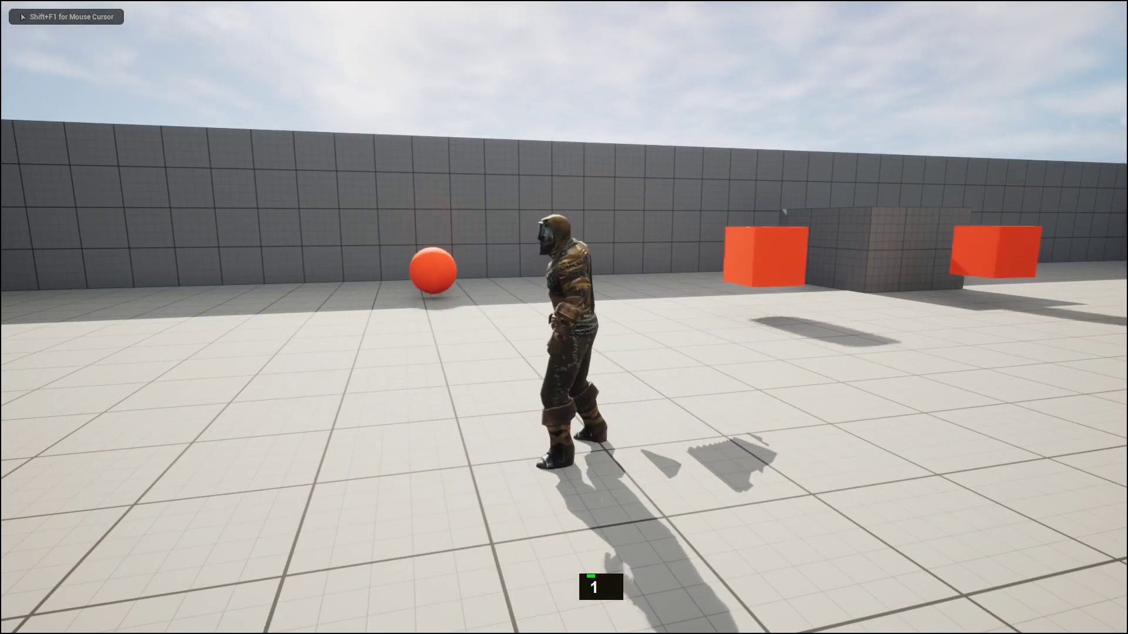
{"action": "key", "text": "1"}
{"action": "key", "text": "1"}
{"action": "key", "text": "1"}
{"action": "key", "text": "1"}
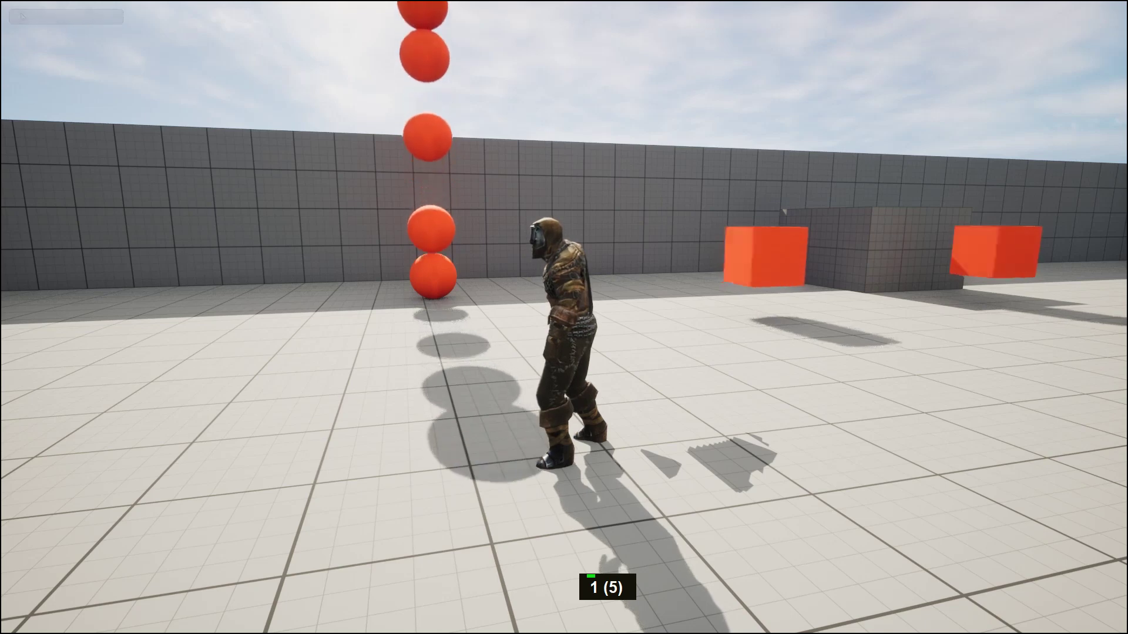
{"action": "key", "text": "1"}
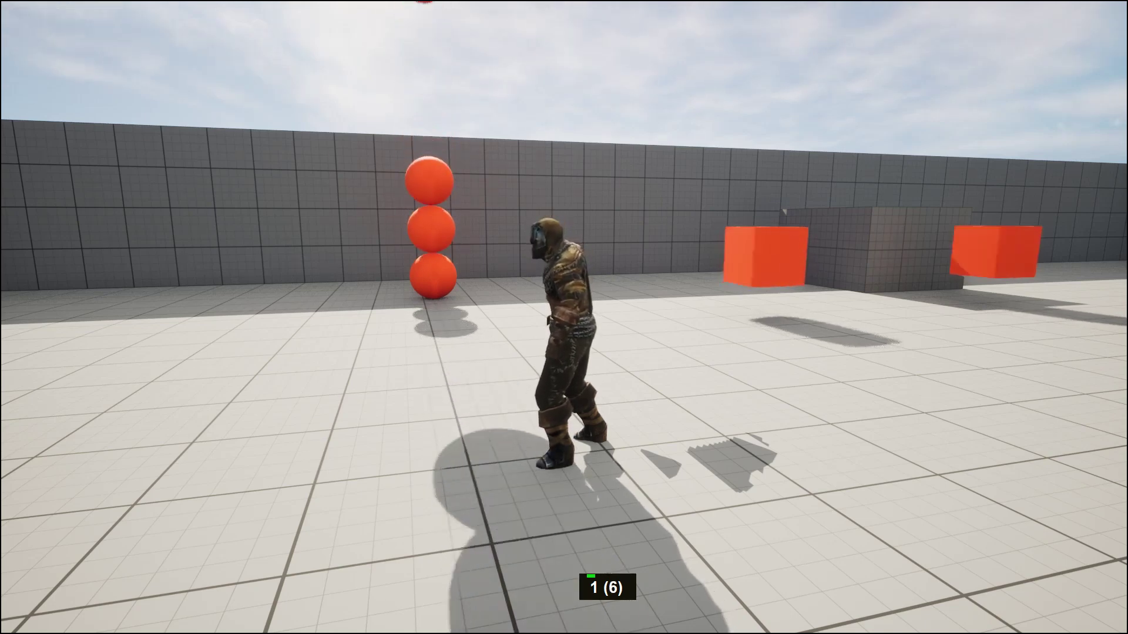
{"action": "key", "text": "1"}
{"action": "key", "text": "1"}
{"action": "key", "text": "1"}
{"action": "key", "text": "1"}
{"action": "key", "text": "1"}
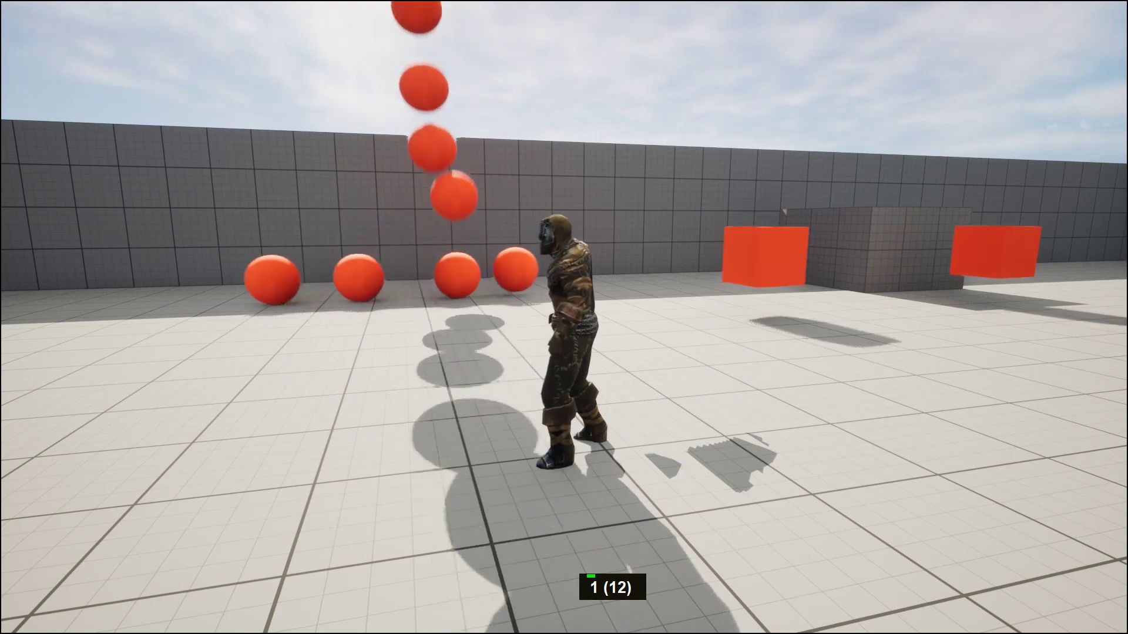
{"action": "key", "text": "1"}
{"action": "key", "text": "1"}
{"action": "key", "text": "1"}
{"action": "key", "text": "1"}
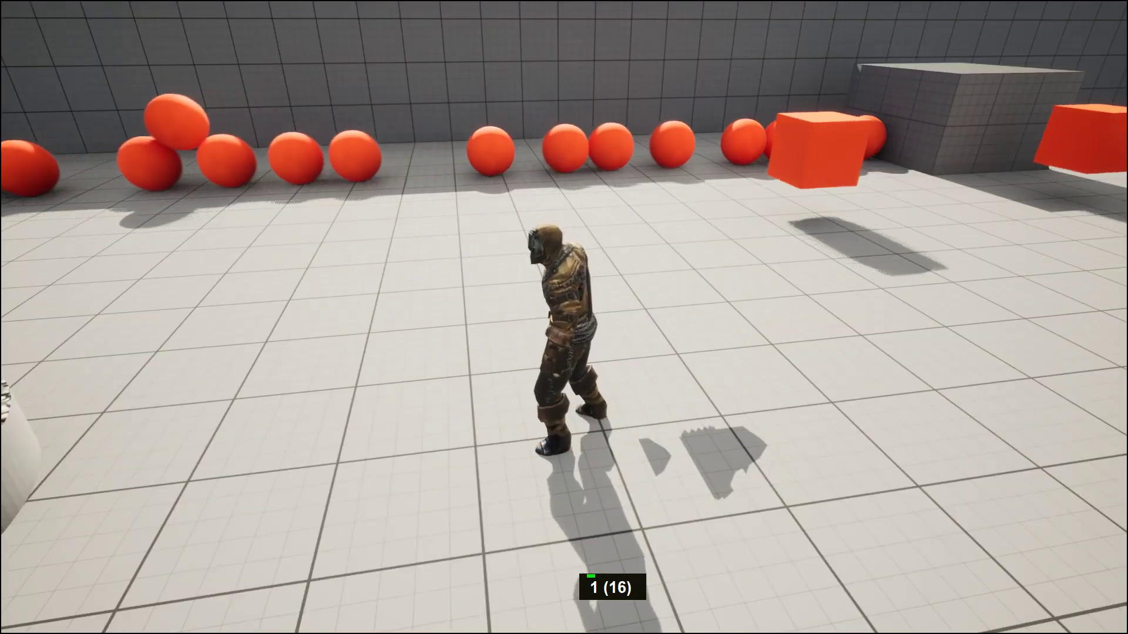
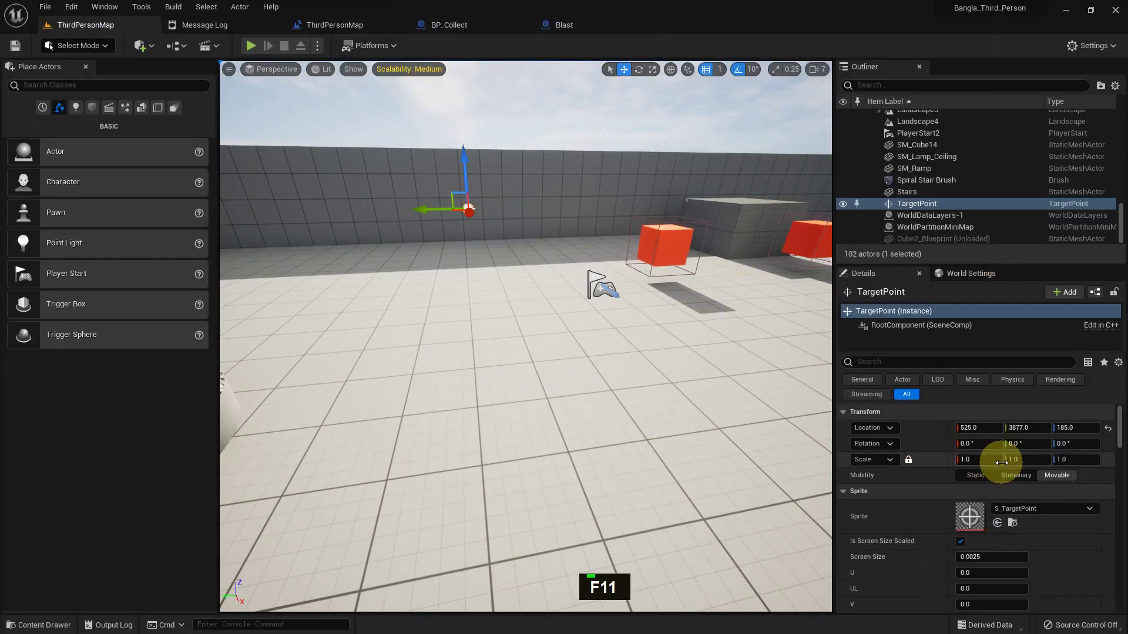
Set the TargetPoint scale to 5, then play-test spawning dozens of BP_Collect spheres with key 1.
{"action": "key", "text": "KP_5"}
{"action": "key", "text": "Return"}
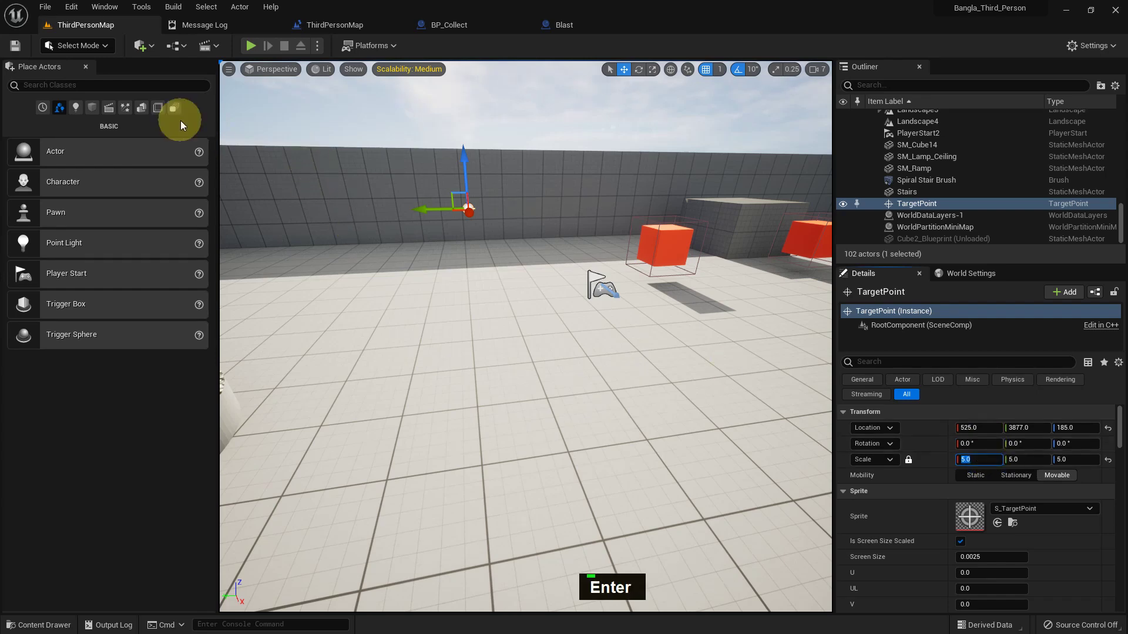
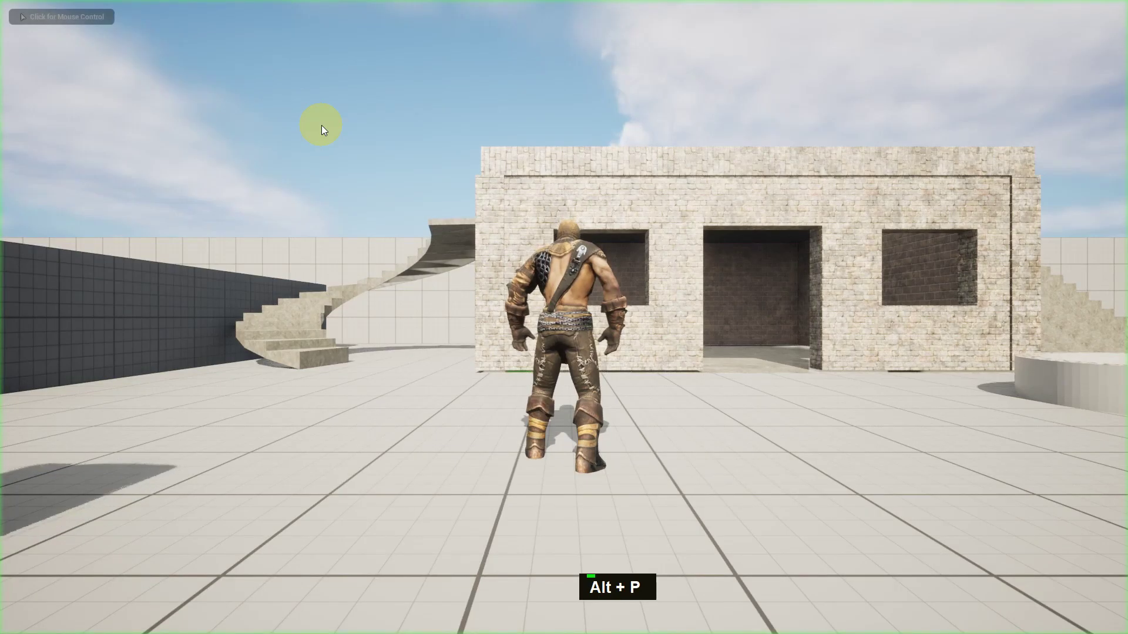
{"action": "key", "text": "1"}
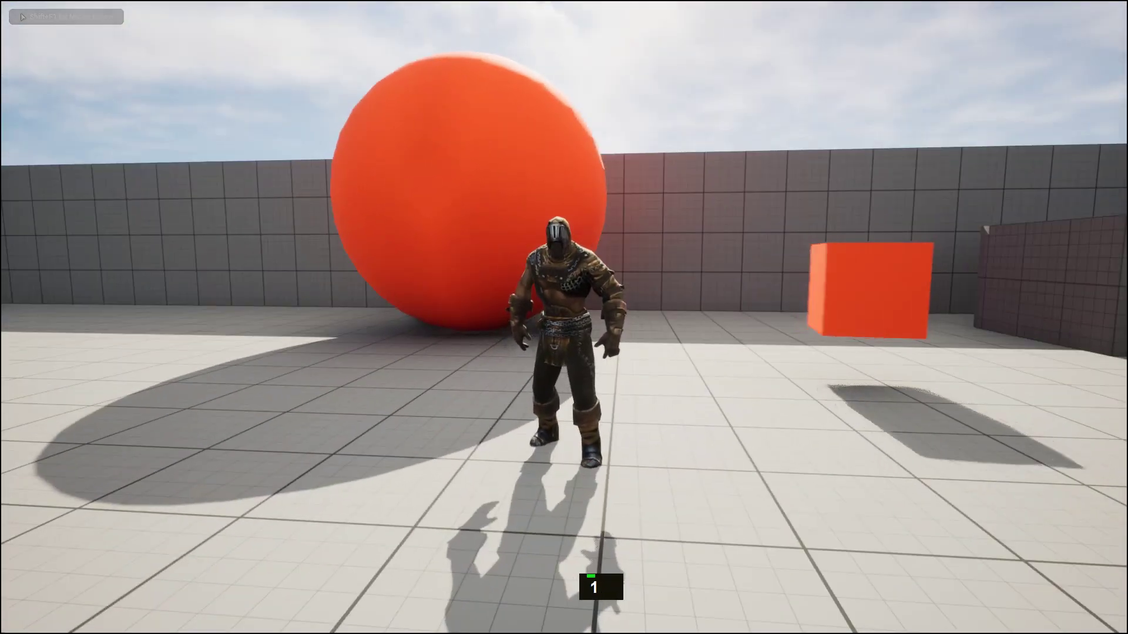
{"action": "key", "text": "1"}
{"action": "key", "text": "1"}
{"action": "key", "text": "1"}
{"action": "key", "text": "1"}
{"action": "key", "text": "1"}
{"action": "key", "text": "1"}
{"action": "key", "text": "1"}
{"action": "key", "text": "1"}
{"action": "key", "text": "1"}
{"action": "key", "text": "1"}
{"action": "key", "text": "1"}
{"action": "key", "text": "1"}
{"action": "key", "text": "1"}
{"action": "key", "text": "1"}
{"action": "key", "text": "1"}
{"action": "key", "text": "1"}
{"action": "key", "text": "1"}
{"action": "key", "text": "1"}
{"action": "key", "text": "1"}
{"action": "key", "text": "1"}
{"action": "key", "text": "1"}
{"action": "key", "text": "1"}
{"action": "key", "text": "1"}
{"action": "key", "text": "1"}
{"action": "key", "text": "1"}
{"action": "key", "text": "1"}
{"action": "key", "text": "1"}
{"action": "key", "text": "1"}
{"action": "key", "text": "1"}
{"action": "key", "text": "1"}
{"action": "key", "text": "1"}
{"action": "key", "text": "1"}
{"action": "key", "text": "1"}
{"action": "key", "text": "1"}
{"action": "key", "text": "1"}
{"action": "key", "text": "1"}
{"action": "key", "text": "1"}
{"action": "key", "text": "1"}
{"action": "key", "text": "1"}
{"action": "key", "text": "1"}
{"action": "key", "text": "1"}
{"action": "key", "text": "1"}
{"action": "key", "text": "1"}
{"action": "key", "text": "1"}
{"action": "key", "text": "1"}
{"action": "key", "text": "1"}
{"action": "key", "text": "1"}
{"action": "key", "text": "1"}
{"action": "key", "text": "1"}
{"action": "key", "text": "1"}
{"action": "key", "text": "1"}
{"action": "key", "text": "1"}
{"action": "key", "text": "1"}
{"action": "key", "text": "1"}
{"action": "key", "text": "1"}
{"action": "key", "text": "1"}
{"action": "key", "text": "1"}
{"action": "key", "text": "1"}
{"action": "key", "text": "1"}
{"action": "key", "text": "1"}
{"action": "key", "text": "1"}
{"action": "key", "text": "1"}
{"action": "key", "text": "1"}
{"action": "key", "text": "1"}
{"action": "key", "text": "1"}
{"action": "key", "text": "1"}
{"action": "key", "text": "1"}
{"action": "key", "text": "1"}
{"action": "key", "text": "1"}
{"action": "key", "text": "1"}
{"action": "key", "text": "1"}
{"action": "key", "text": "1"}
{"action": "key", "text": "1"}
{"action": "key", "text": "1"}
{"action": "key", "text": "1"}
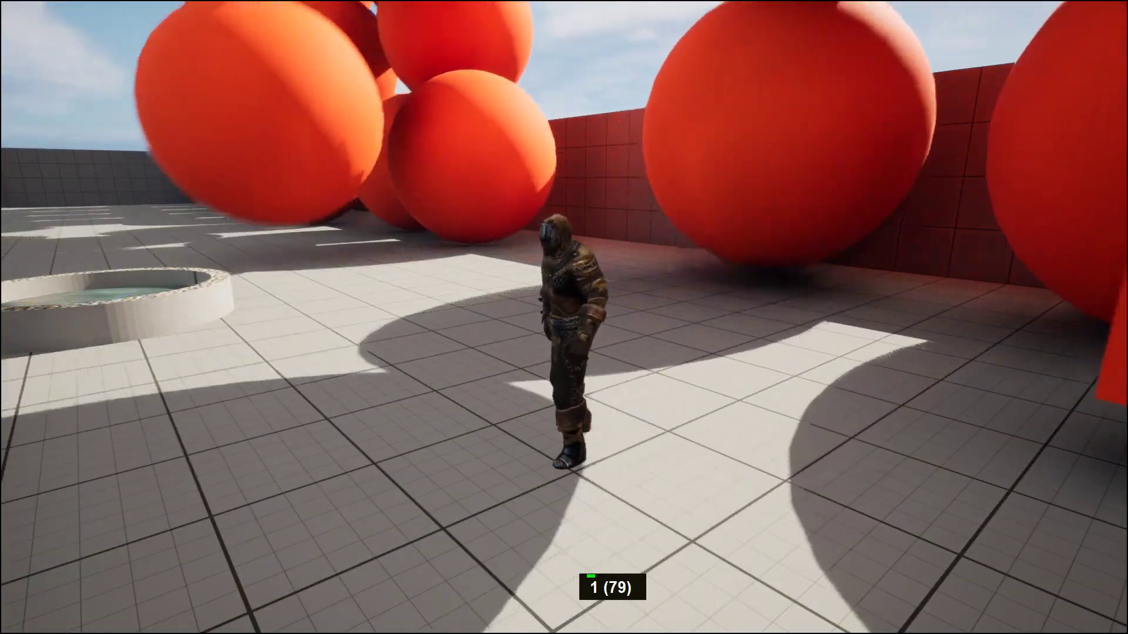
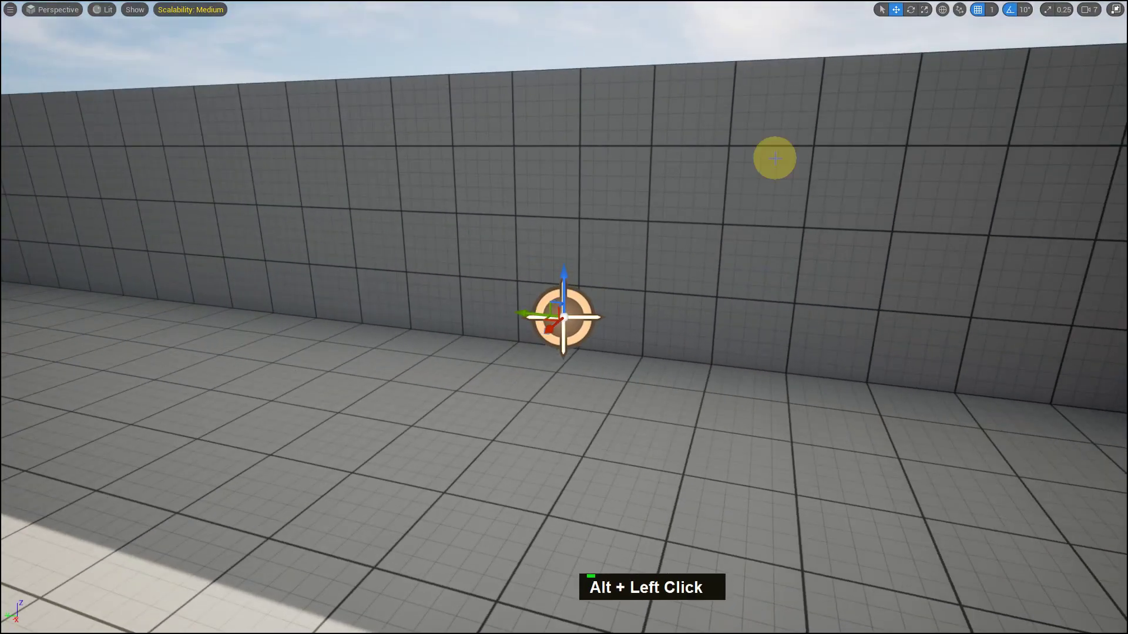
Leave the SpawnActor class list unchanged and start a new play session with Alt+P.
{"action": "key", "text": "F11"}
{"action": "scroll", "scroll_direction": "down", "scroll_amount": 3}
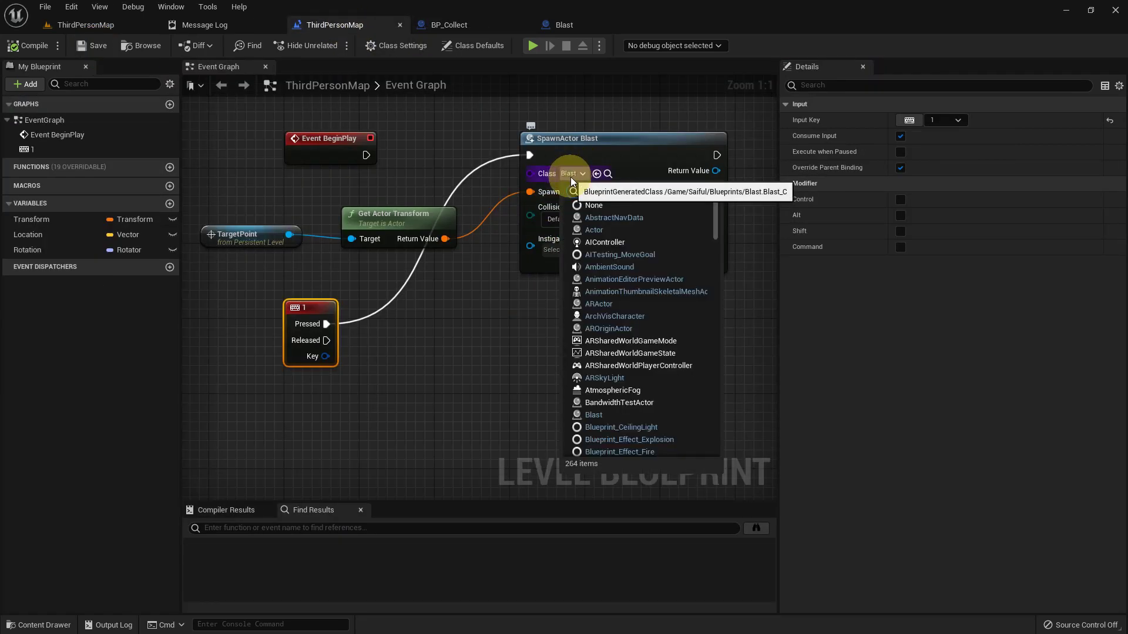
{"action": "key", "text": "space"}
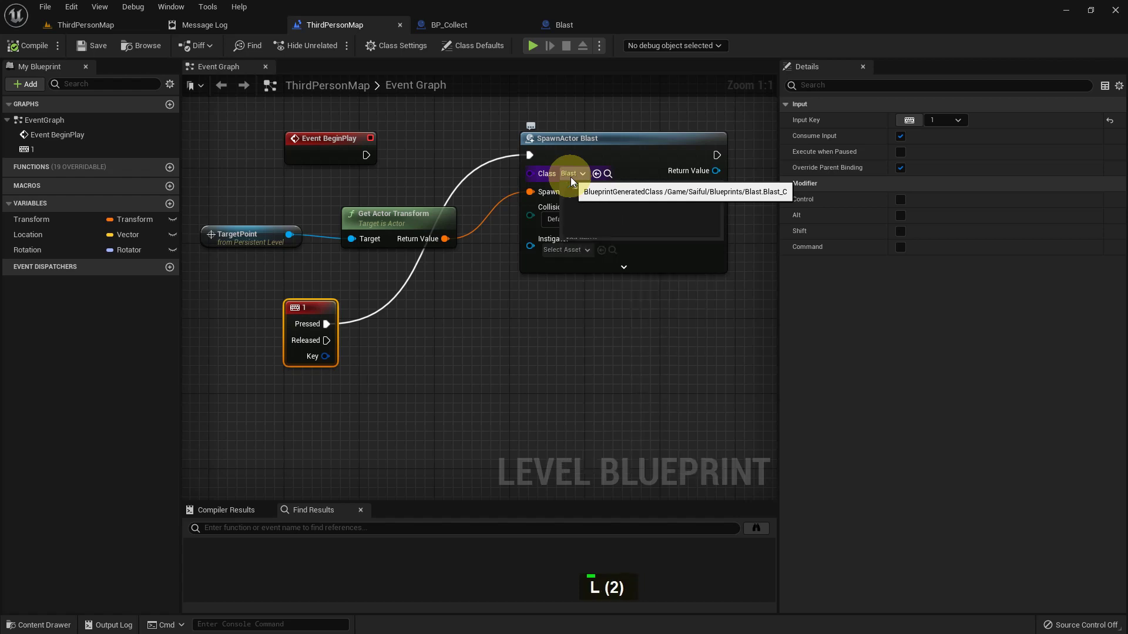
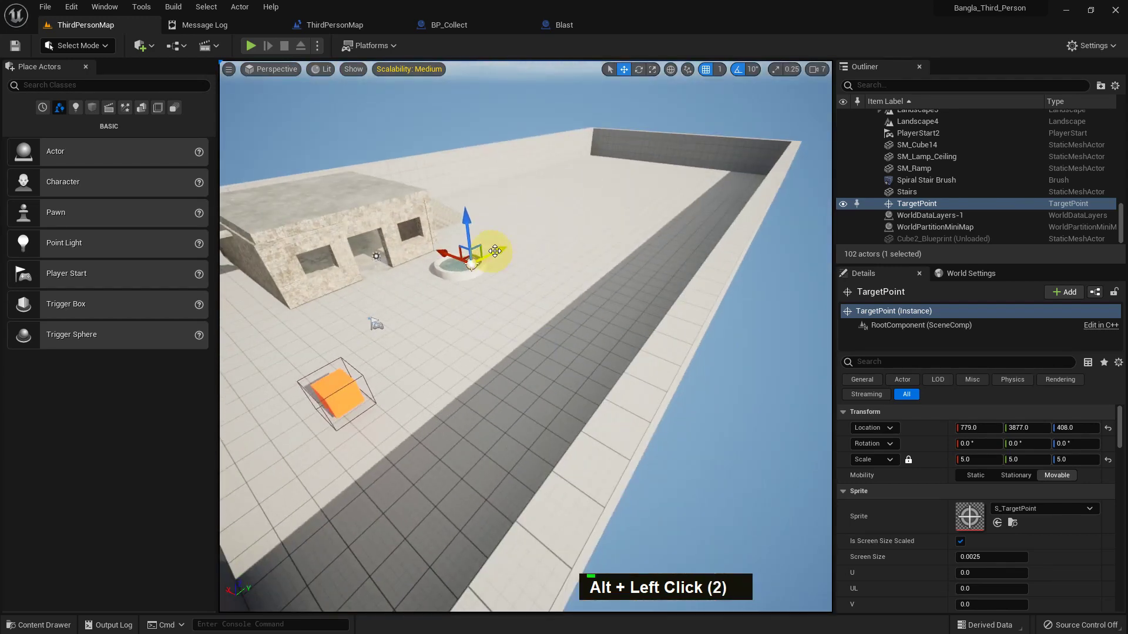
{"action": "key", "text": "F11"}
{"action": "key", "text": "alt+p"}
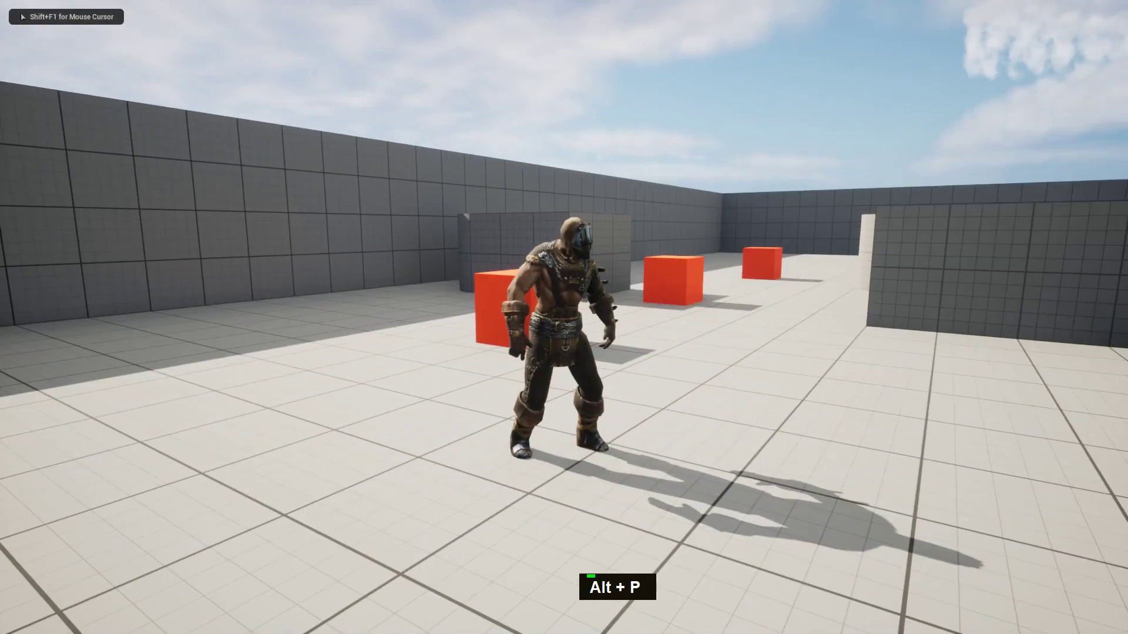
Play-test spawning two actors at the TargetPoint with key 1, then stop and restore the editor.
{"action": "key", "text": "w"}
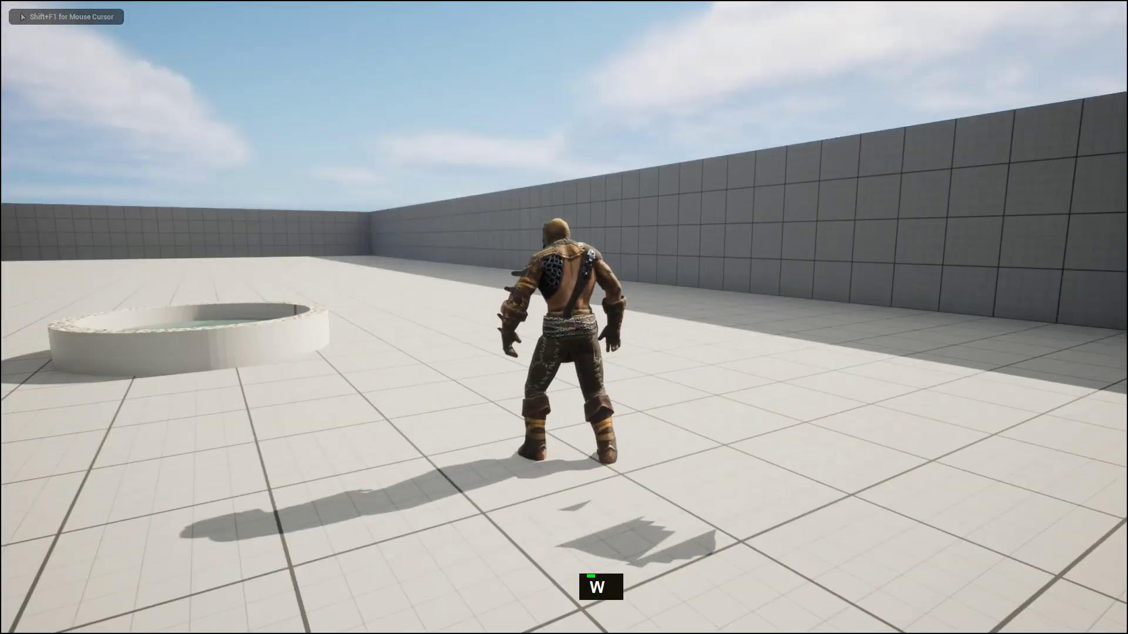
{"action": "key", "text": "1"}
{"action": "key", "text": "1"}
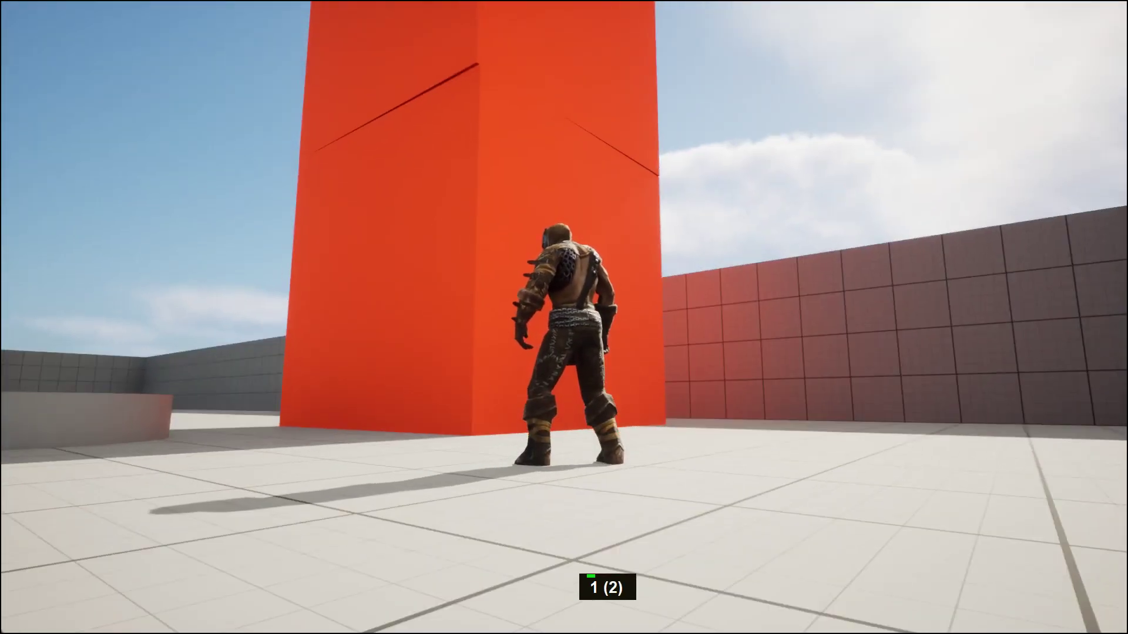
{"action": "key", "text": "Escape"}
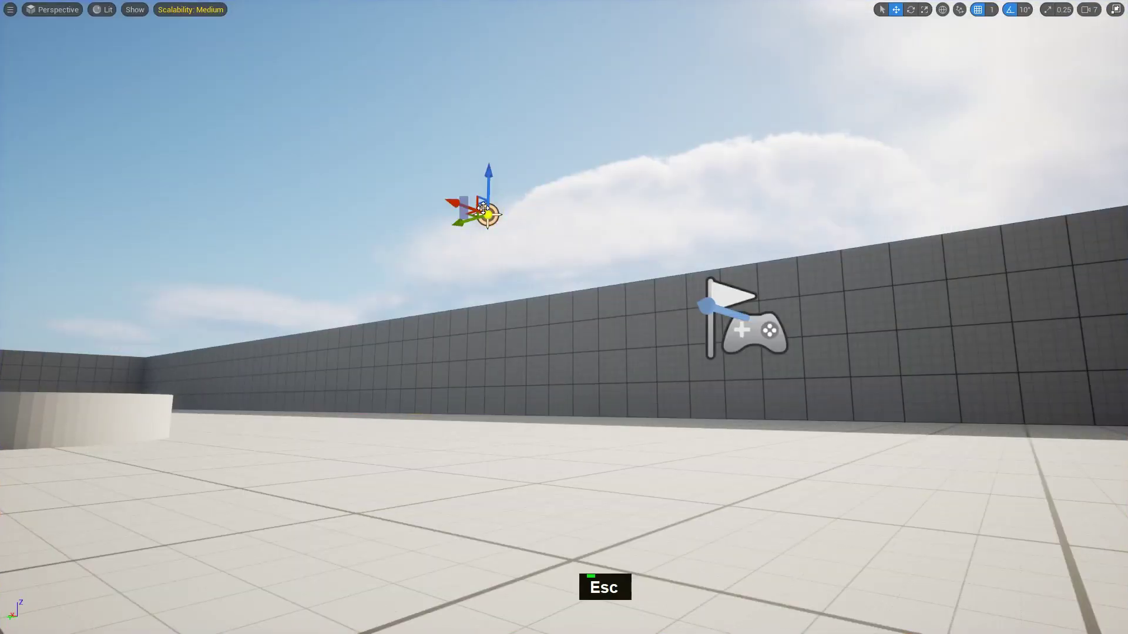
{"action": "key", "text": "F11"}
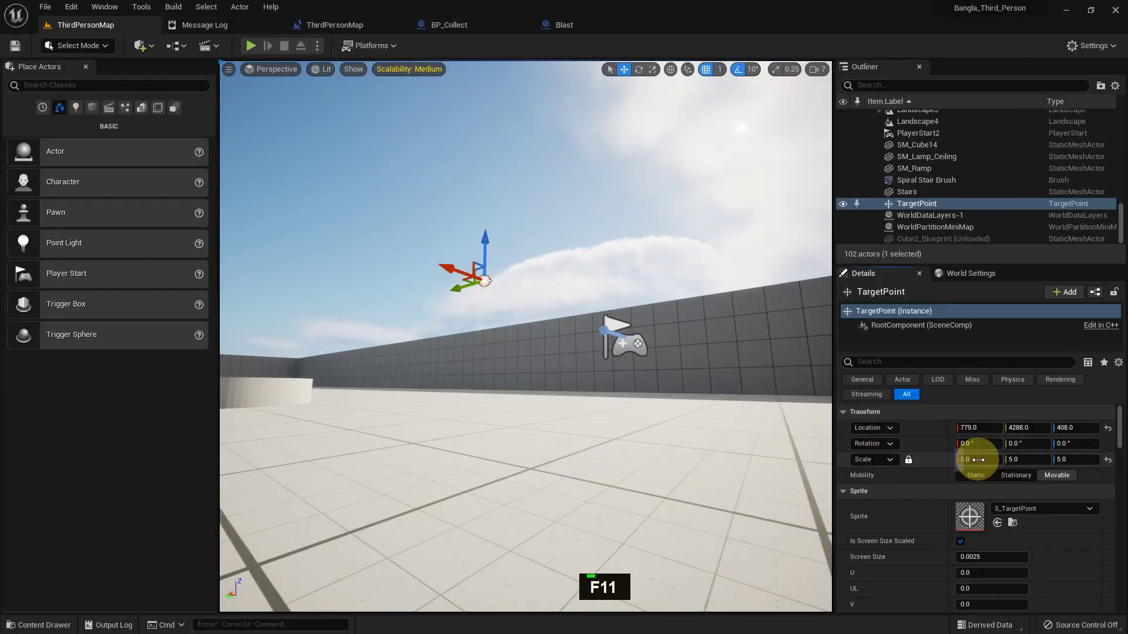
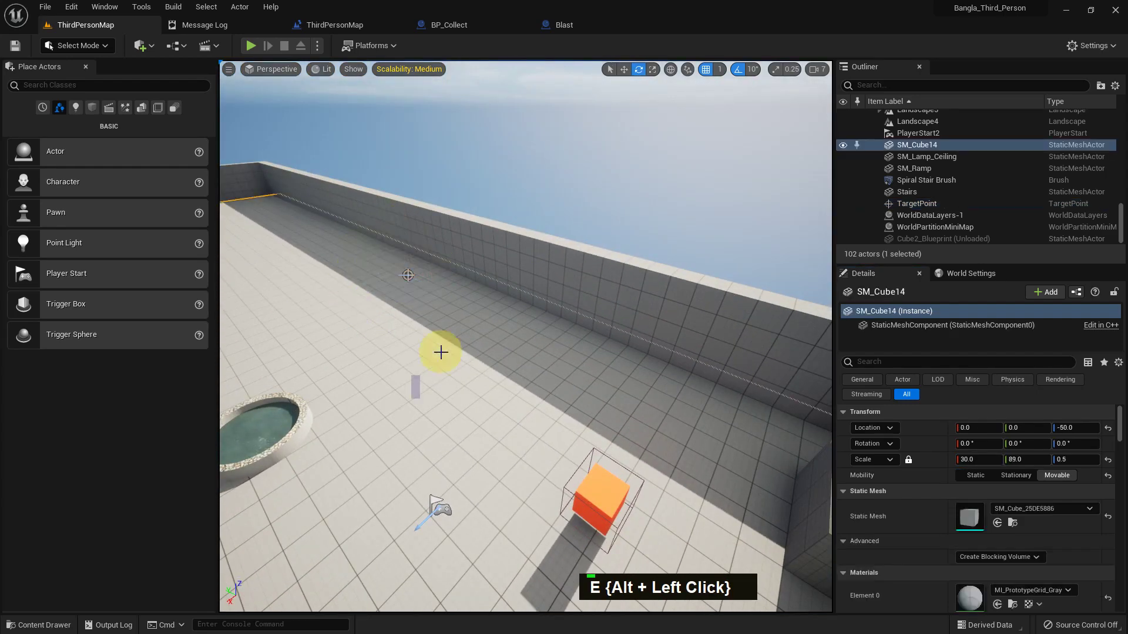
Play again after moving the TargetPoint to Y 4288 and spawn three more actors with key 1.
{"action": "key", "text": "F11"}
{"action": "key", "text": "alt+p"}
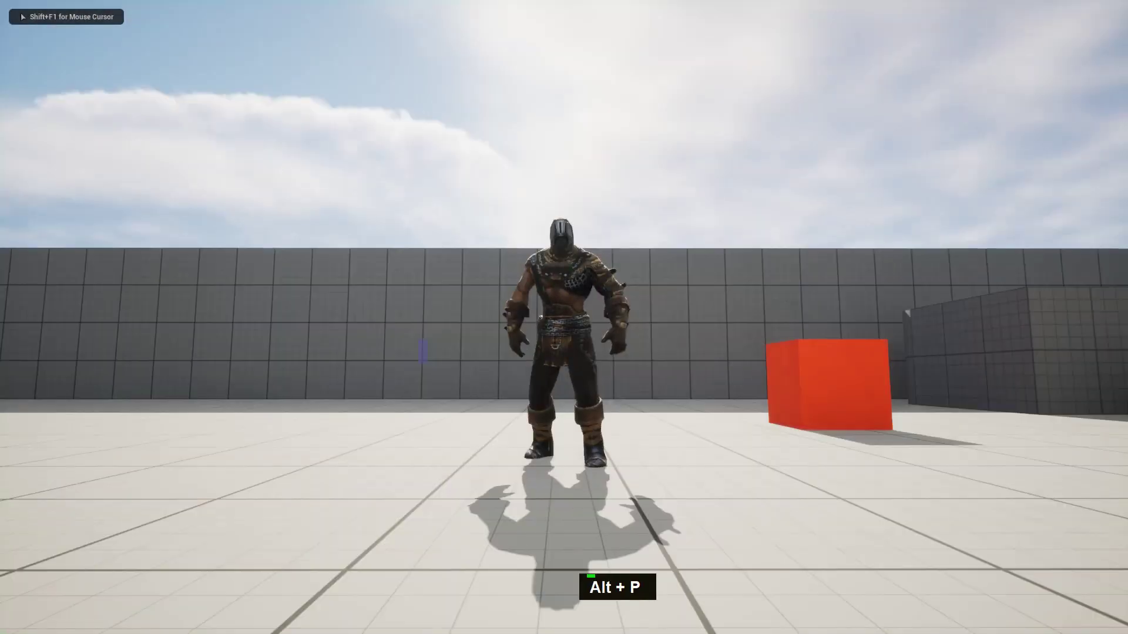
{"action": "key", "text": "1"}
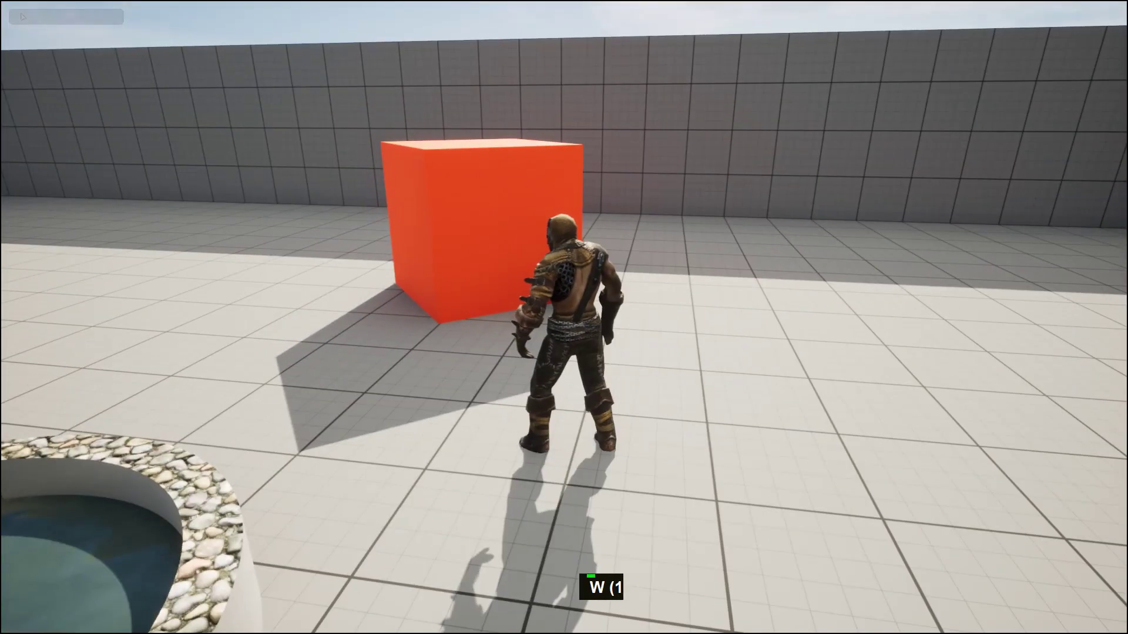
{"action": "key", "text": "1"}
{"action": "key", "text": "1"}
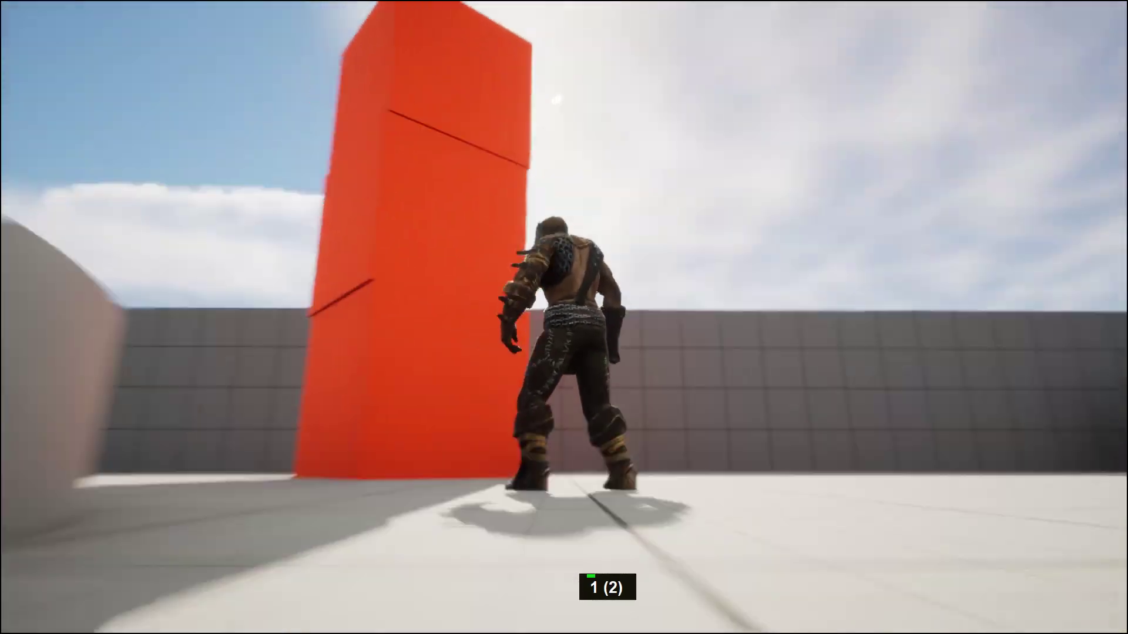
{"action": "key", "text": "s"}
{"action": "key", "text": "d"}
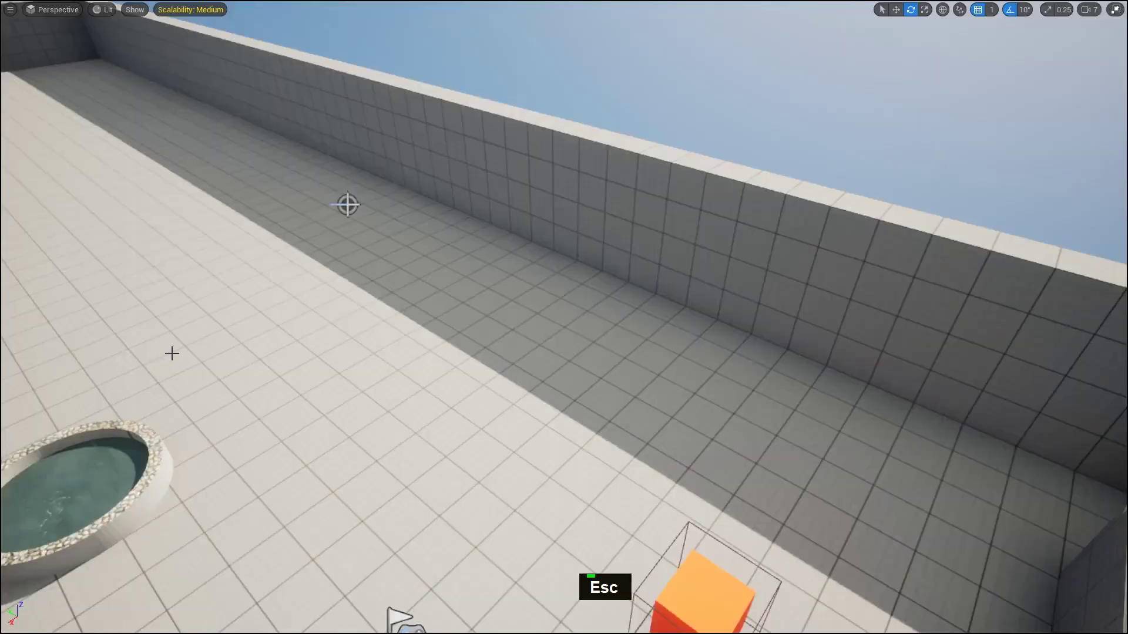
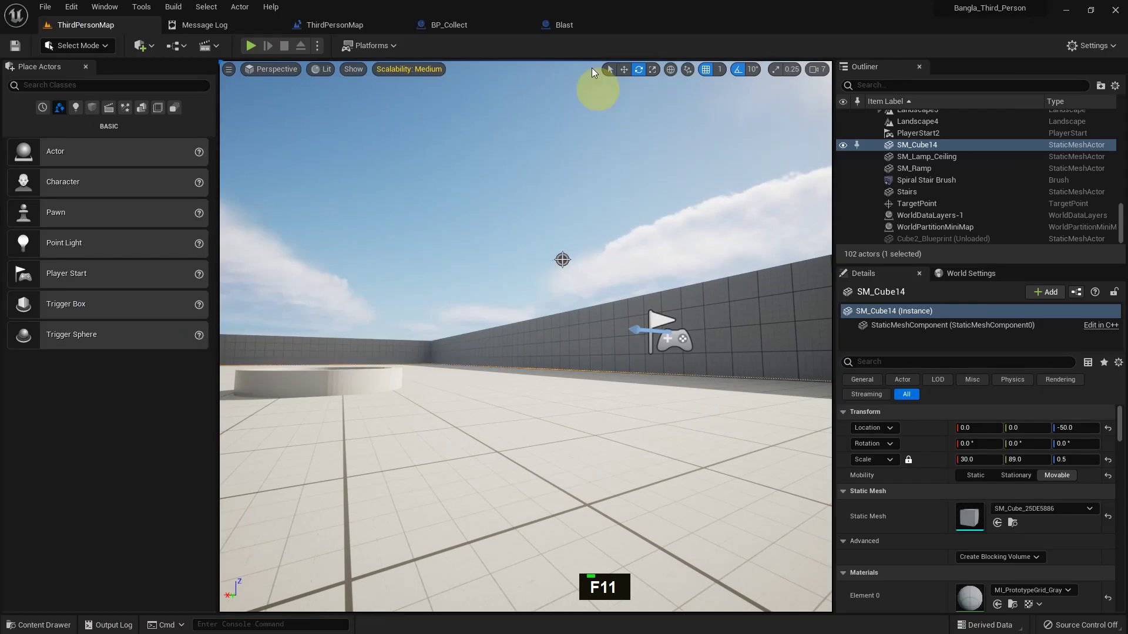
Set the SpawnActor class to BP_Collect, tidy the nodes, and list the basic Shapes in Place Actors.
{"action": "right_click", "coordinate": [554, 209]}
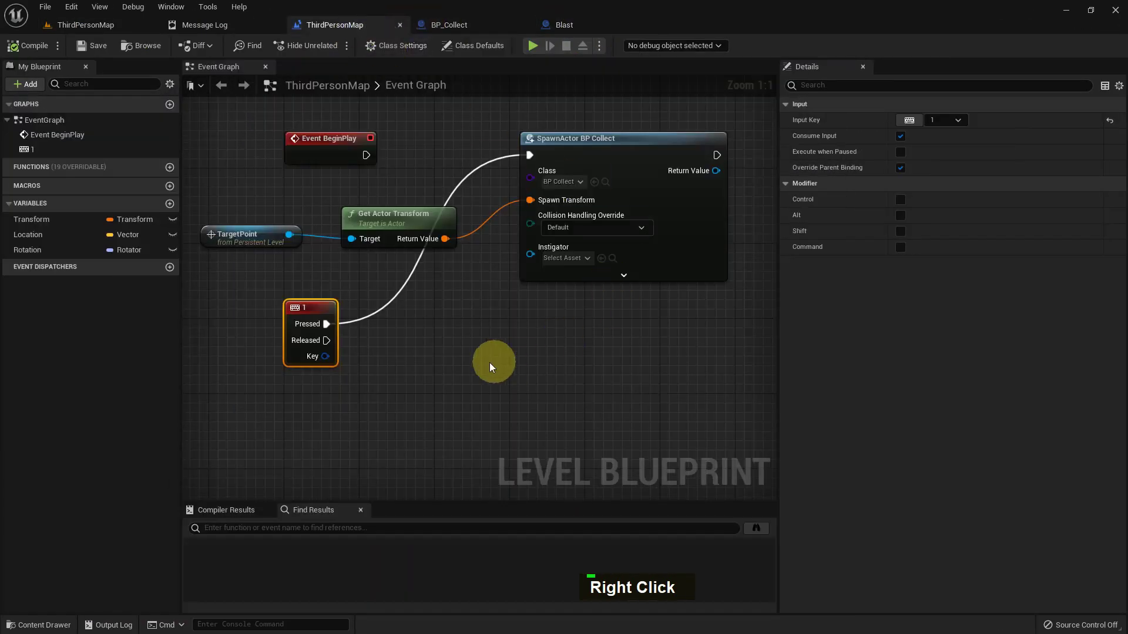
{"action": "right_click", "coordinate": [426, 329]}
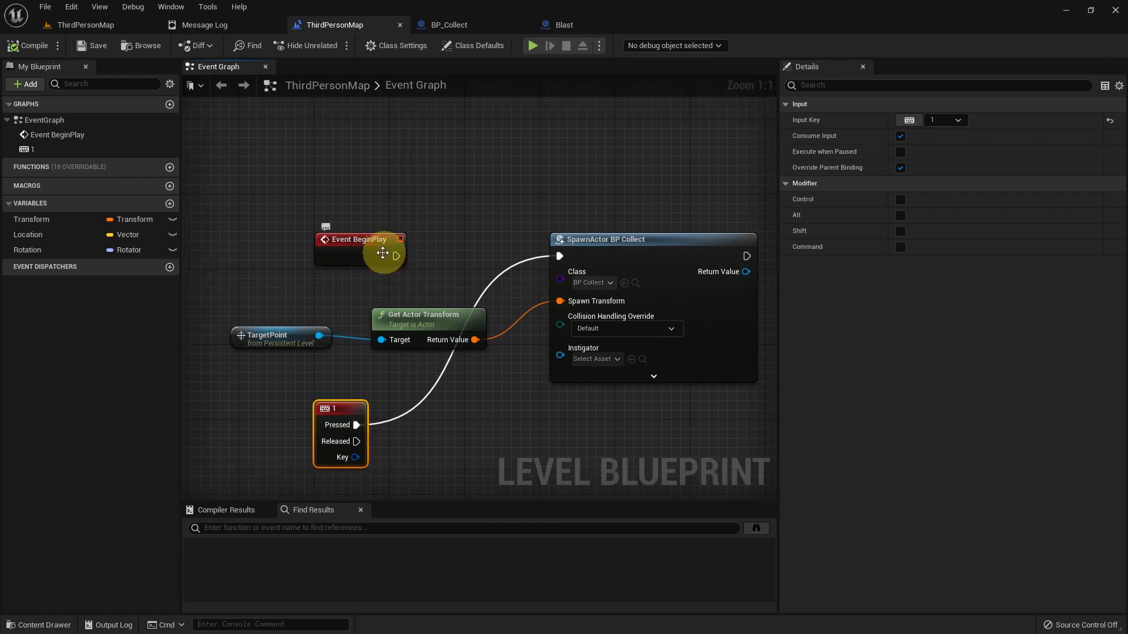
{"action": "right_click", "coordinate": [514, 214]}
{"action": "scroll", "scroll_direction": "up", "scroll_amount": 3}
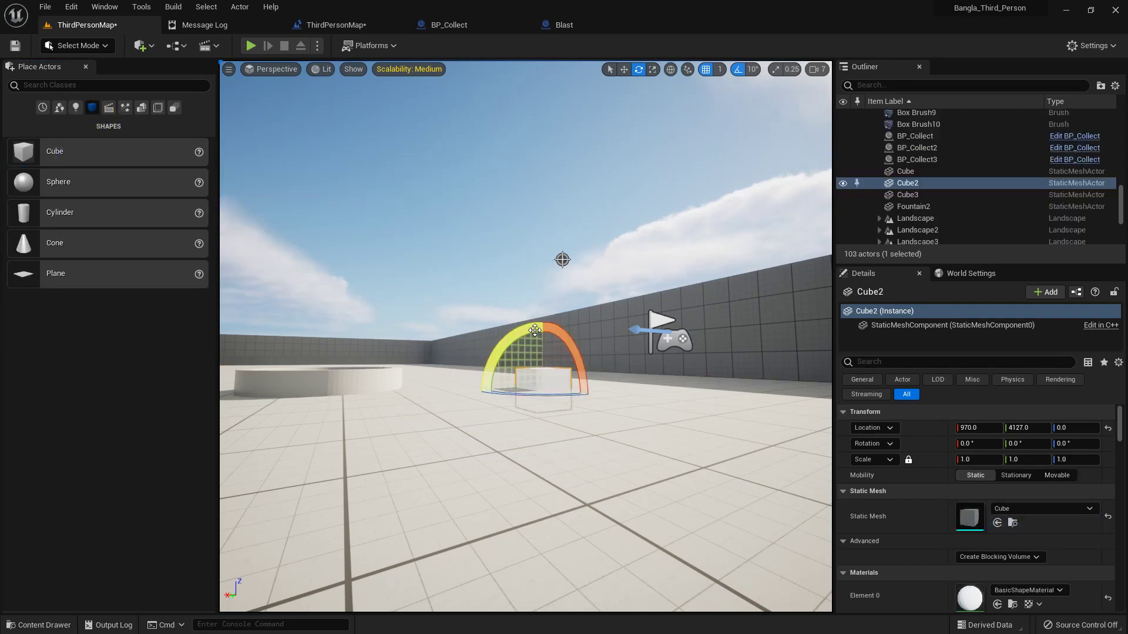
Raise the new Cube2 to location Z 190 above the floor.
{"action": "key", "text": "w"}
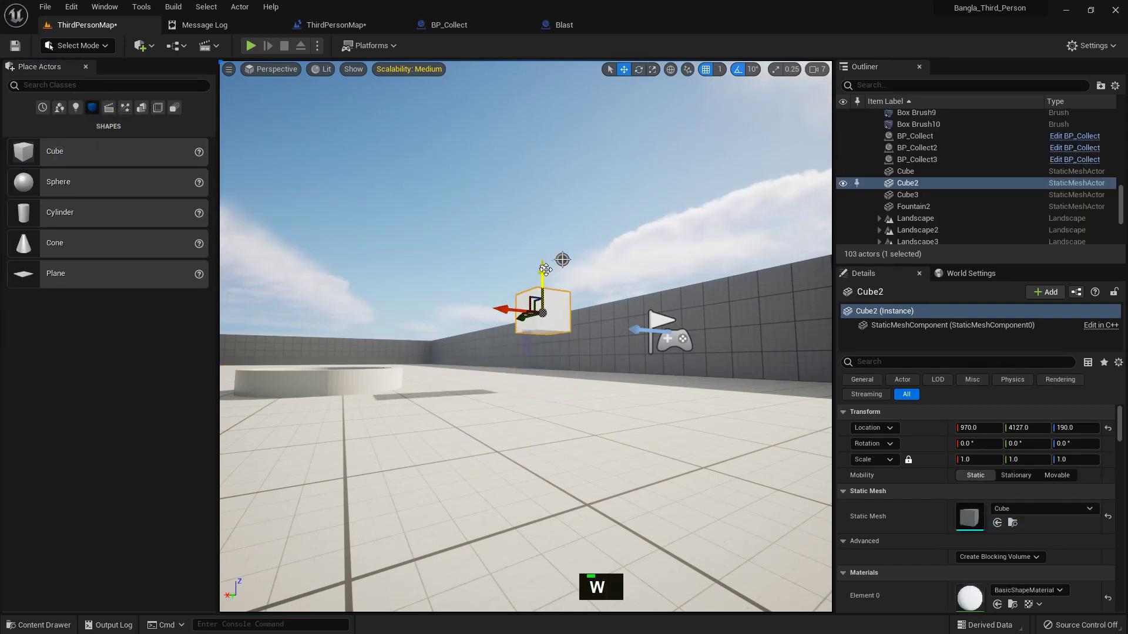
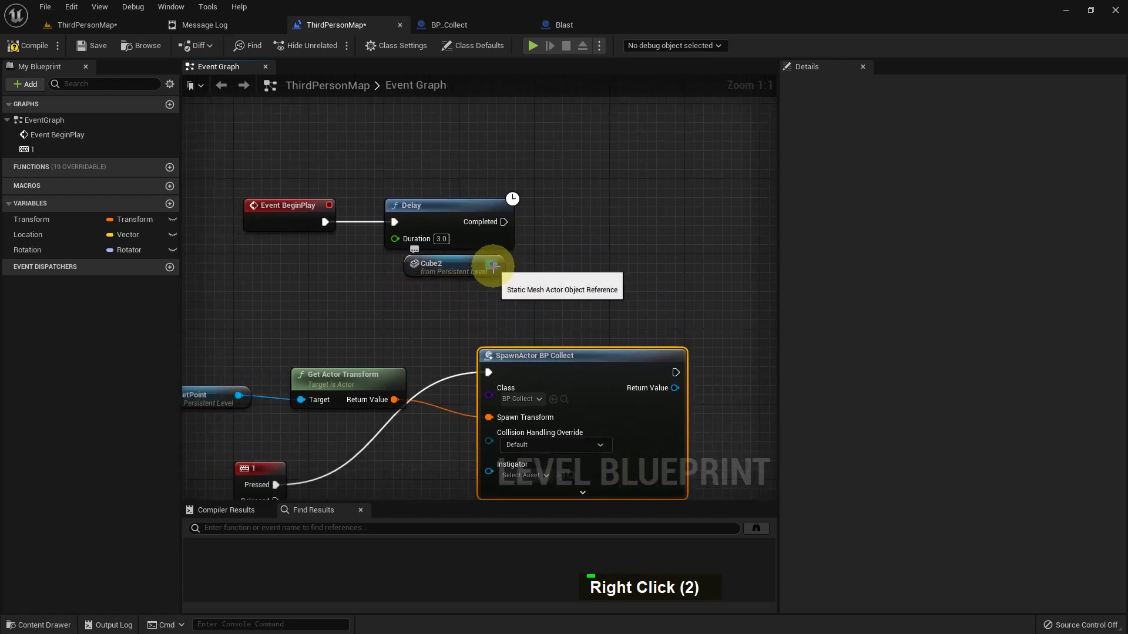
Add a Set Actor Transform node targeting the Cube2 reference via the 'set actor transform' search.
{"action": "key", "text": "space"}
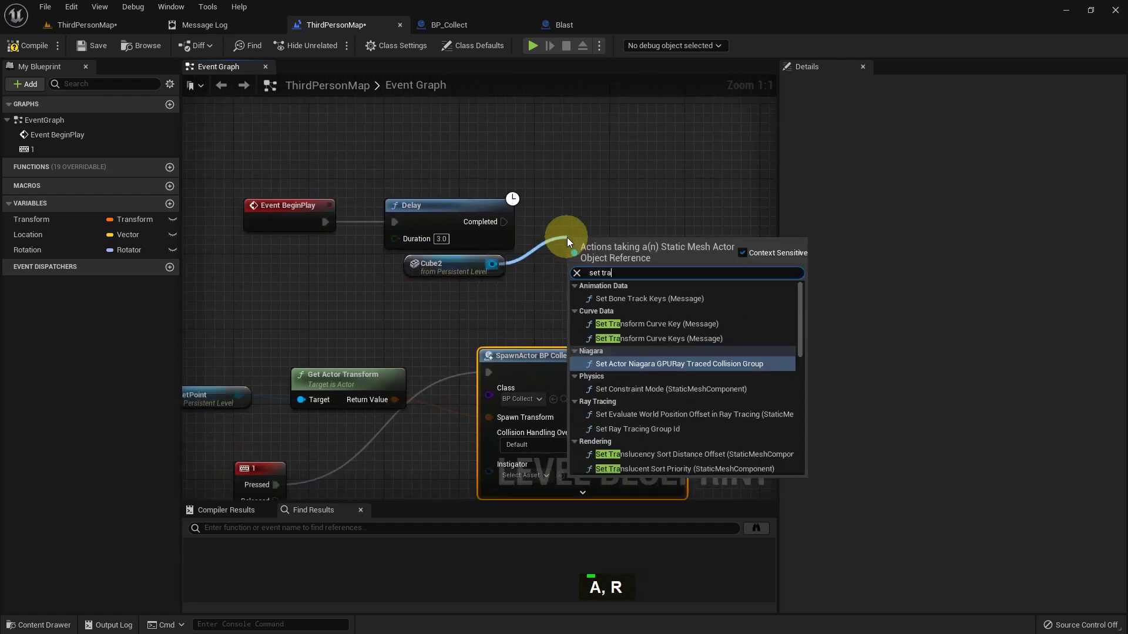
{"action": "key", "text": "BackSpace"}
{"action": "key", "text": "BackSpace"}
{"action": "key", "text": "BackSpace"}
{"action": "key", "text": "BackSpace"}
{"action": "key", "text": "BackSpace"}
{"action": "key", "text": "space"}
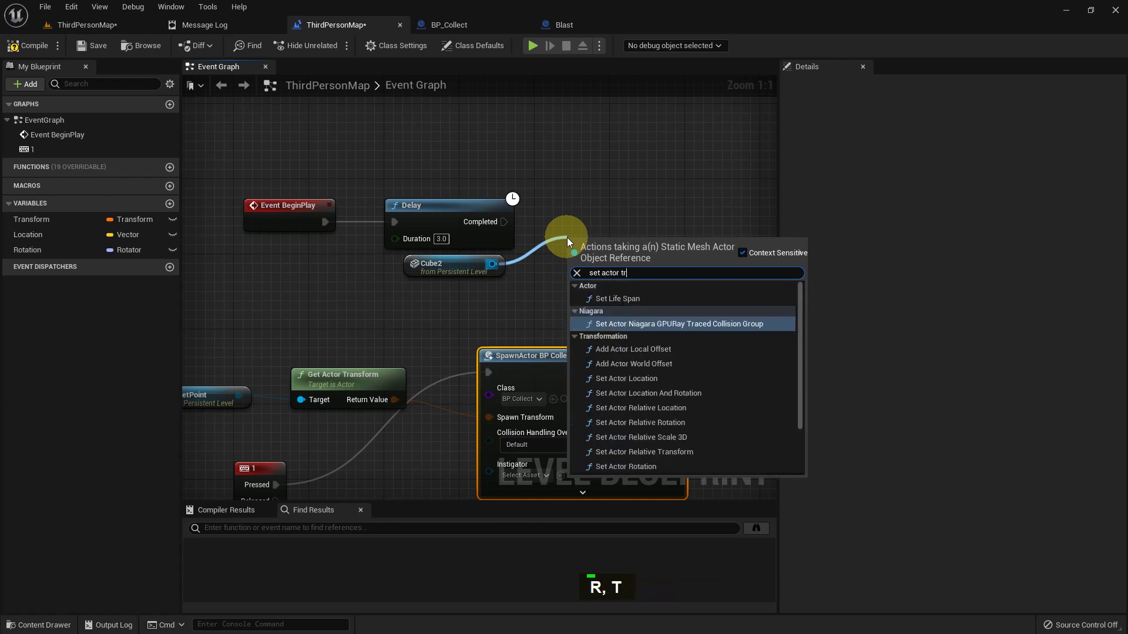
{"action": "key", "text": "Return"}
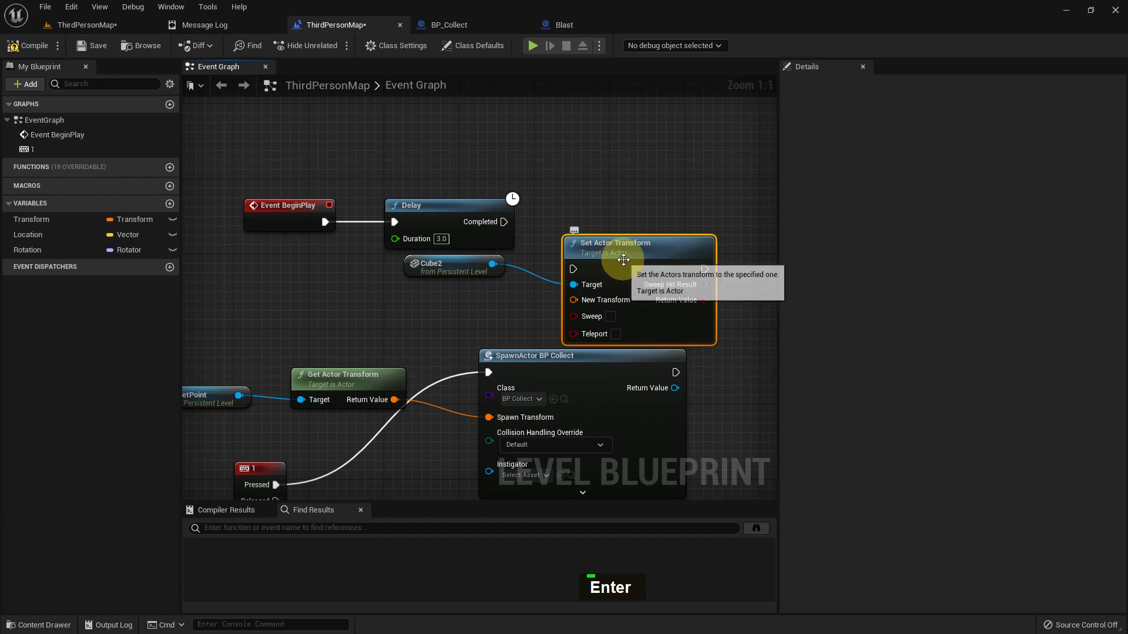
Set the Transform variable's default scale to 3, 3, 3.
{"action": "right_click", "coordinate": [612, 318]}
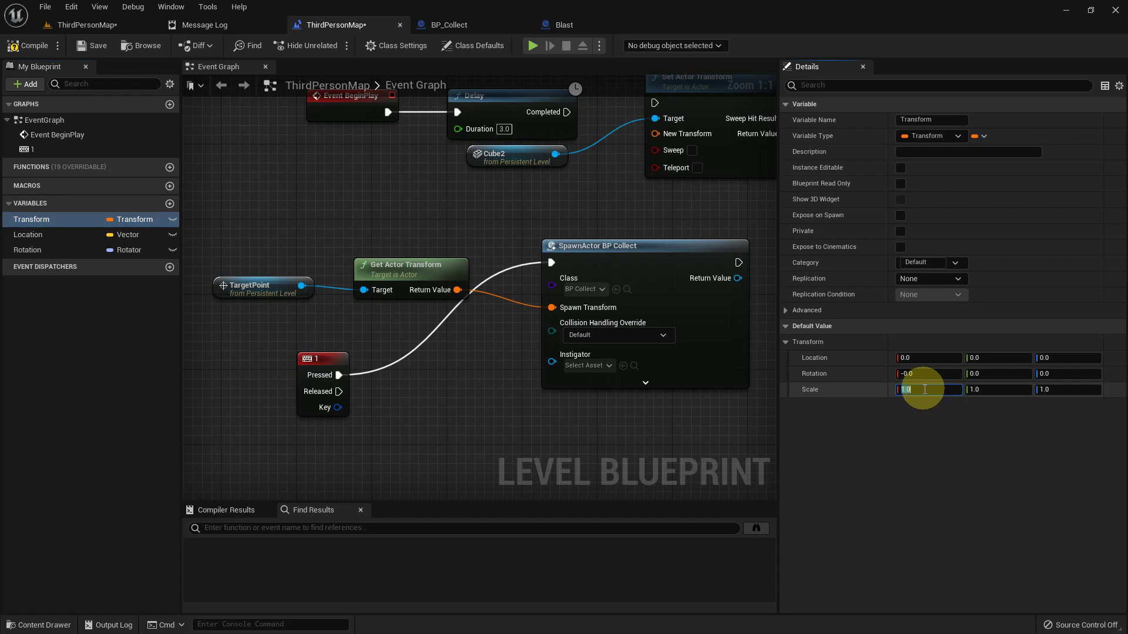
{"action": "key", "text": "3"}
{"action": "key", "text": "Return"}
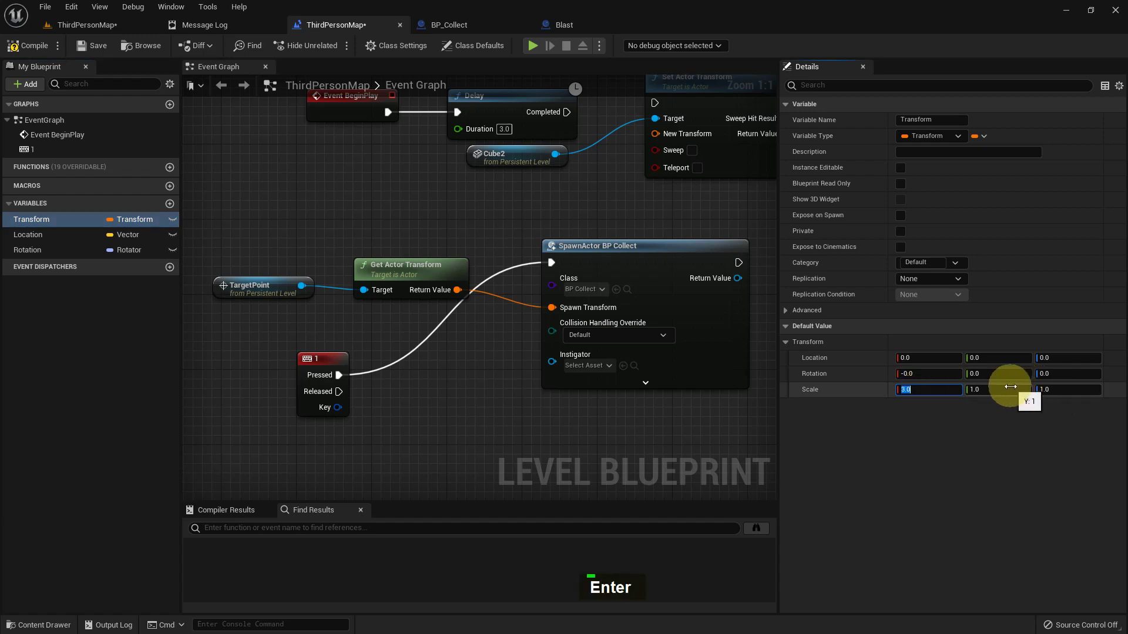
{"action": "key", "text": "3"}
{"action": "key", "text": "Return"}
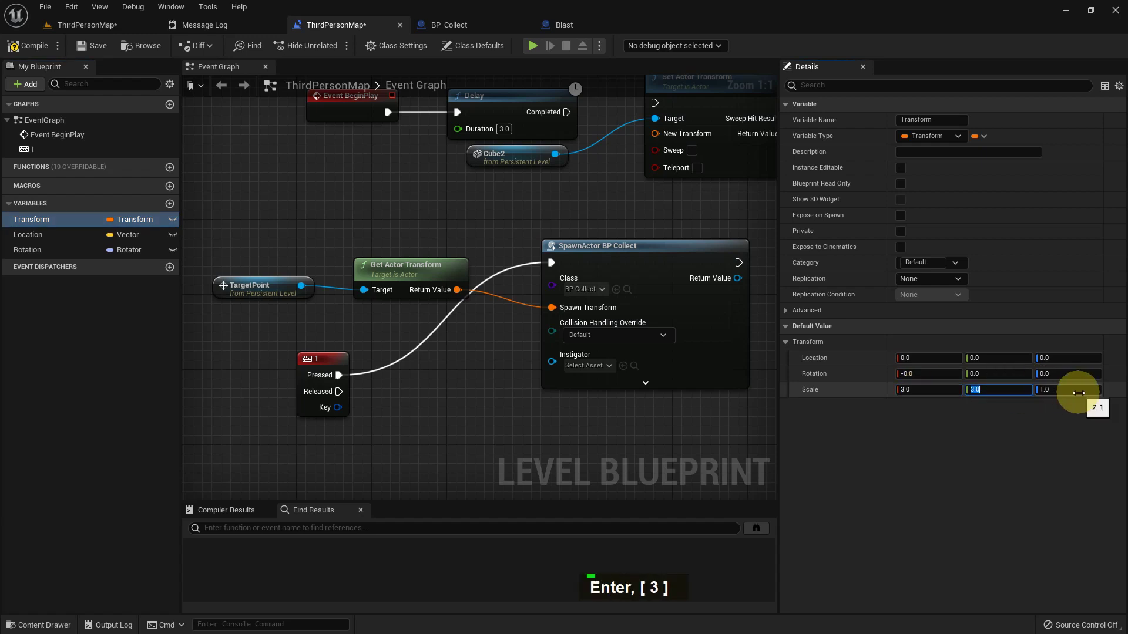
{"action": "key", "text": "Return"}
{"action": "key", "text": "3"}
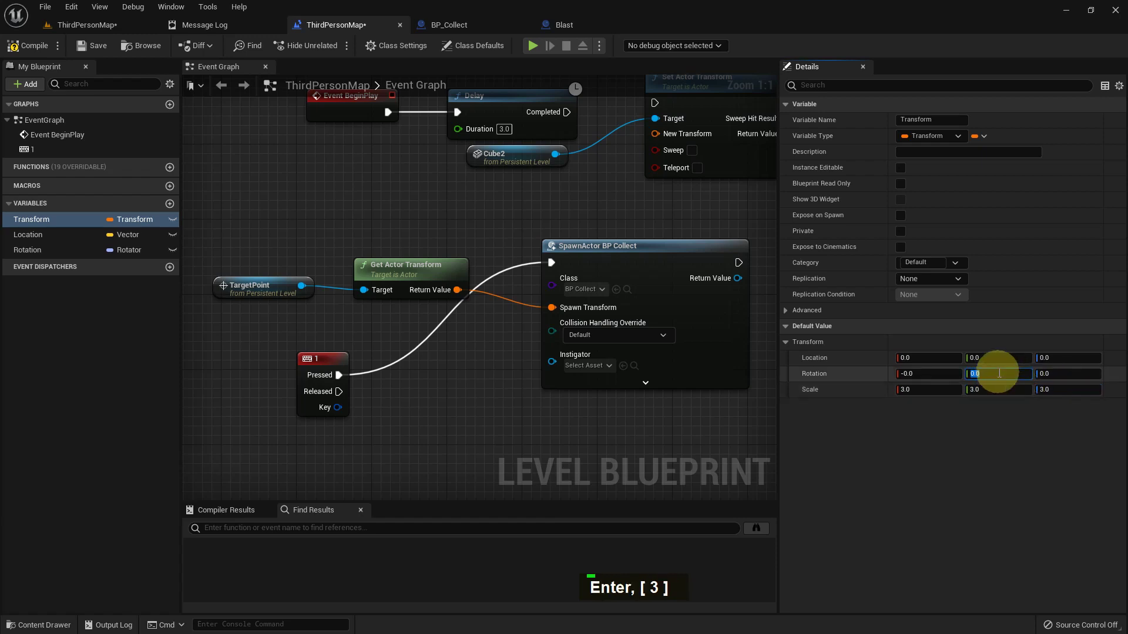
Set the Transform default rotation Y to 45 and location Z to 200.
{"action": "key", "text": "9"}
{"action": "key", "text": "0"}
{"action": "key", "text": "BackSpace"}
{"action": "key", "text": "BackSpace"}
{"action": "key", "text": "BackSpace"}
{"action": "key", "text": "Return"}
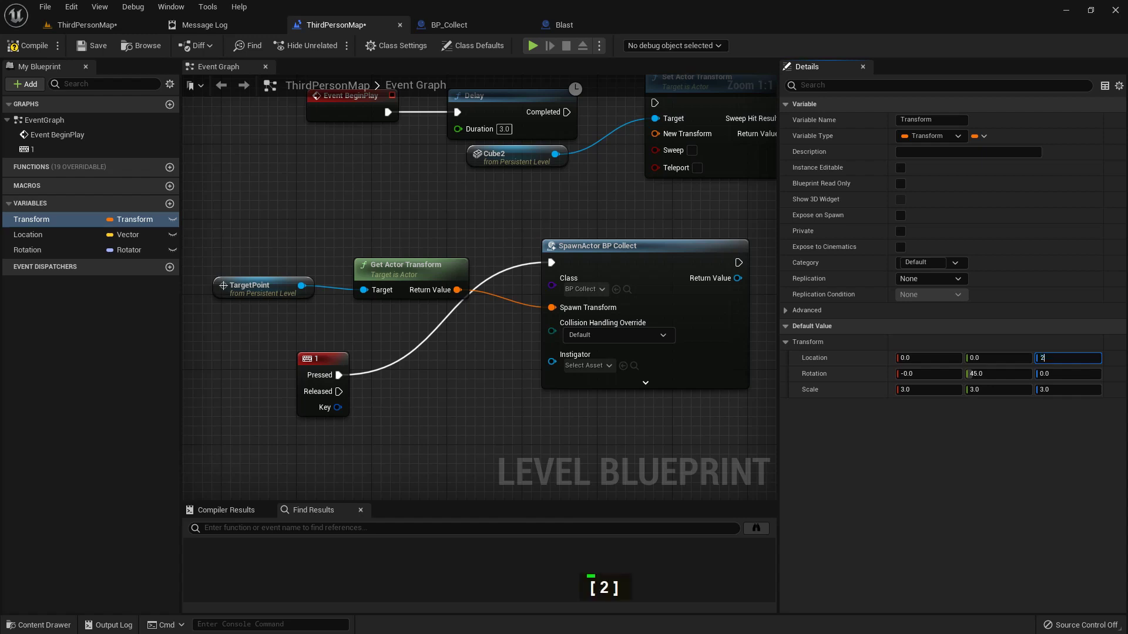
{"action": "key", "text": "Return"}
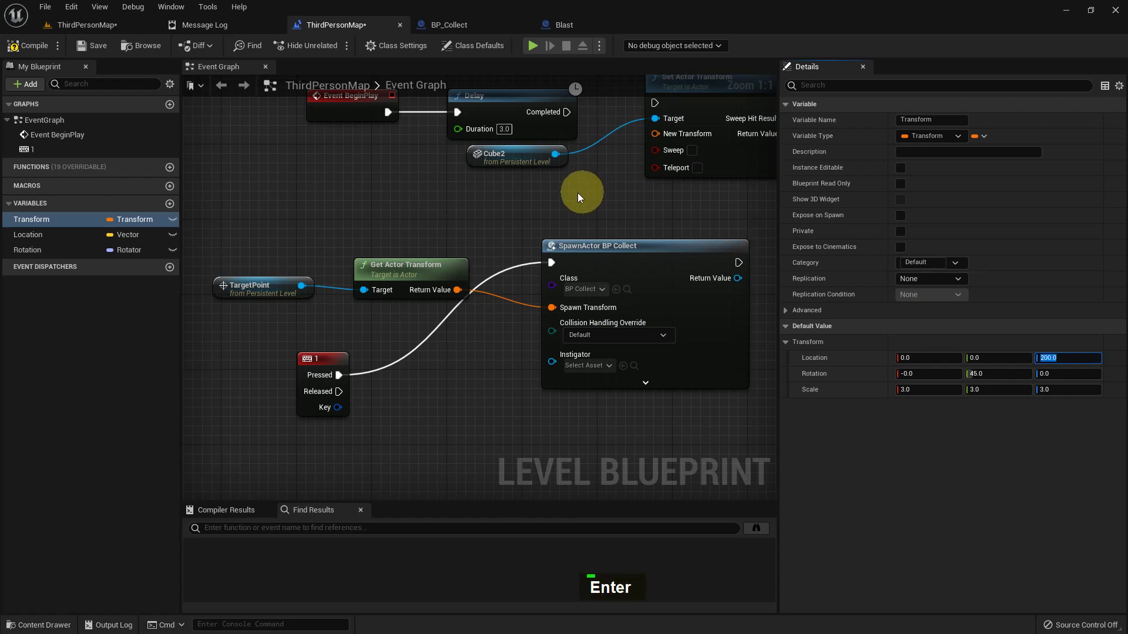
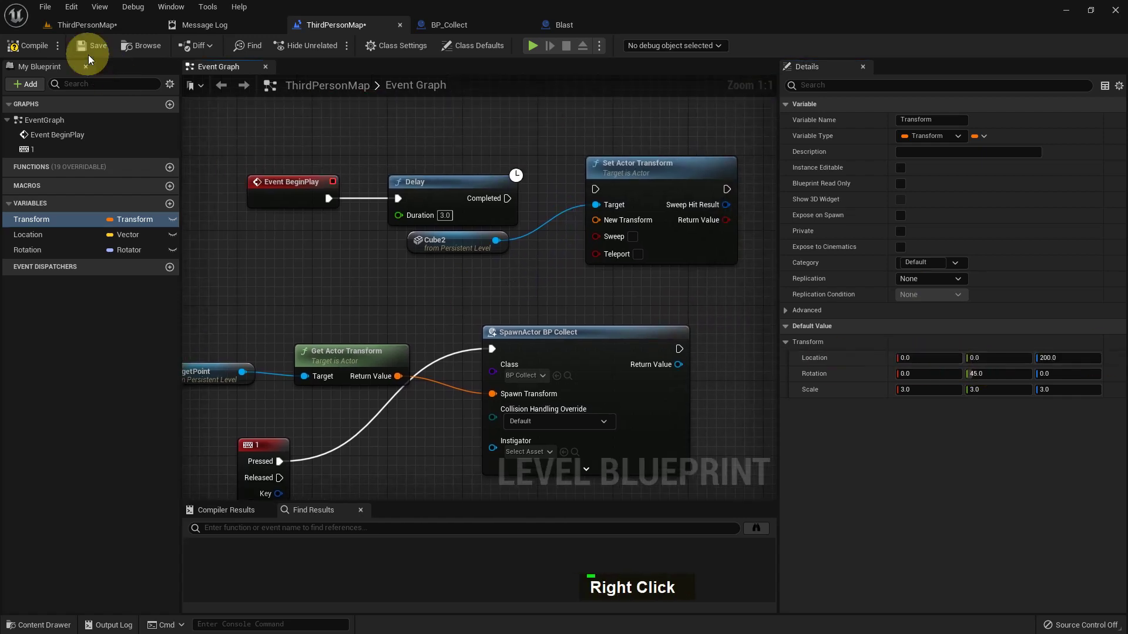
Set the Transform default location to 970, 4726, 300 and wire Delay Completed into Set Actor Transform using that variable.
{"action": "right_click", "coordinate": [875, 429]}
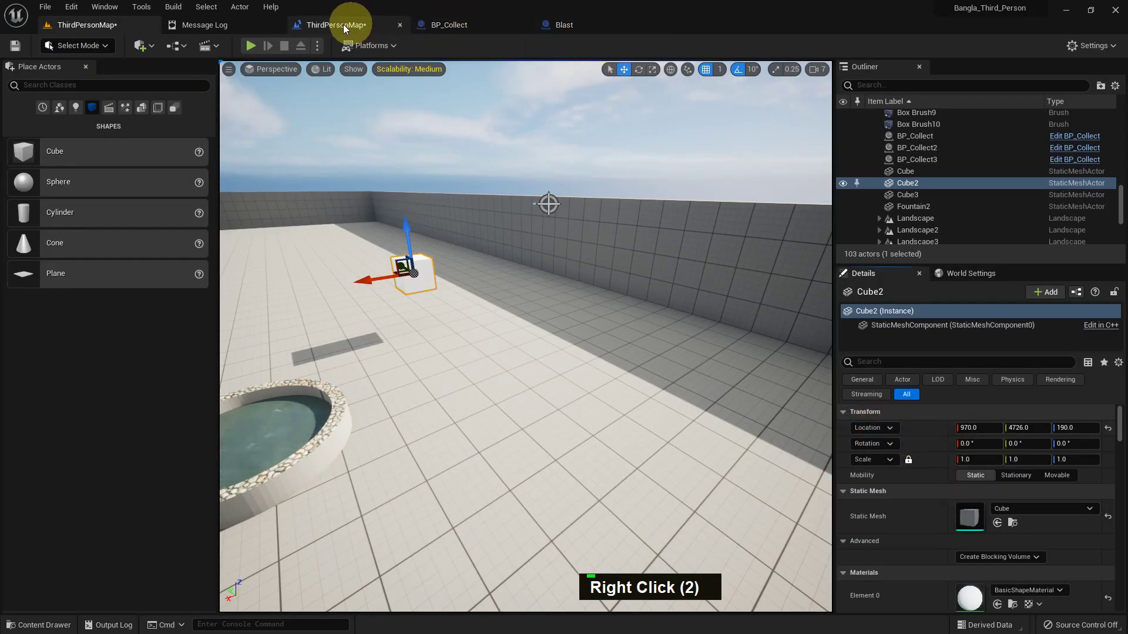
{"action": "right_click", "coordinate": [844, 358]}
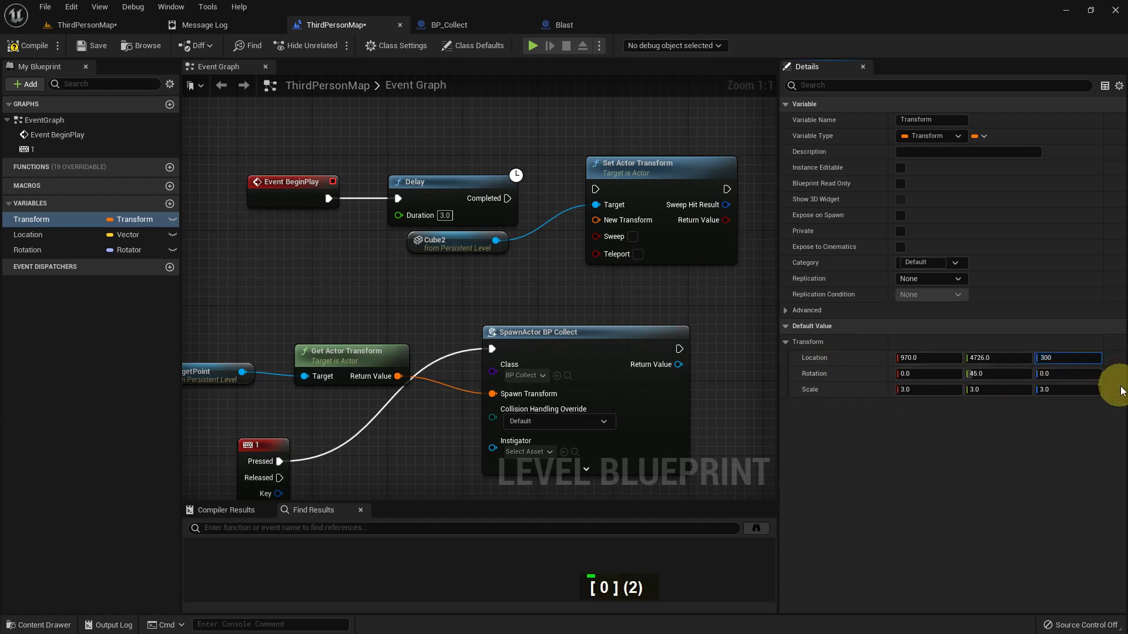
{"action": "key", "text": "Return"}
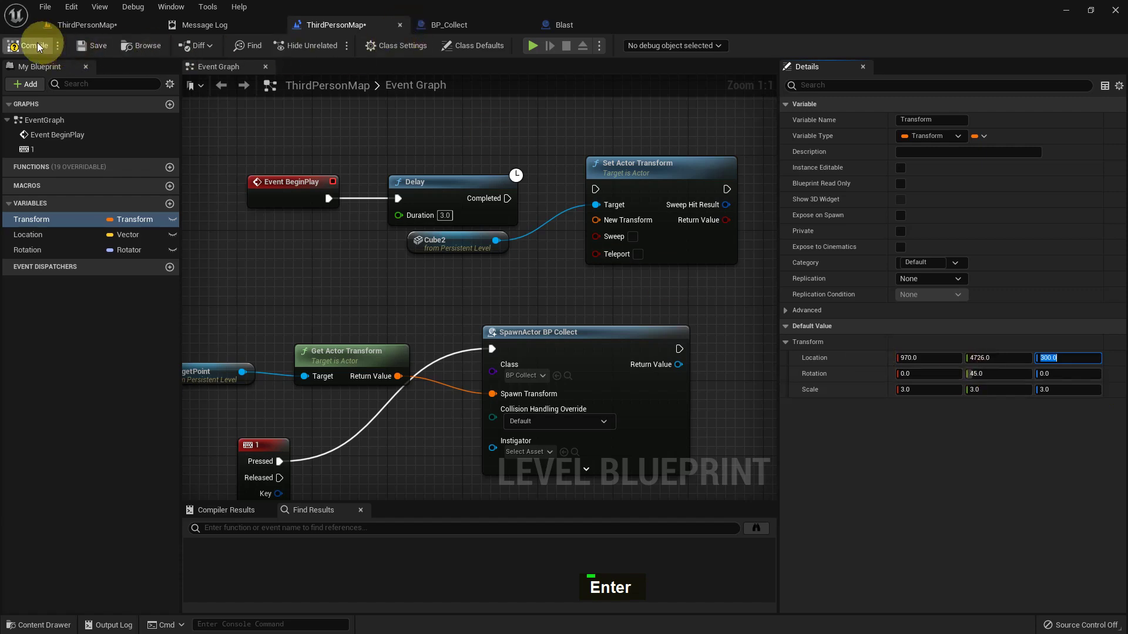
{"action": "double_click", "coordinate": [101, 49]}
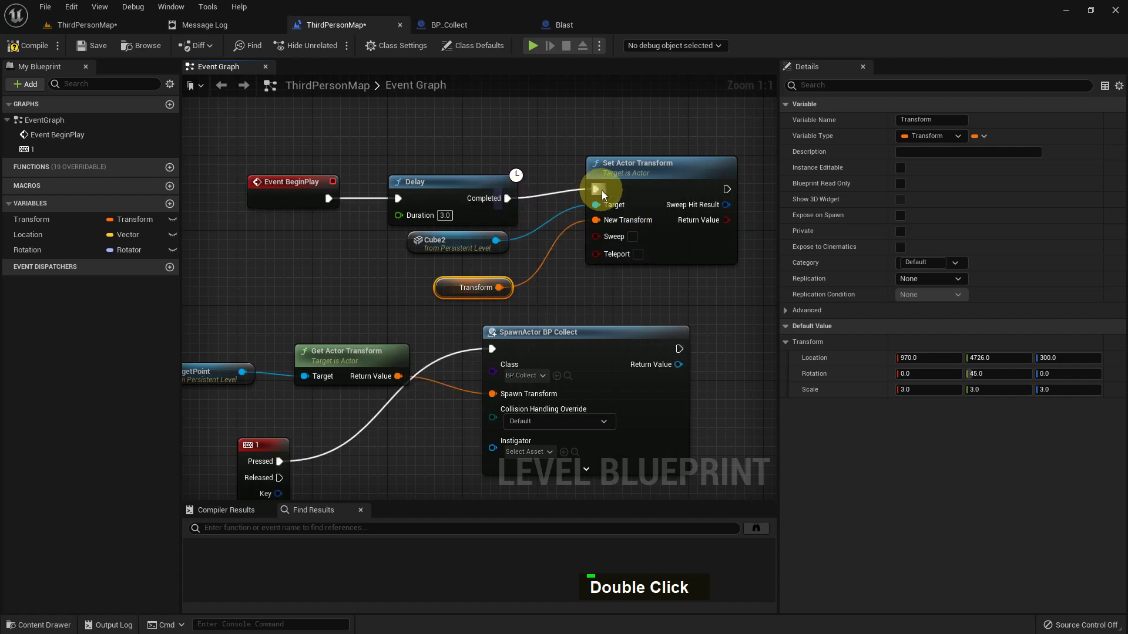
{"action": "double_click", "coordinate": [80, 46]}
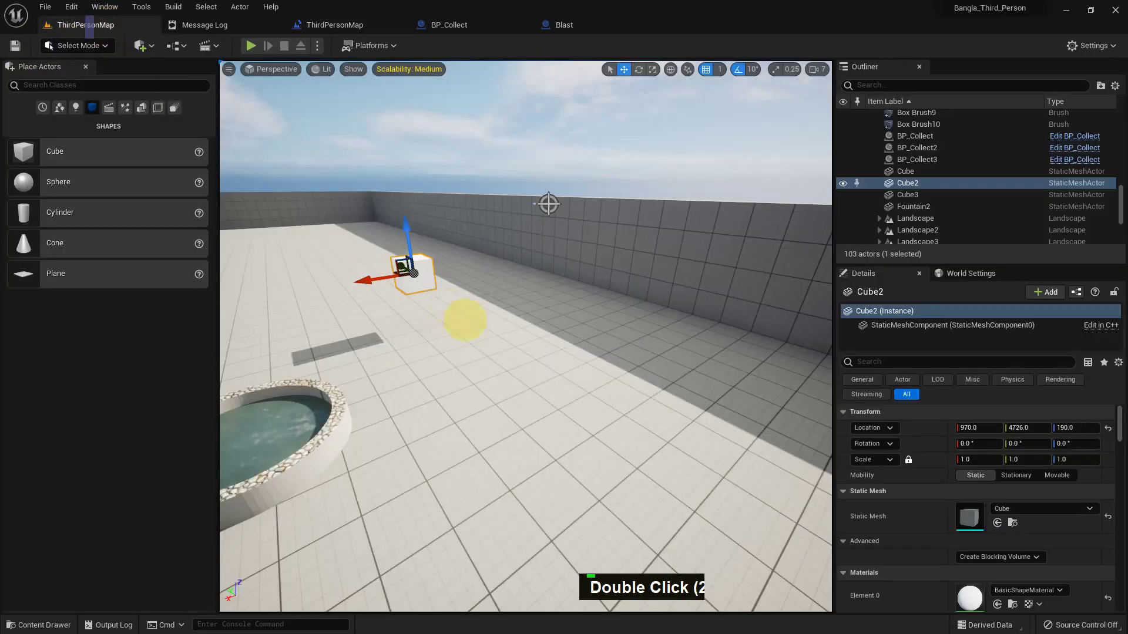
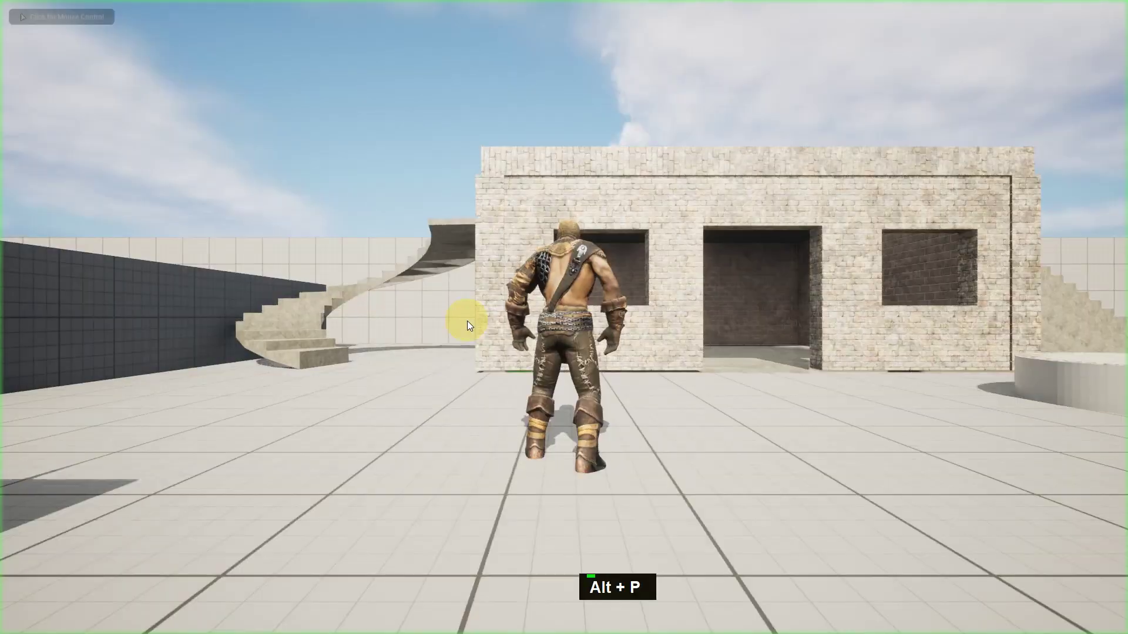
Walk the character toward Cube2 and around the fountain during the play test until the cube changes.
{"action": "key", "text": "w"}
{"action": "key", "text": "a"}
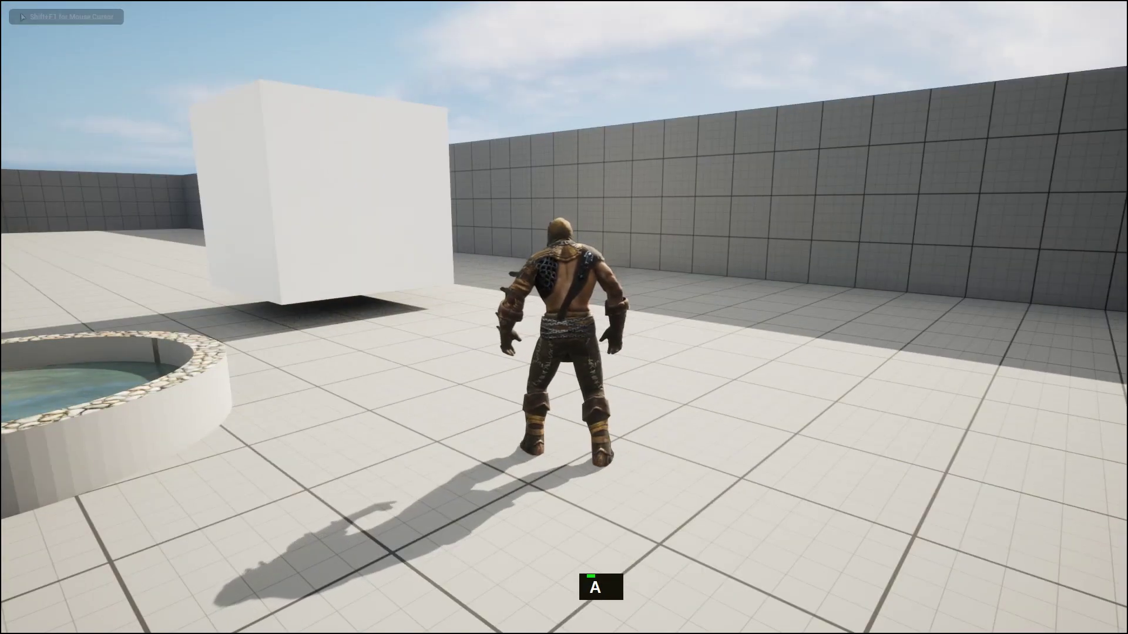
{"action": "key", "text": "a"}
{"action": "key", "text": "a"}
{"action": "key", "text": "a"}
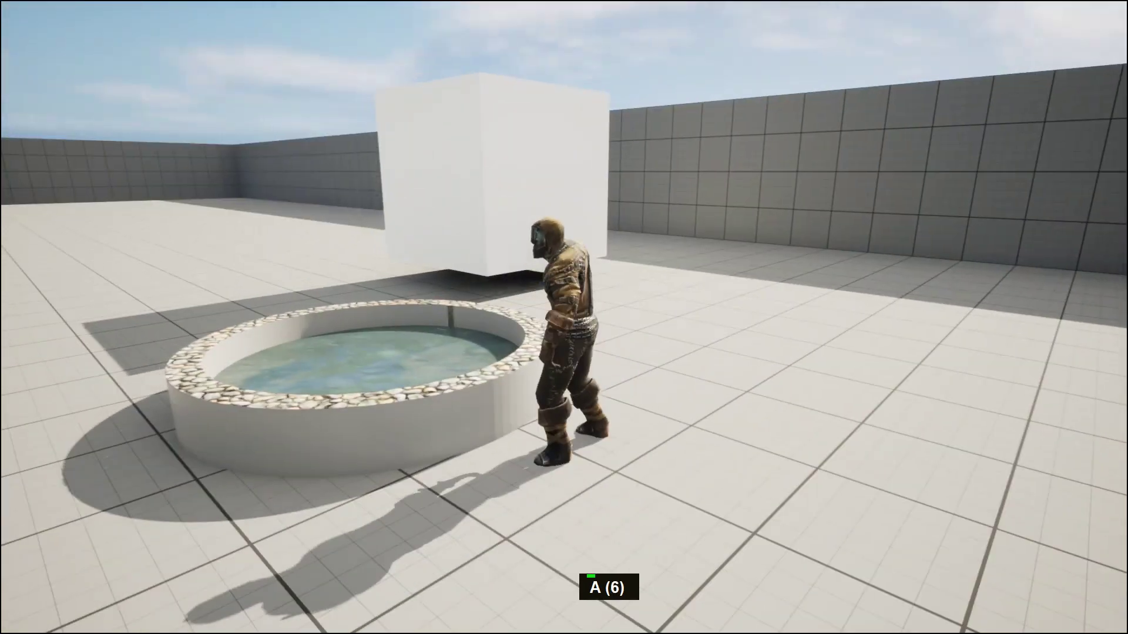
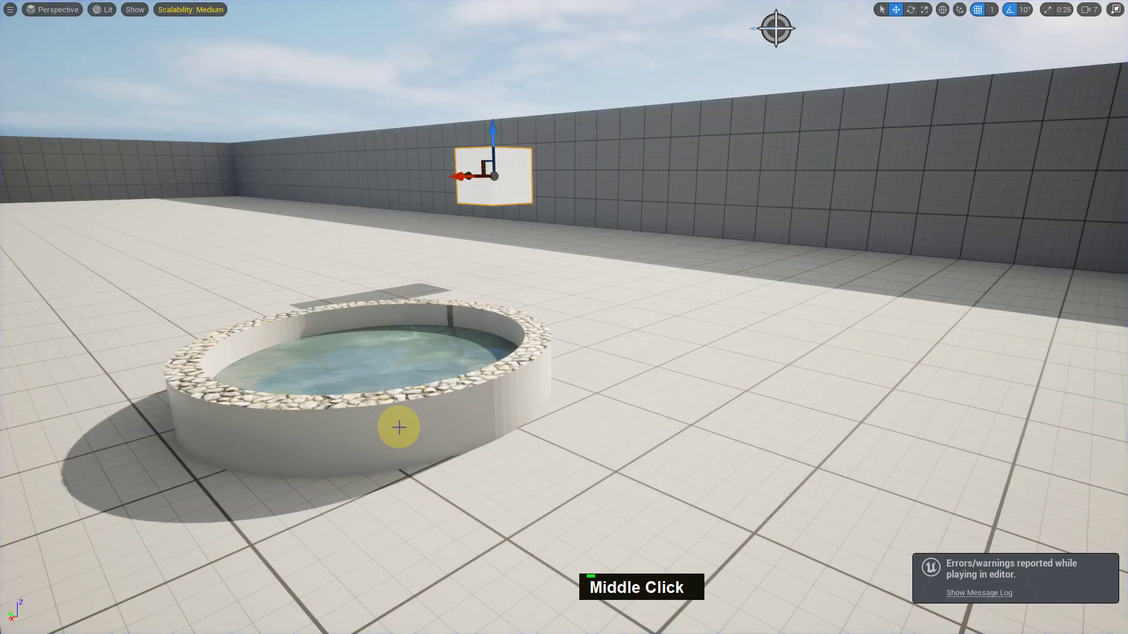
Leave immersive view and start a fresh play test of the level.
{"action": "key", "text": "F11"}
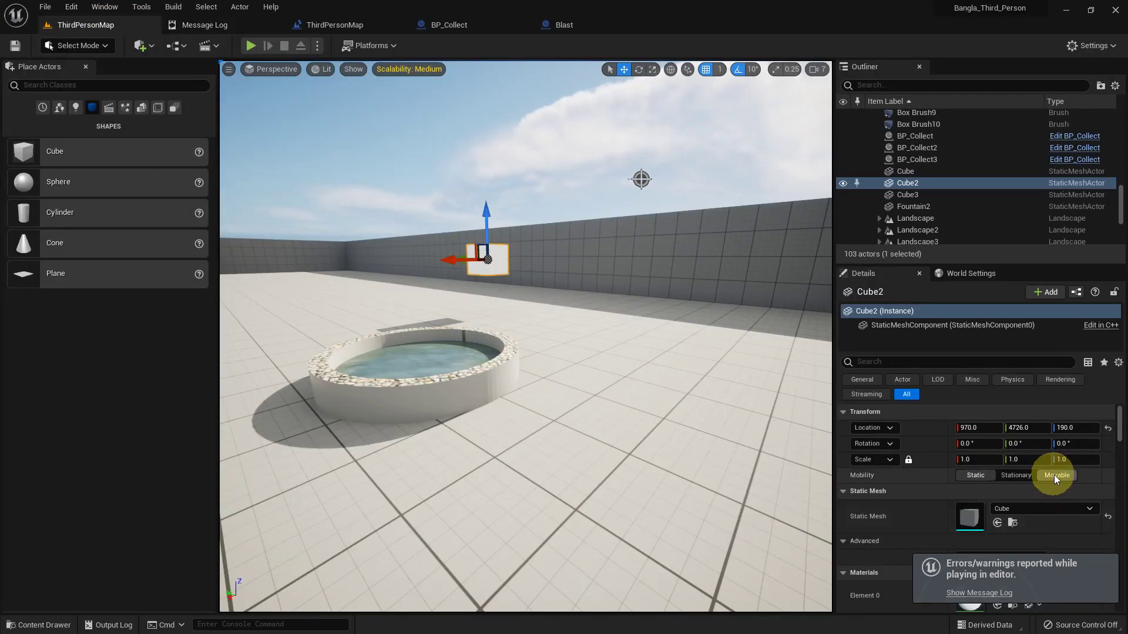
{"action": "middle_click", "coordinate": [524, 408]}
{"action": "key", "text": "F11"}
{"action": "key", "text": "alt+p"}
Walk the character over and turn to face Cube2, now enlarged and tilted above the floor.
{"action": "key", "text": "a"}
{"action": "key", "text": "w"}
{"action": "key", "text": "w"}
{"action": "key", "text": "w"}
{"action": "key", "text": "w"}
{"action": "key", "text": "d"}
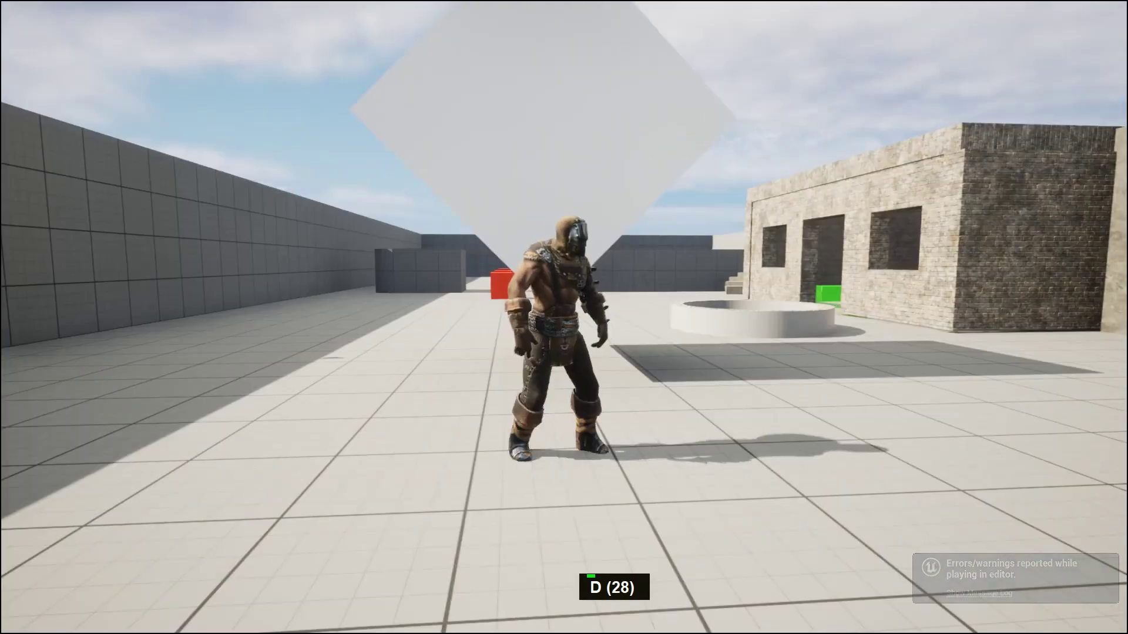
{"action": "key", "text": "d"}
{"action": "key", "text": "s"}
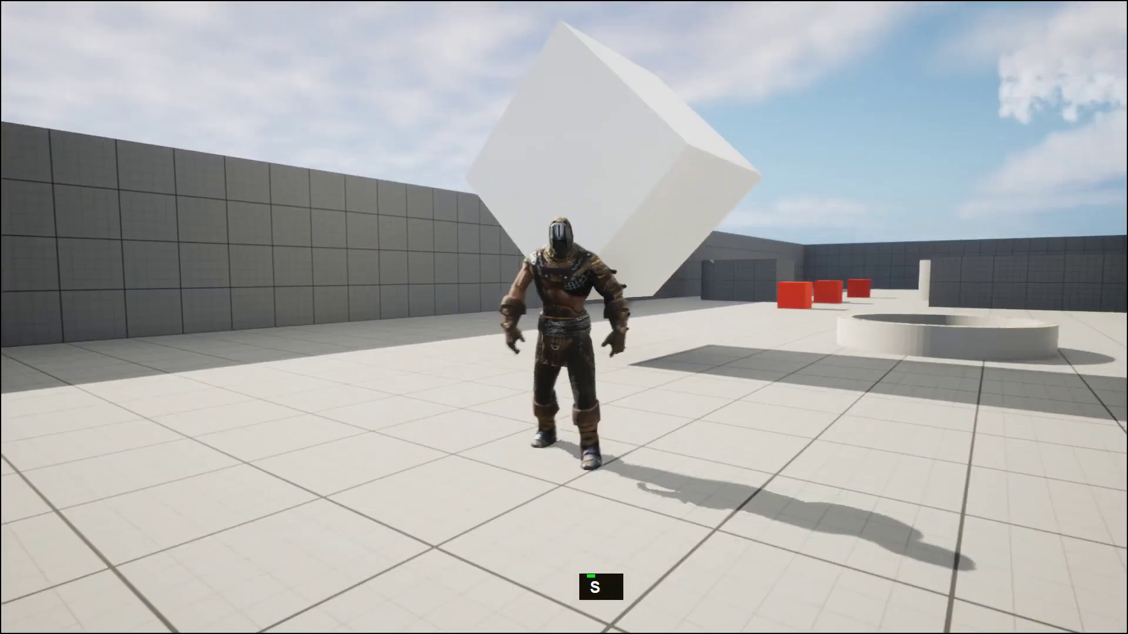